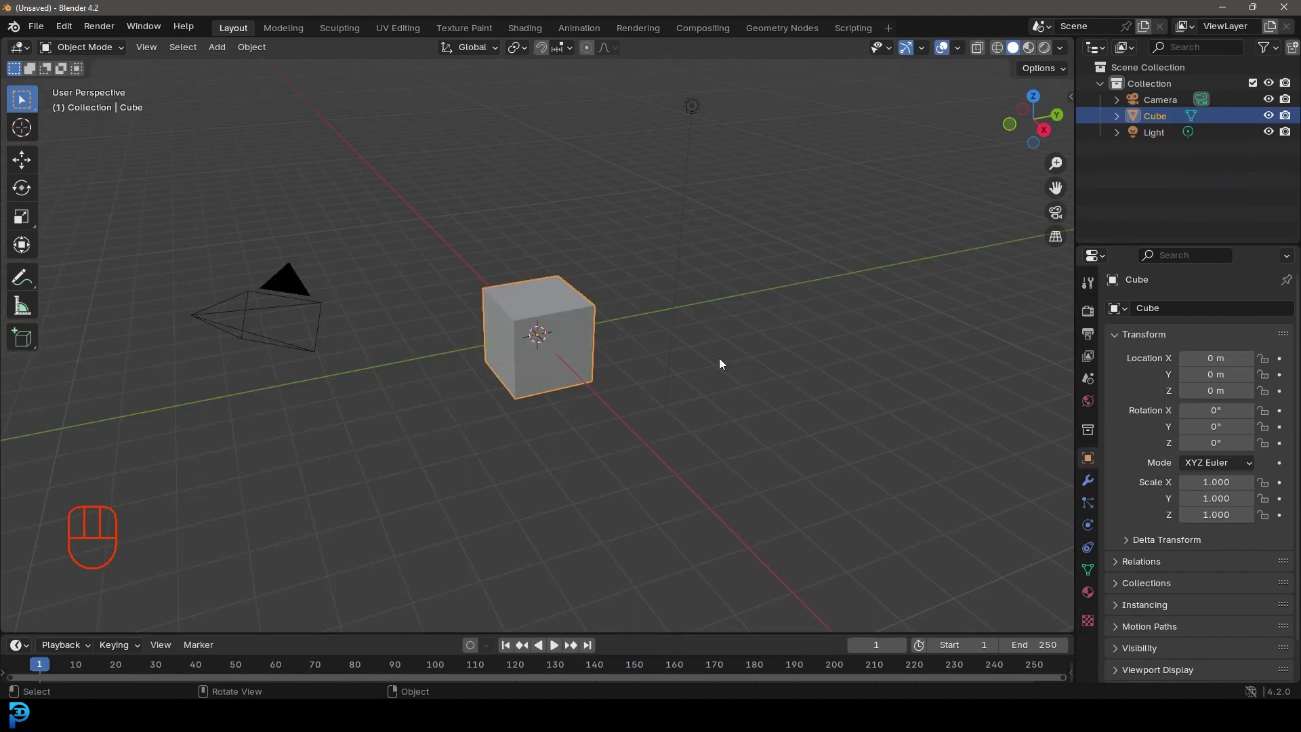
Step: Delete the default cube, camera and light, then add a cylinder at the origin
left_click(641, 140)
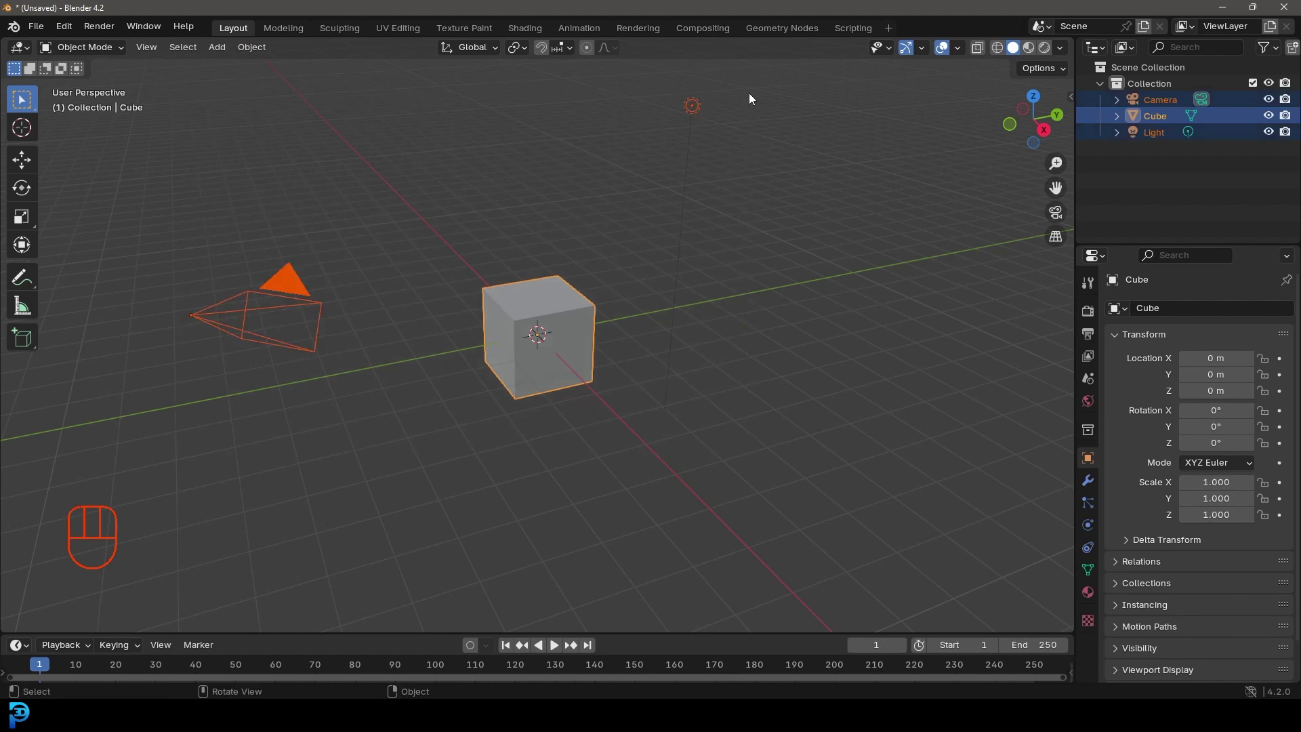
key("Delete")
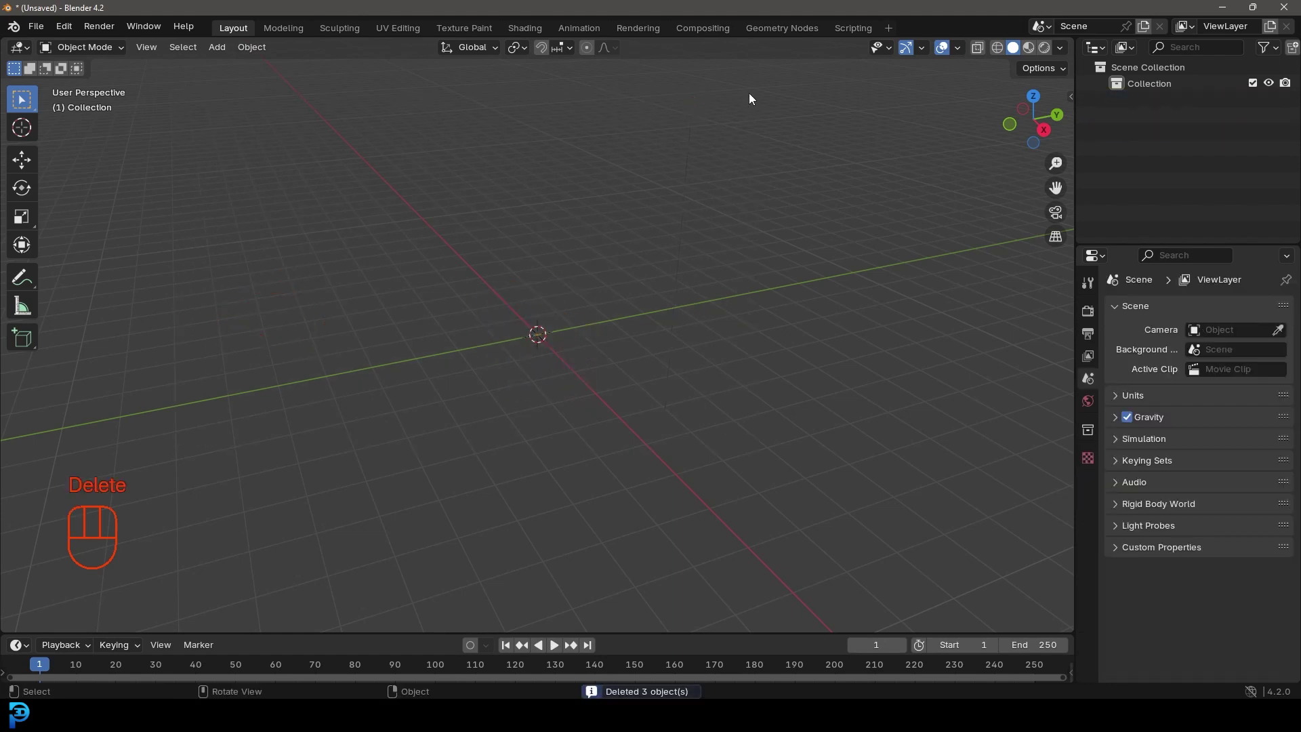
key("shift+a")
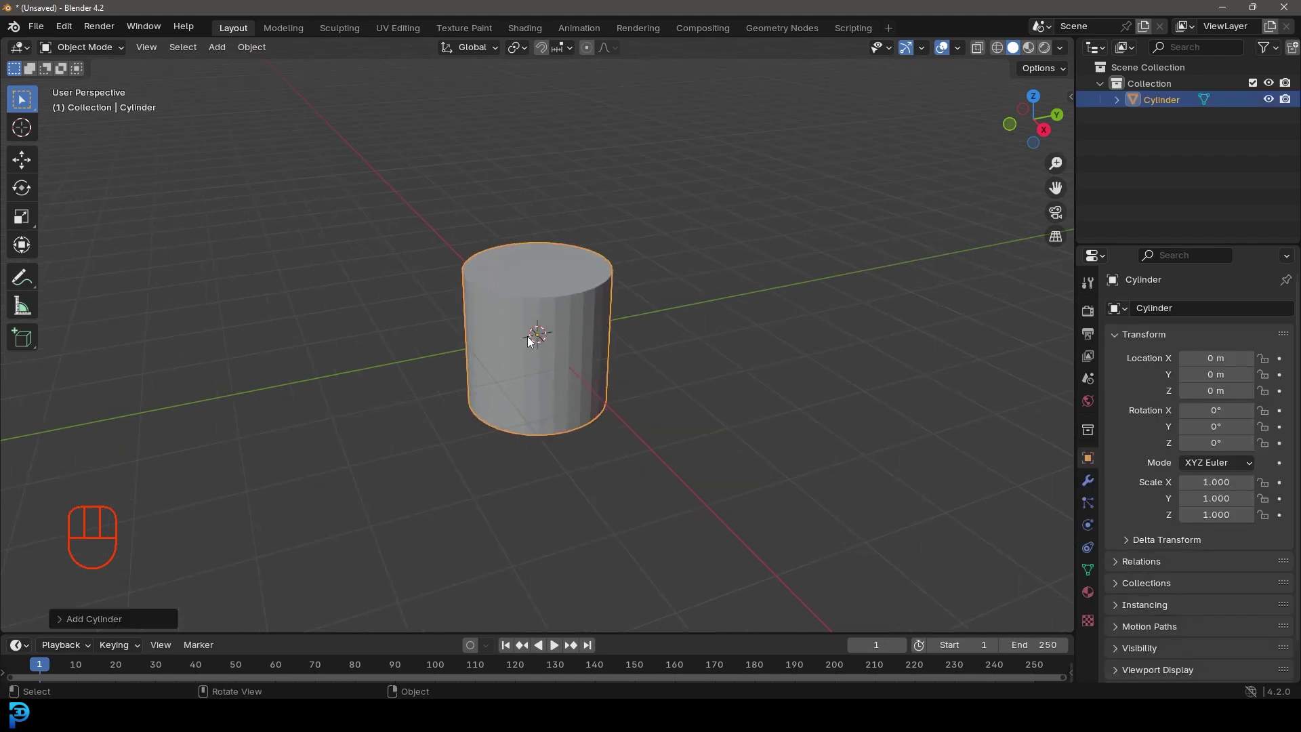
Step: Shrink the cylinder, rotate it 90° onto its side and stretch it into a long rod
key("Tab")
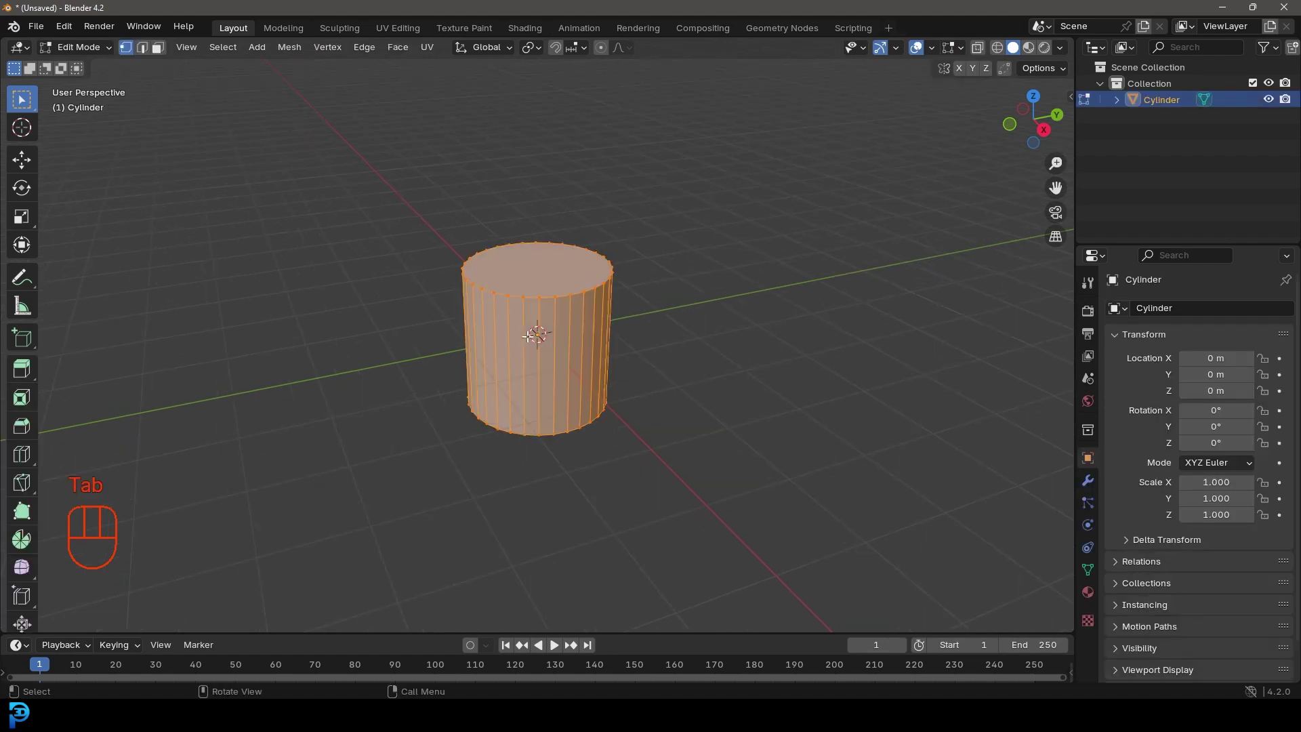
key("s")
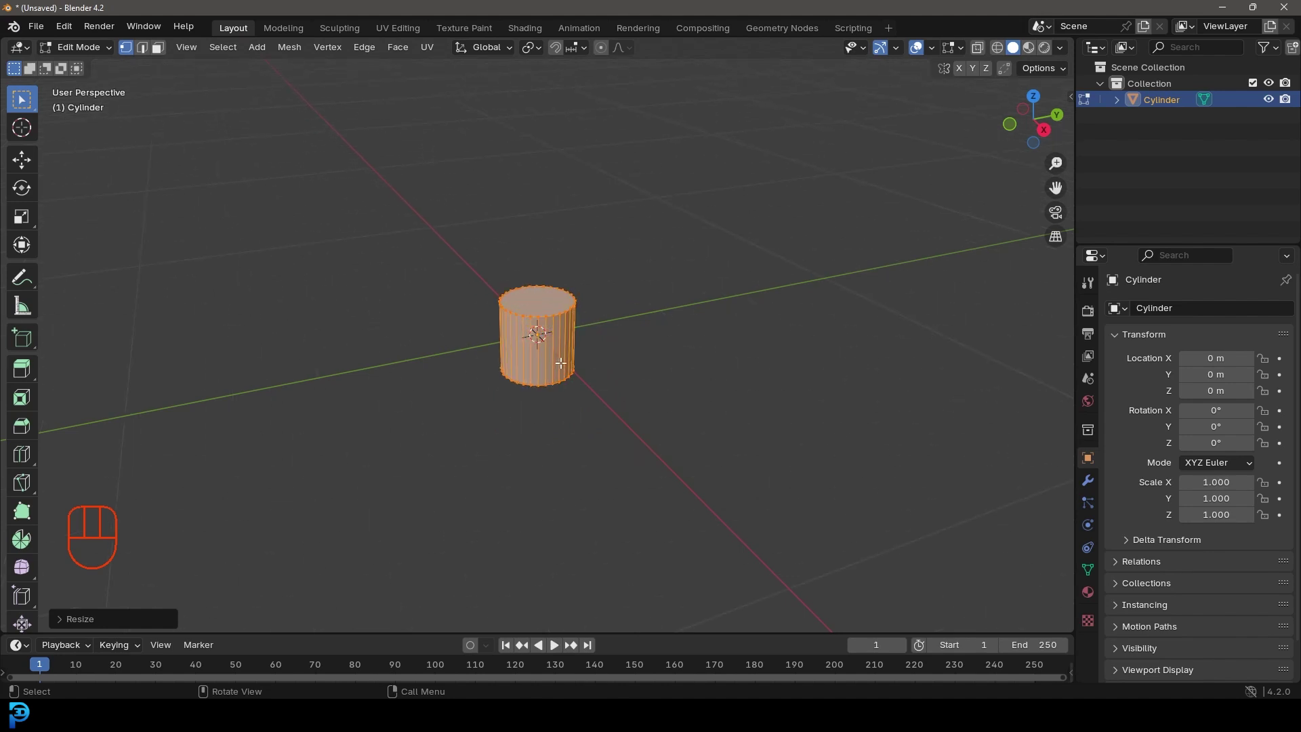
key("r")
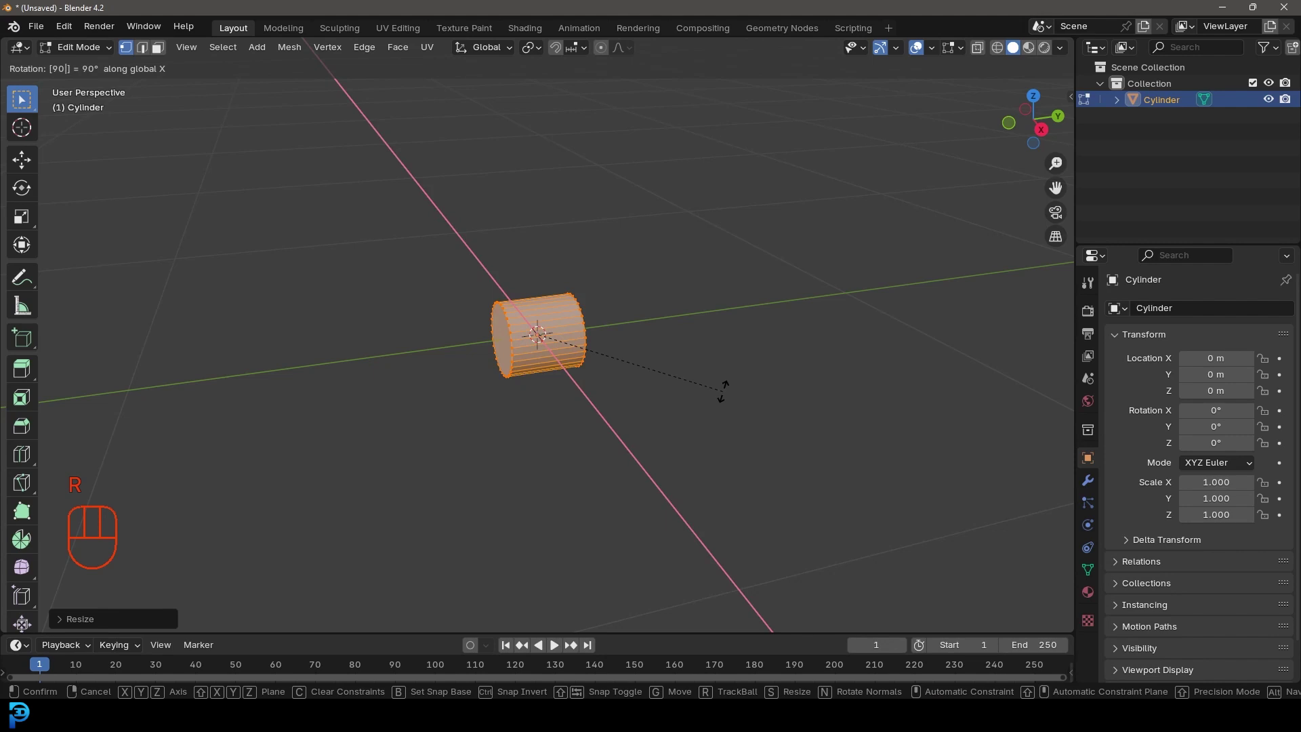
key("KP_1")
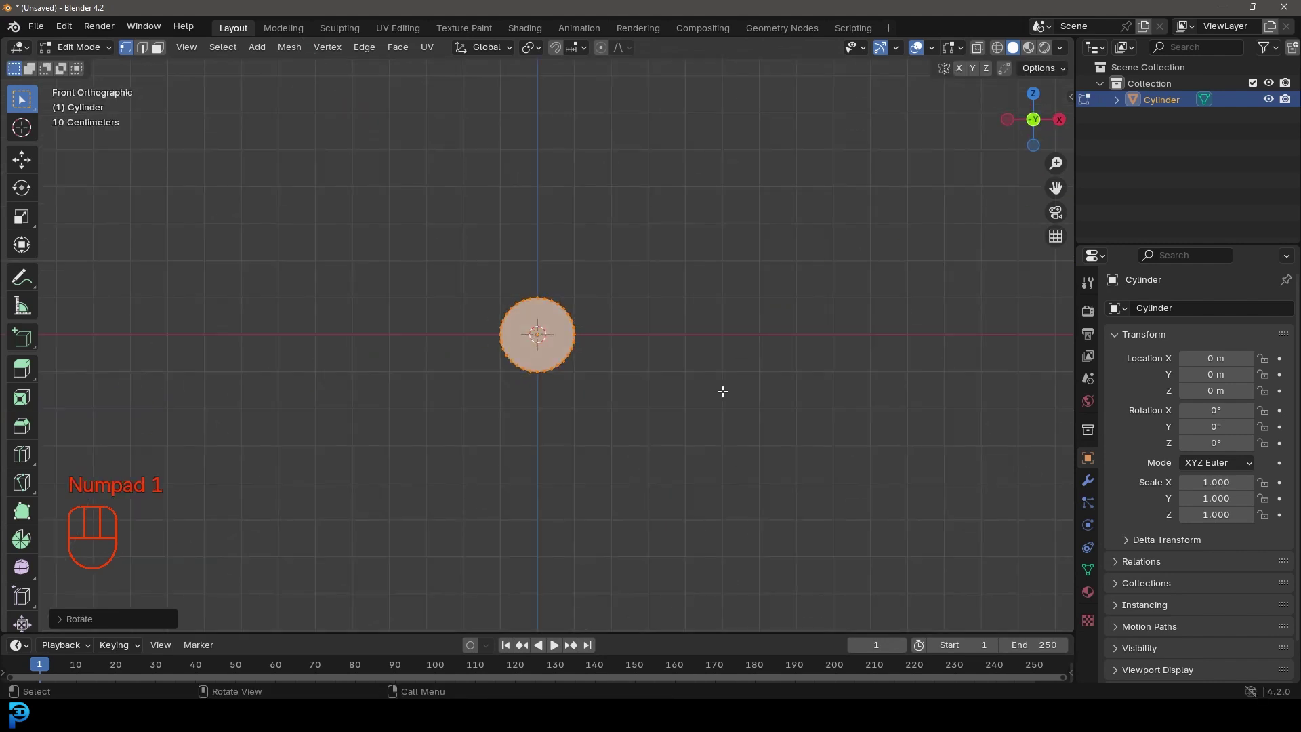
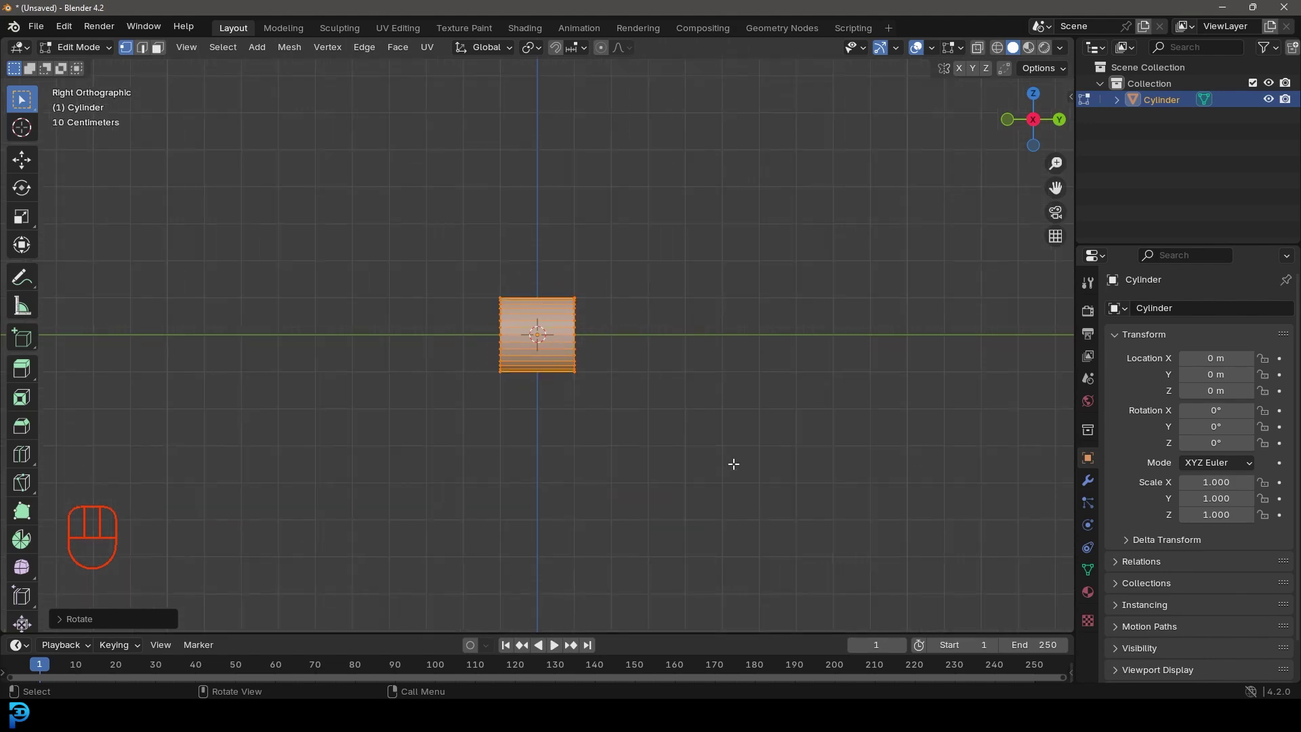
key("s")
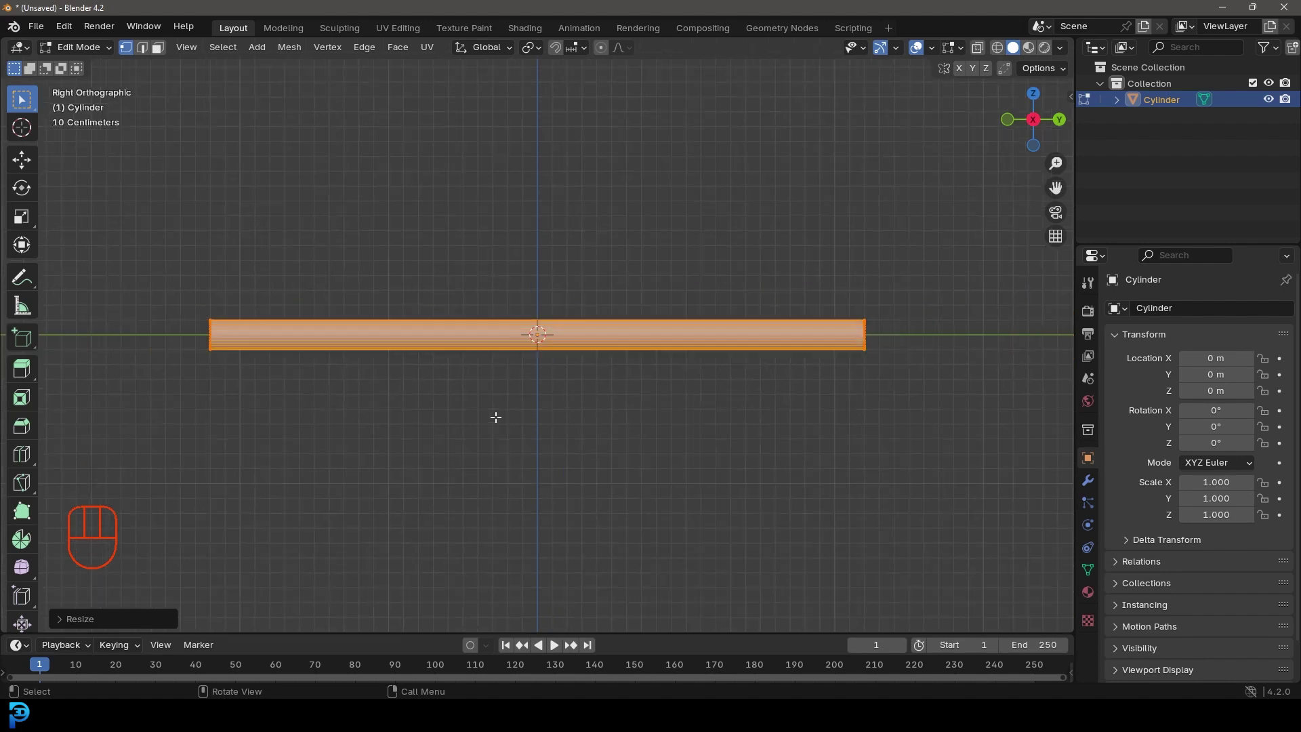
Step: Orbit around the rod and select its near end face
left_click_drag(451, 413, 559, 439)
left_click_drag(391, 421, 410, 420)
left_click_drag(410, 434, 441, 390)
left_click(169, 48)
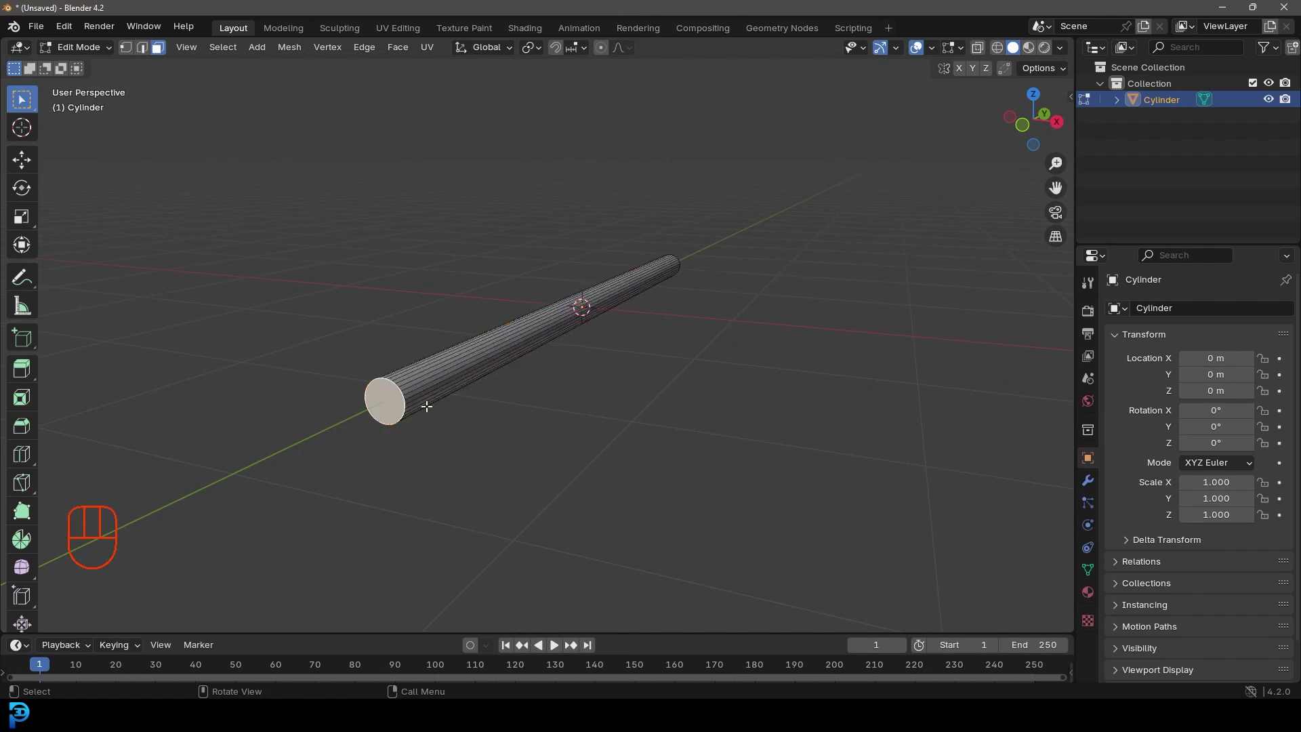
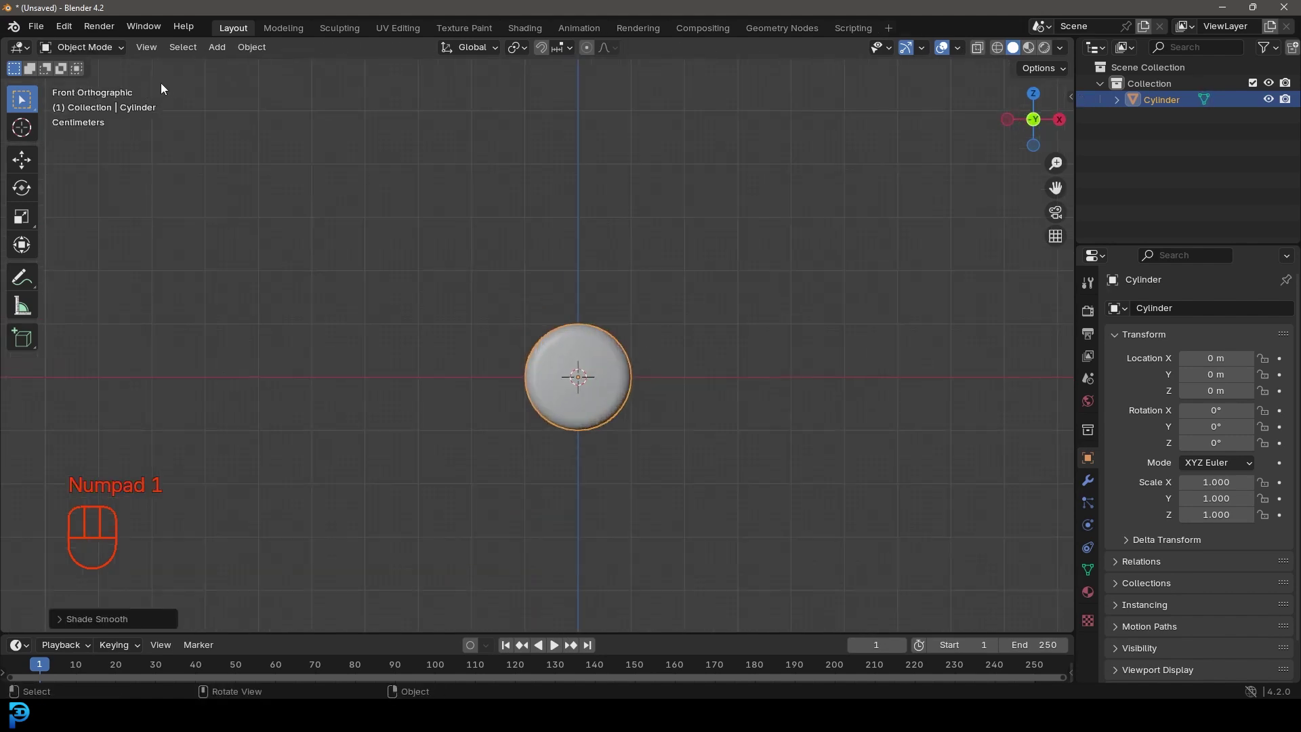
Step: Zoom to the rod's end and add a Bézier curve object there
left_click_drag(117, 53, 95, 70)
left_click_drag(689, 372, 652, 340)
key("shift+a")
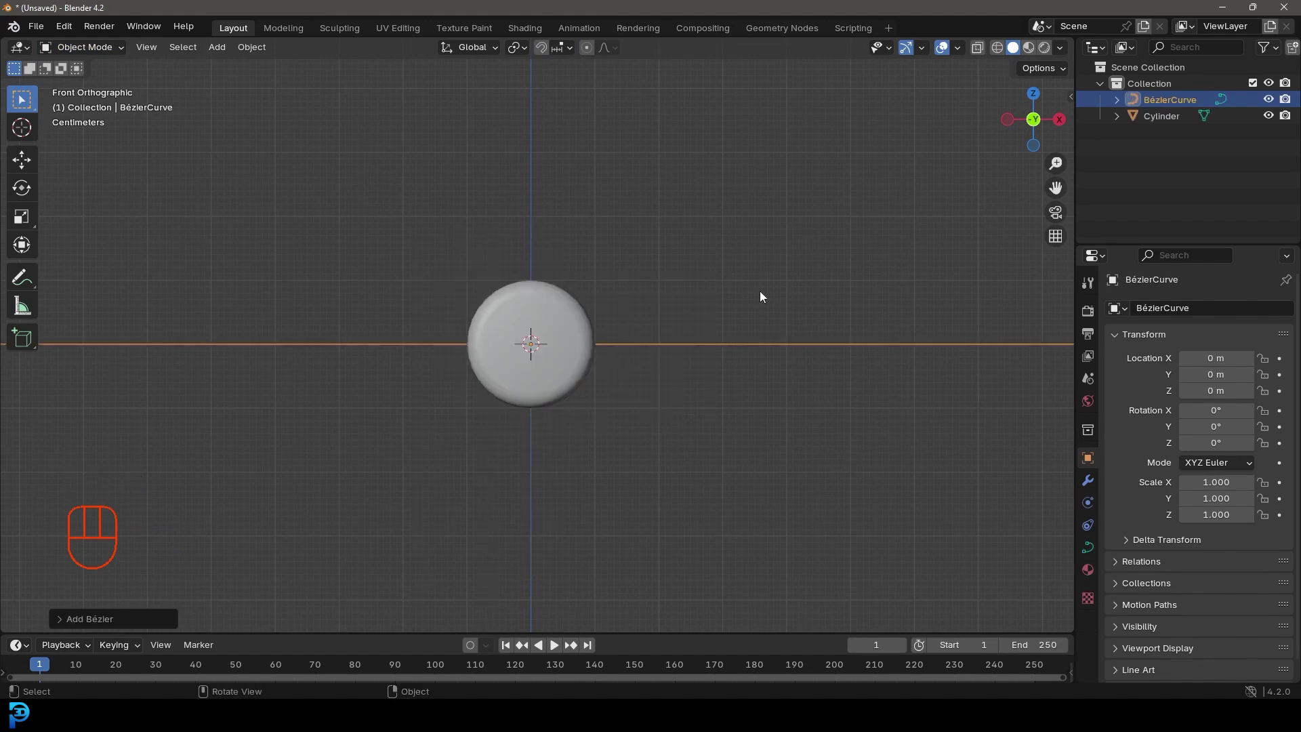
left_click_drag(574, 277, 569, 324)
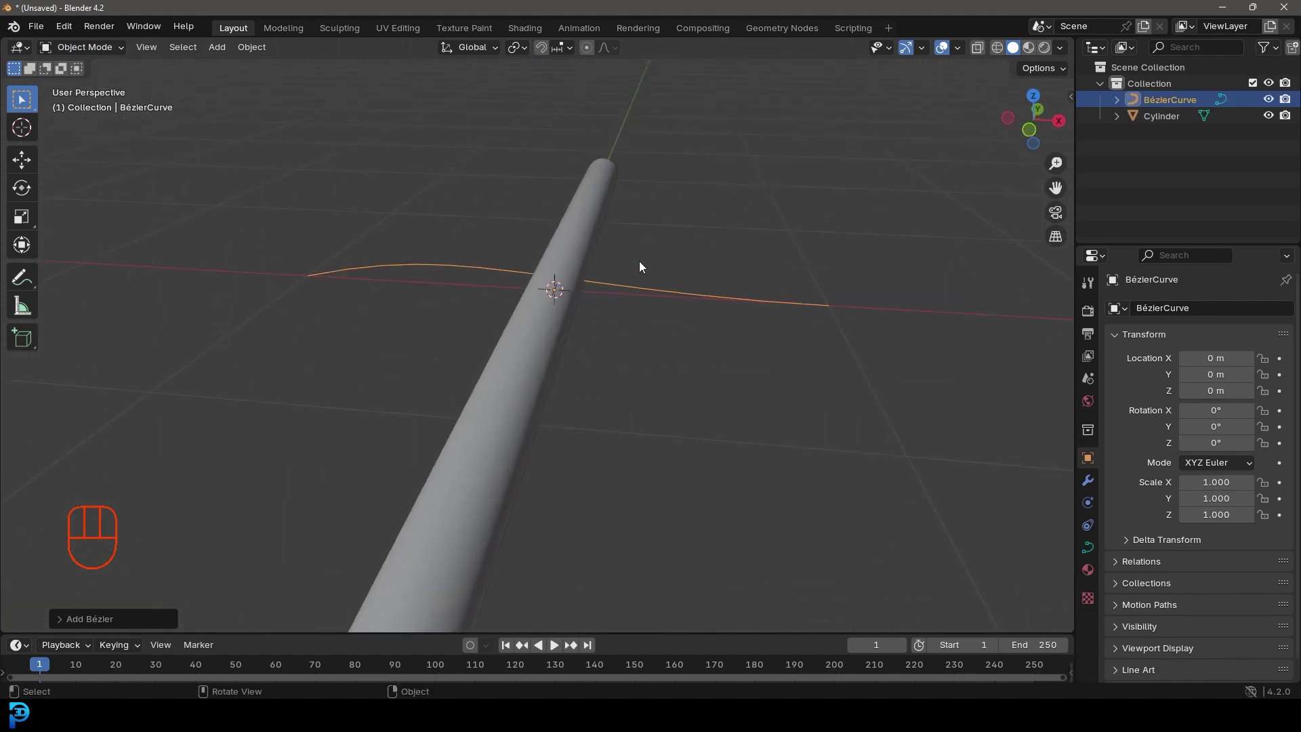
Step: Delete all the curve's default points in Edit Mode and switch to front view
key("Tab")
middle_click(559, 318)
key("a")
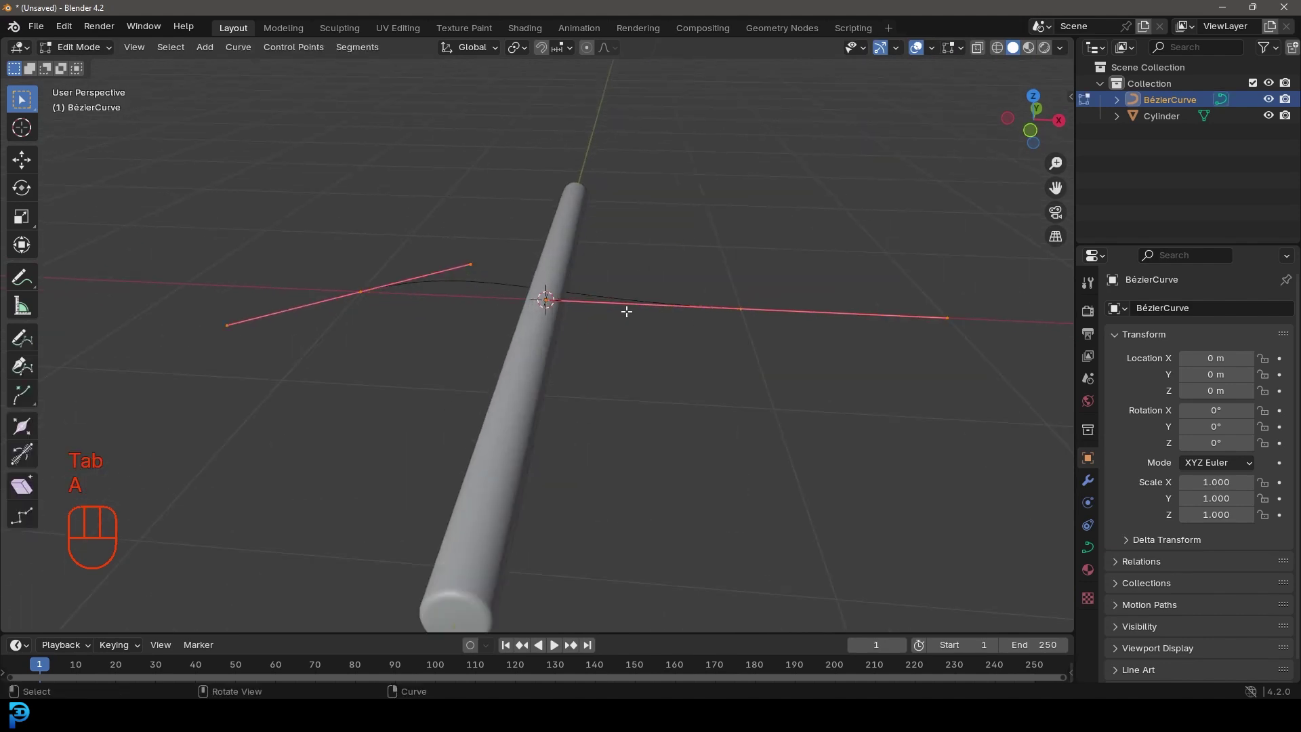
key("Delete")
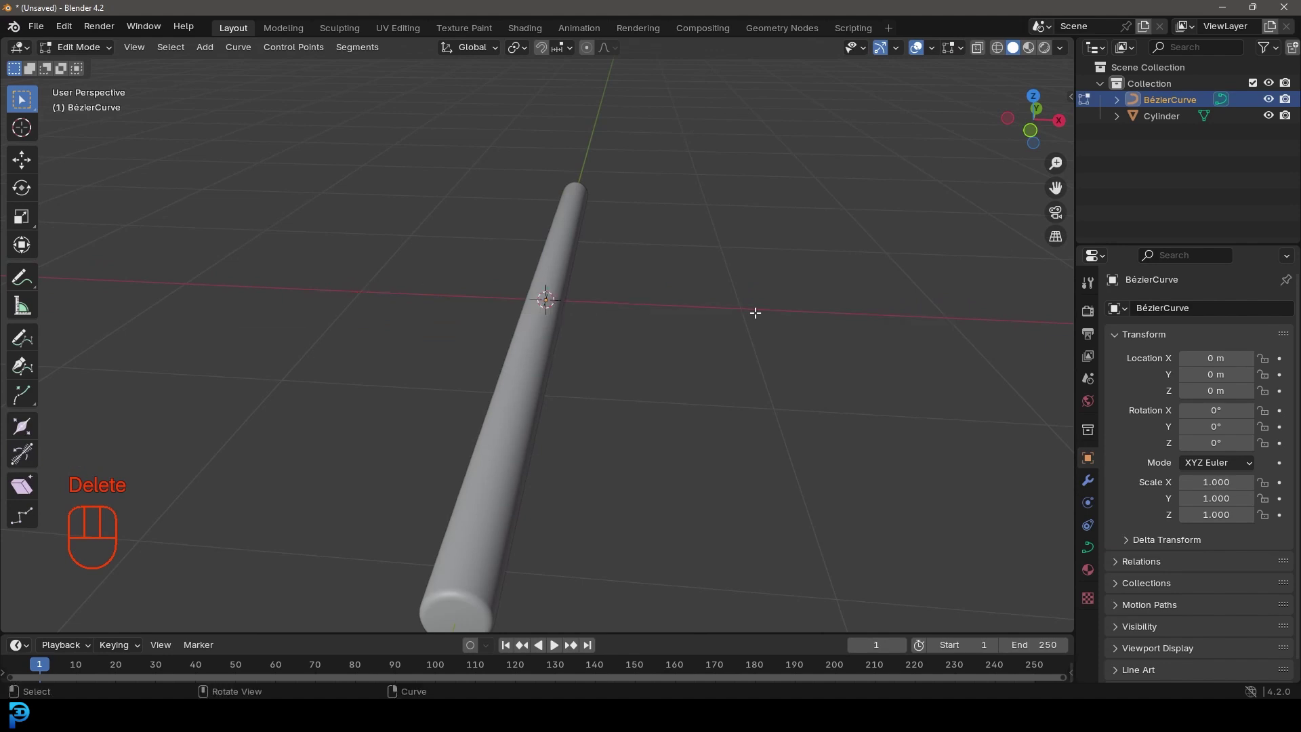
key("KP_1")
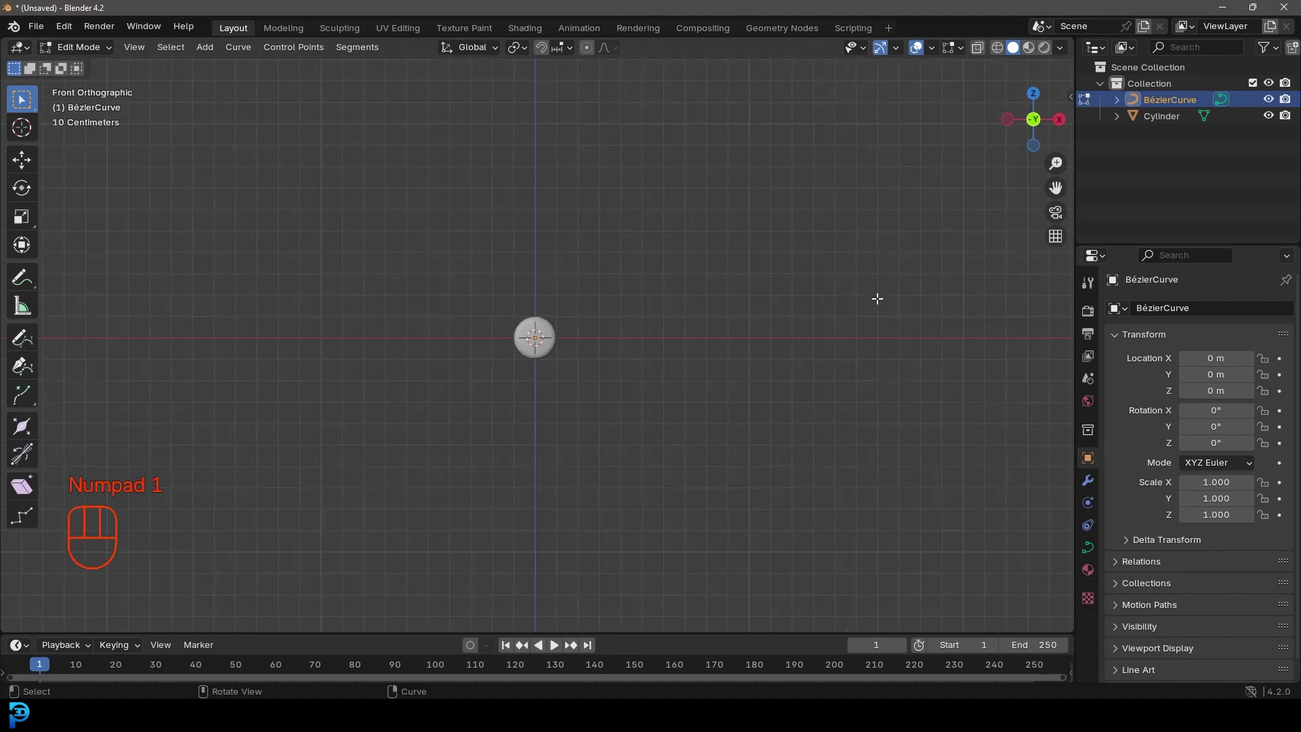
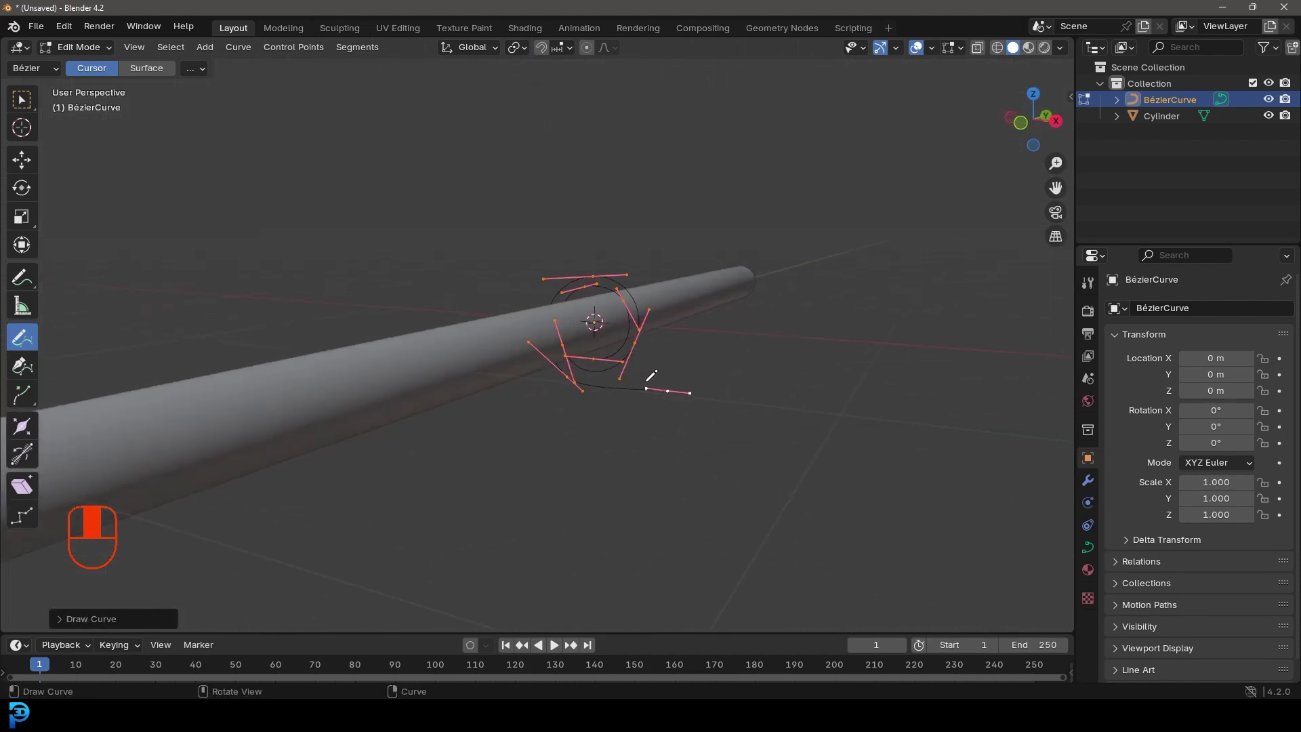
Step: Sketch a spiral around the rod's end in front view and reposition its tail points
key("KP_1")
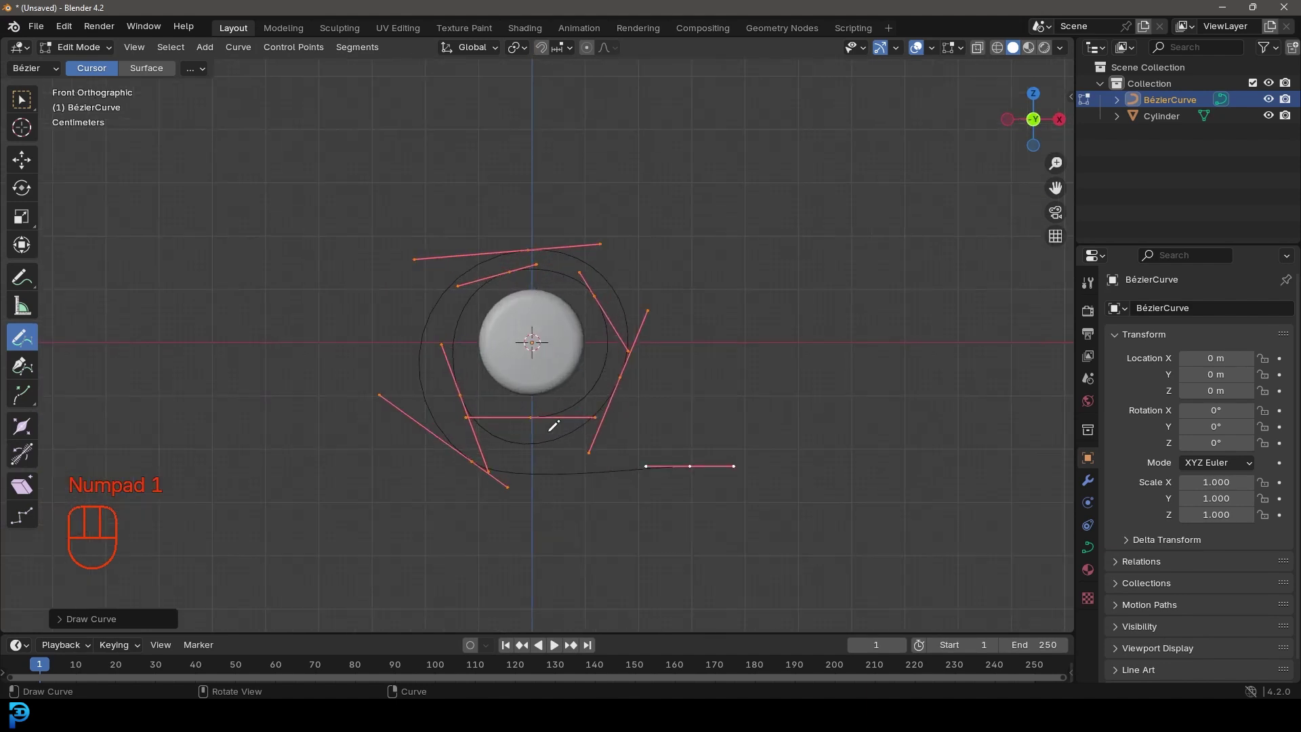
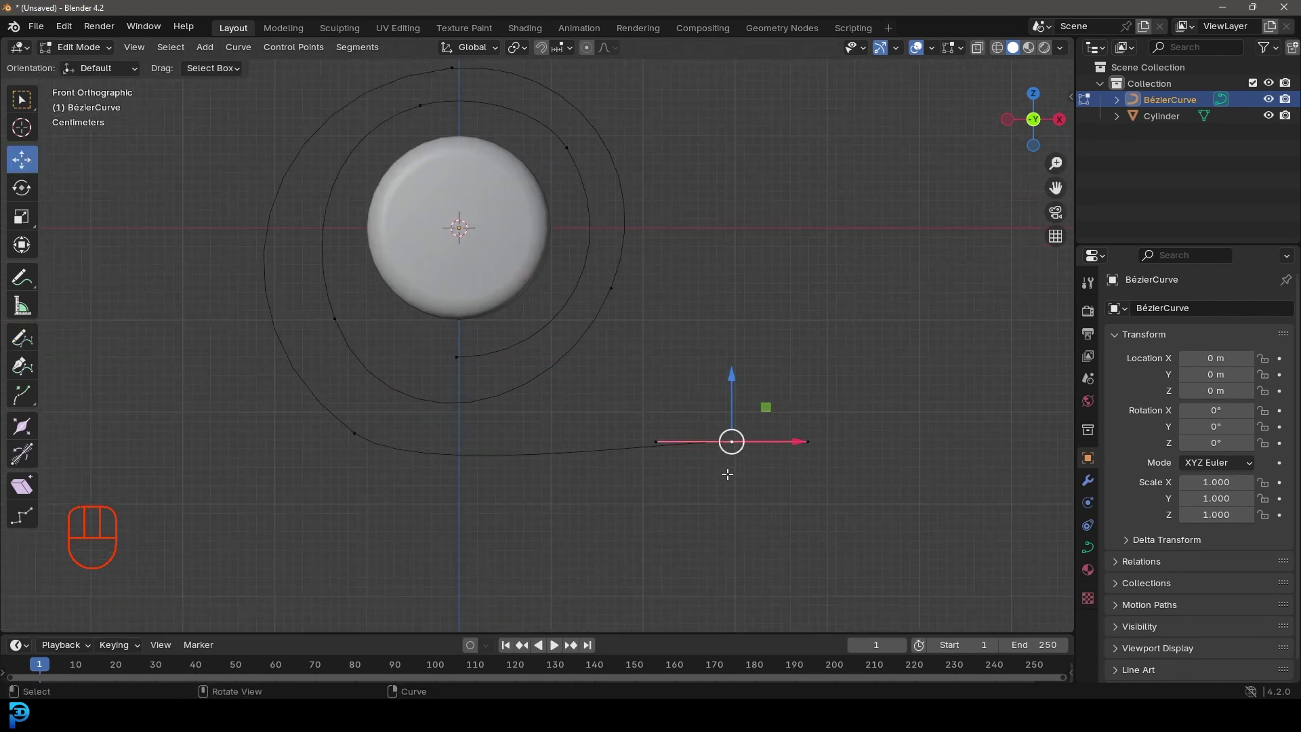
key("g")
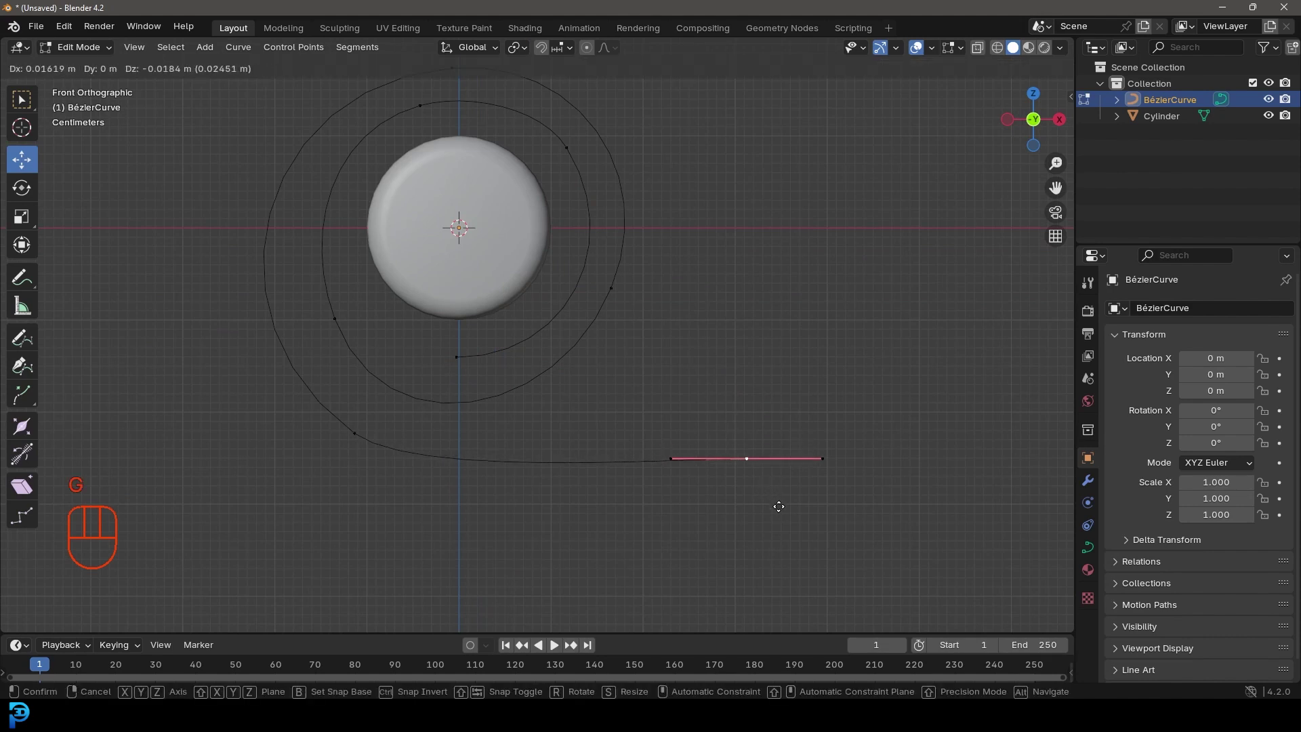
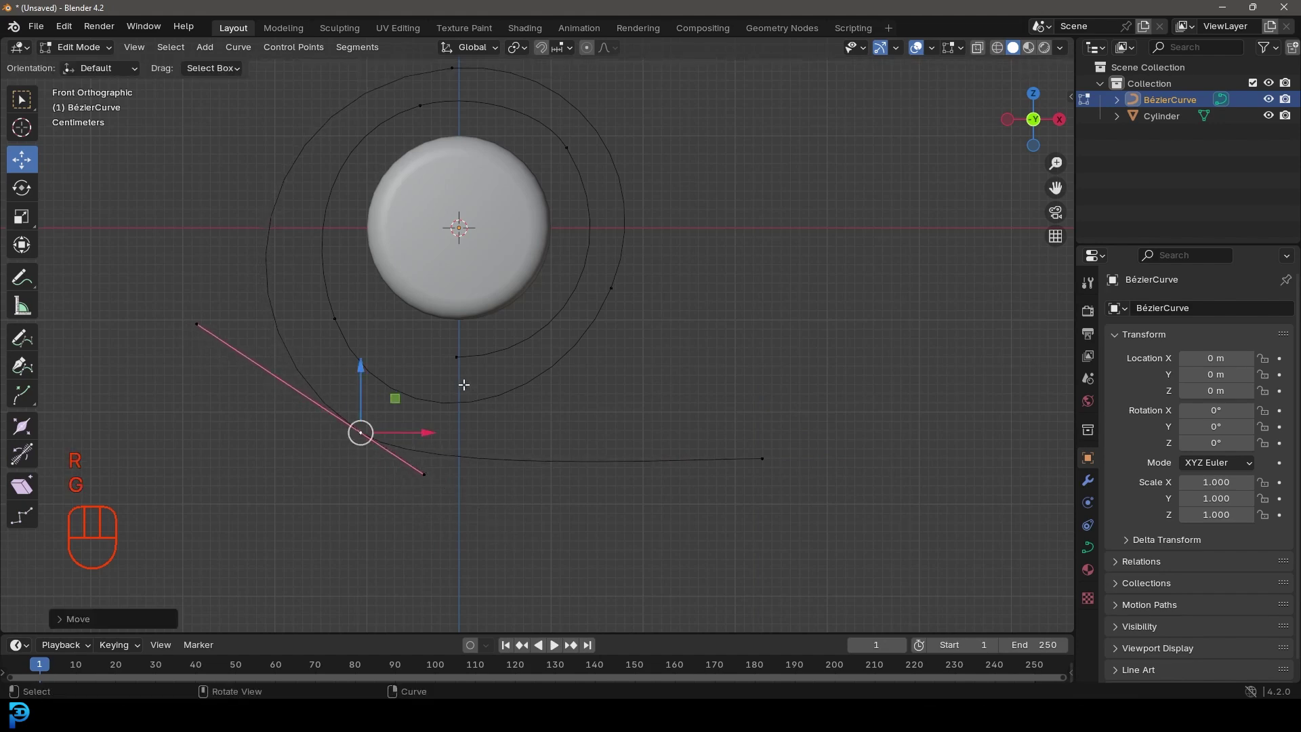
key("g")
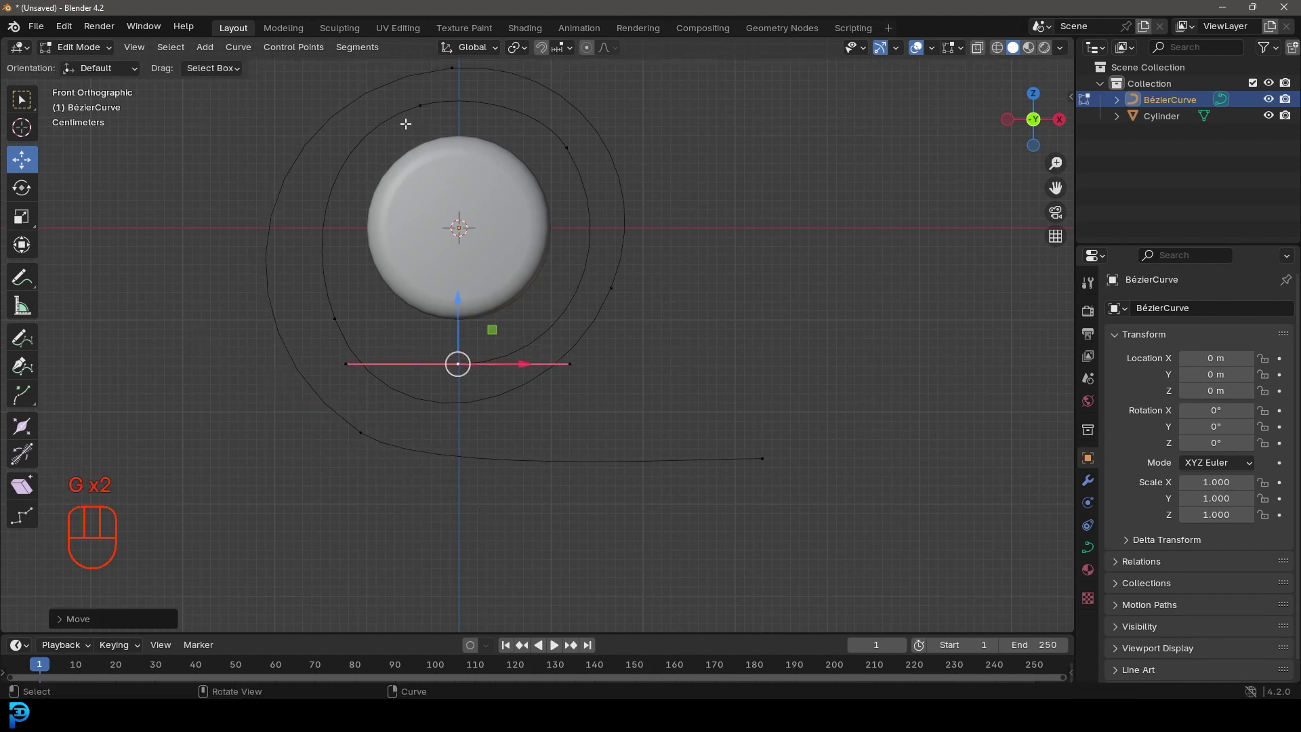
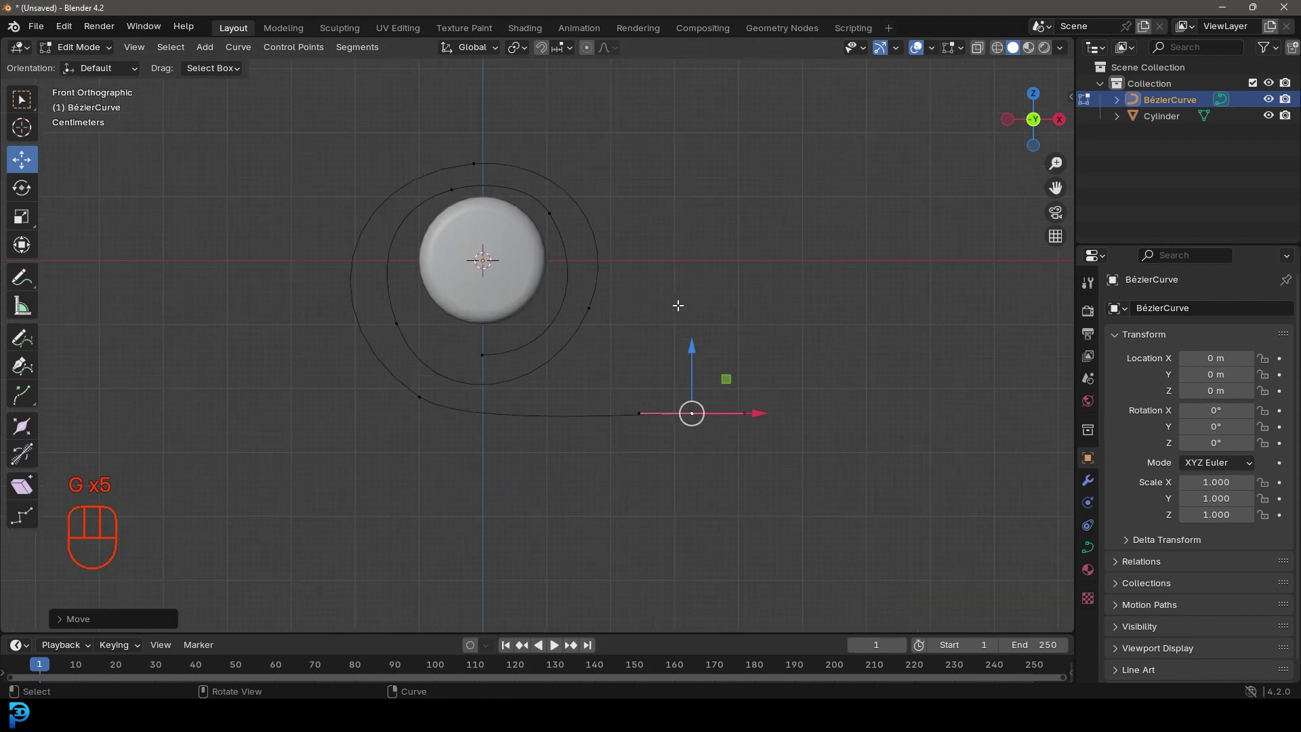
Step: Convert the spiral curve to mesh geometry and start editing its vertices
key("Tab")
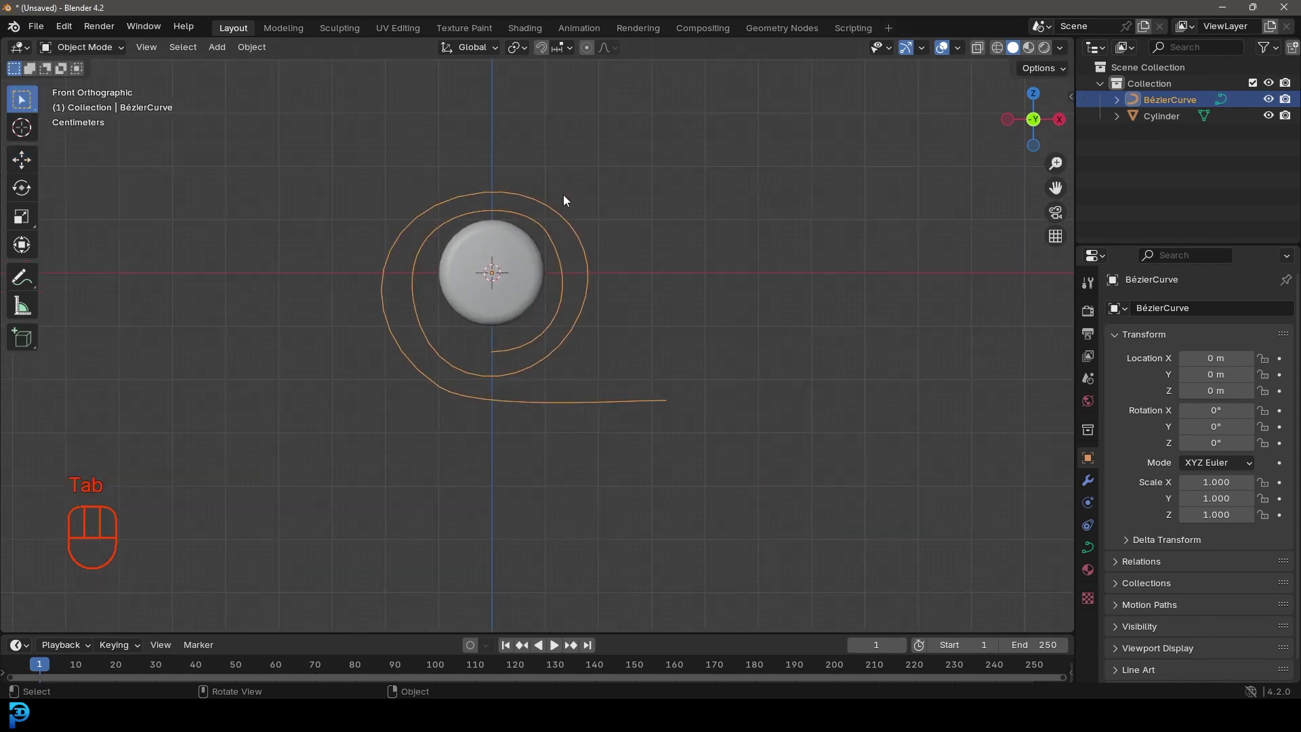
key("F3")
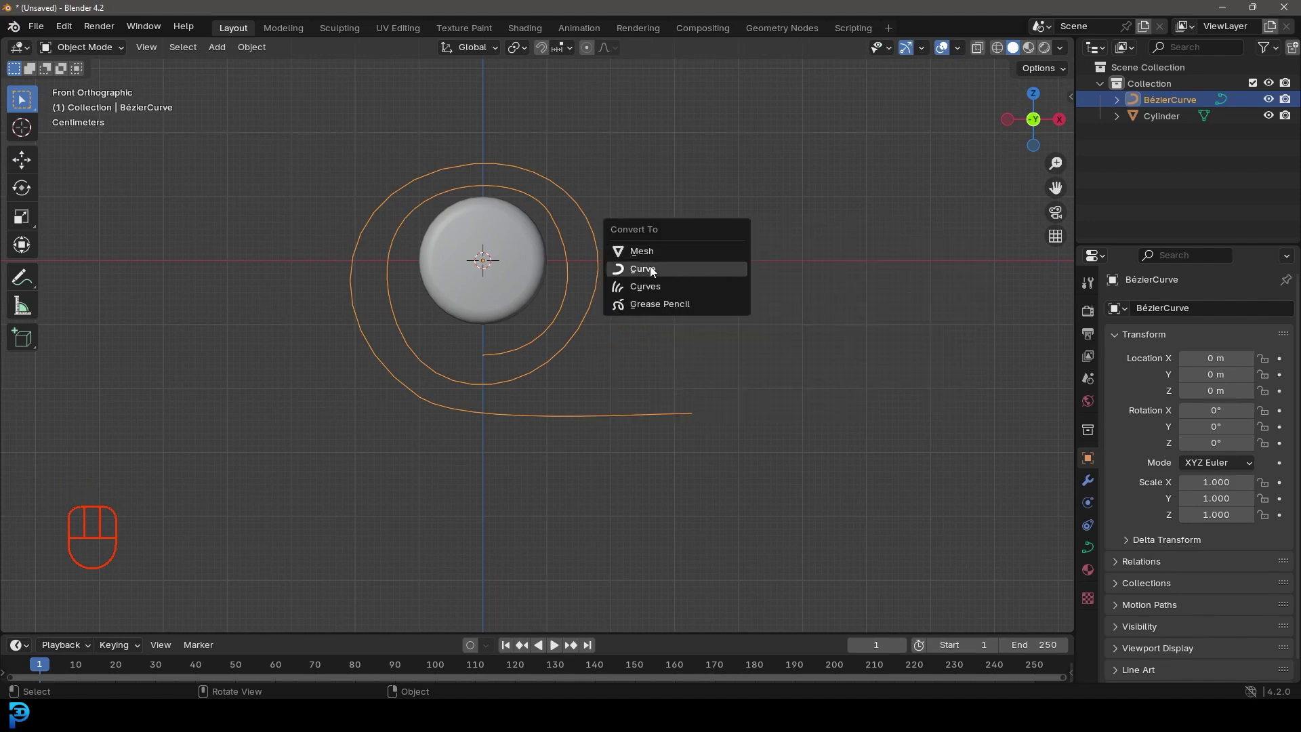
key("Tab")
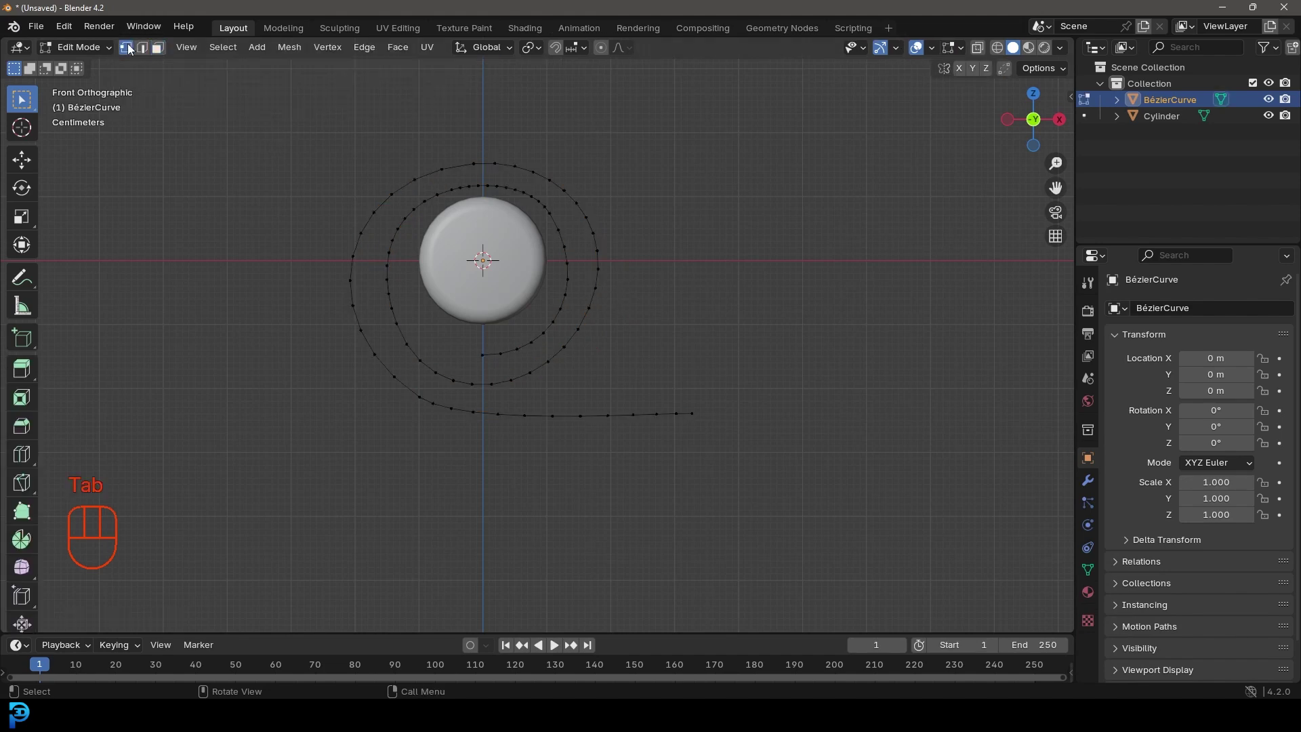
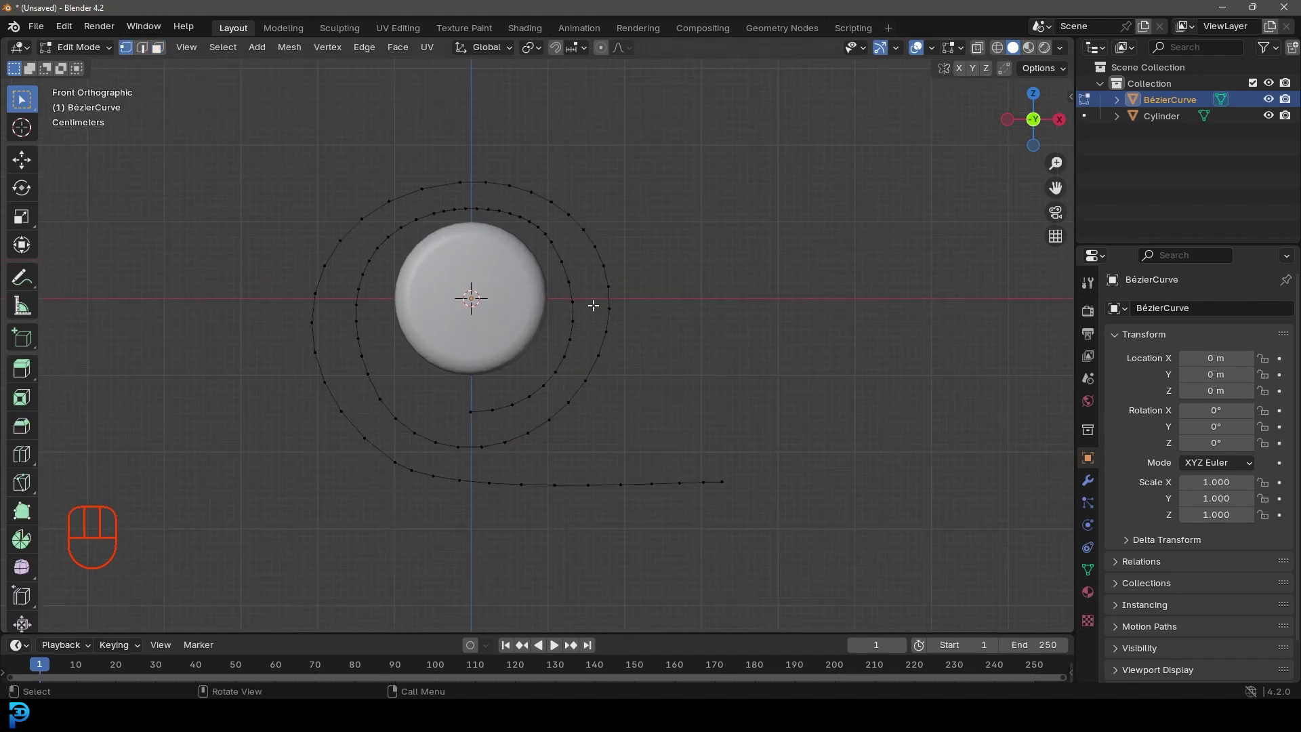
Step: Select all spiral vertices and subdivide to add more points along it
key("a")
key("F3")
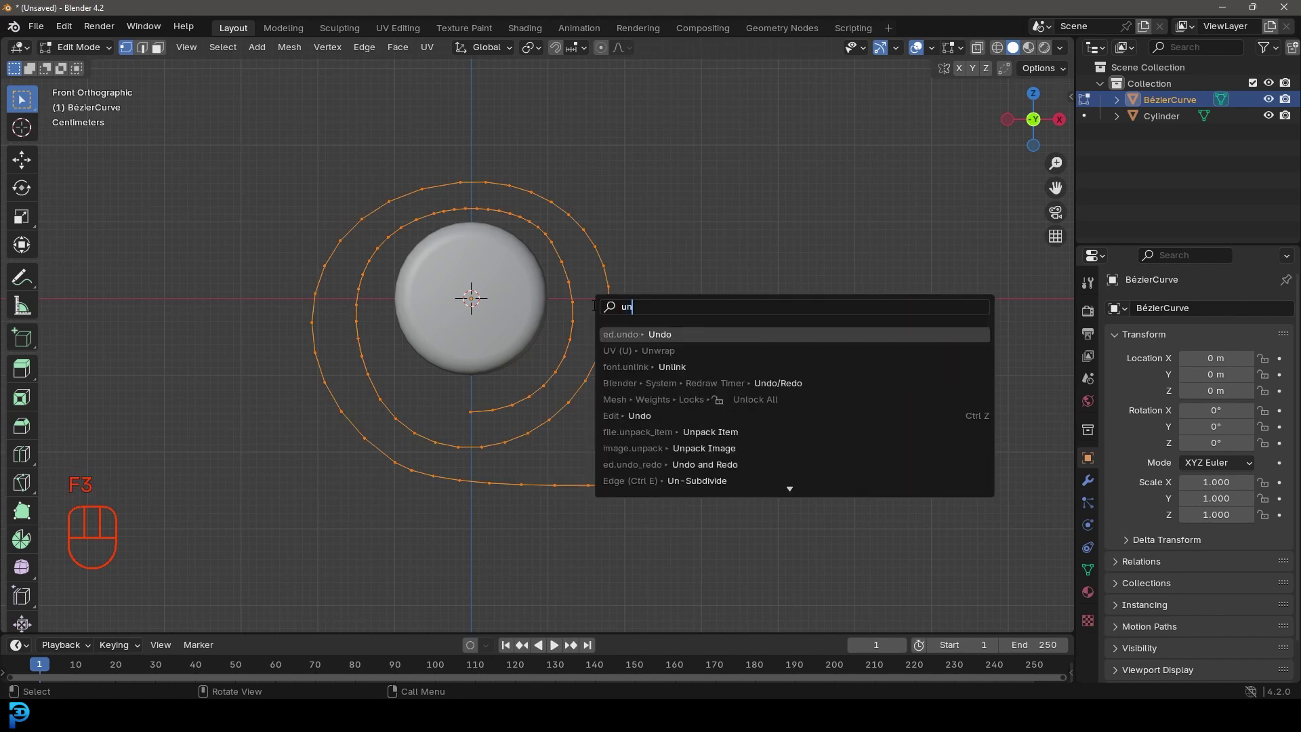
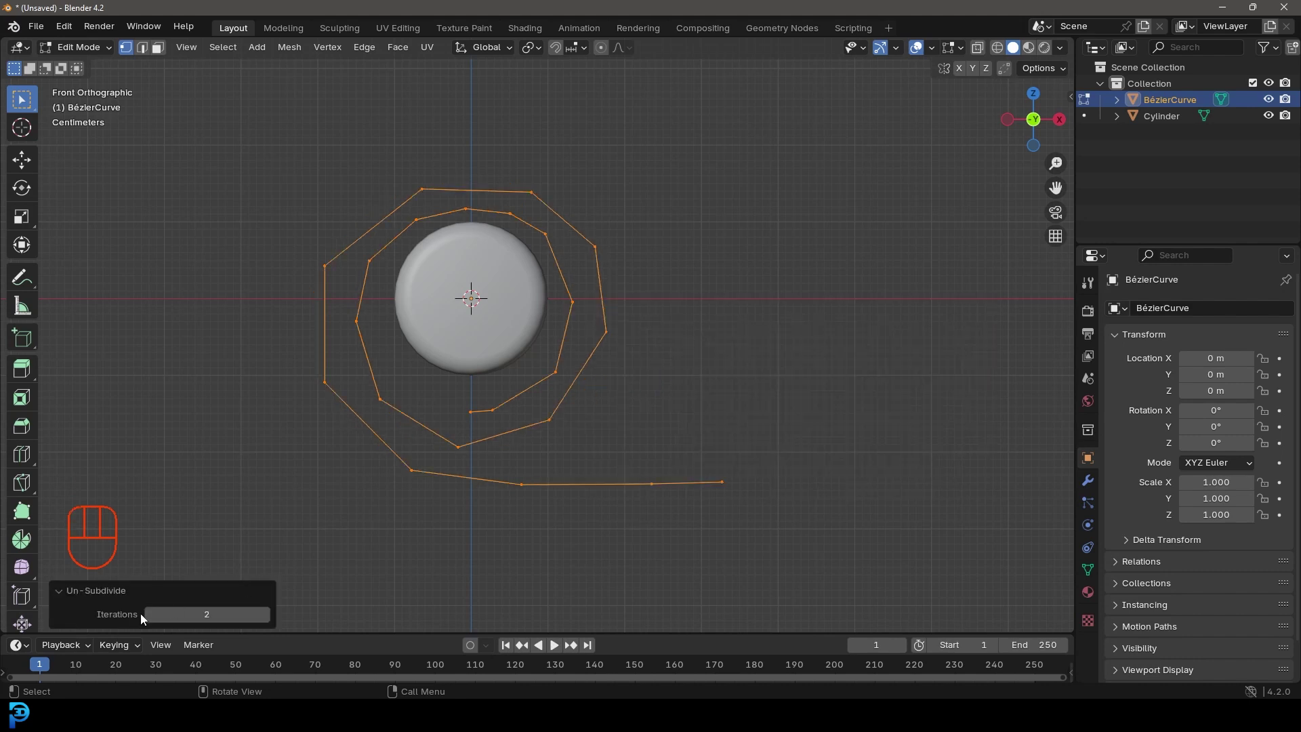
left_click(152, 620)
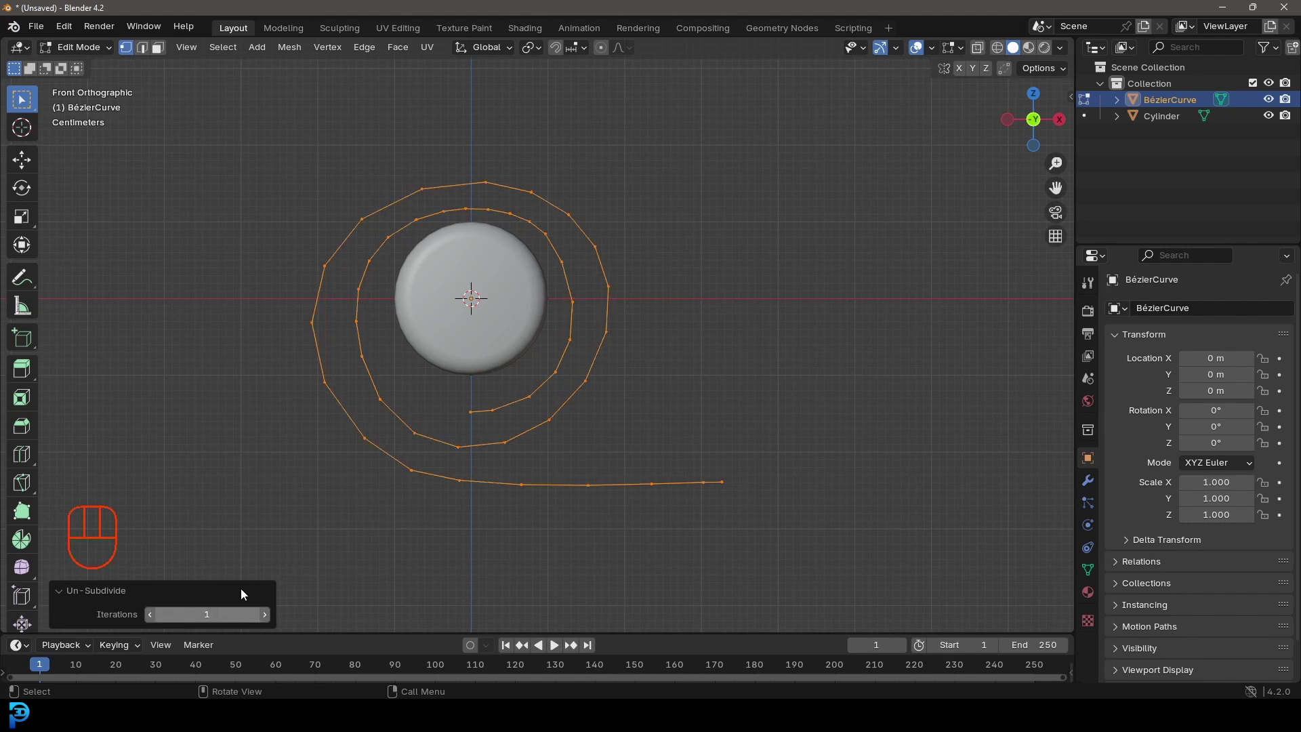
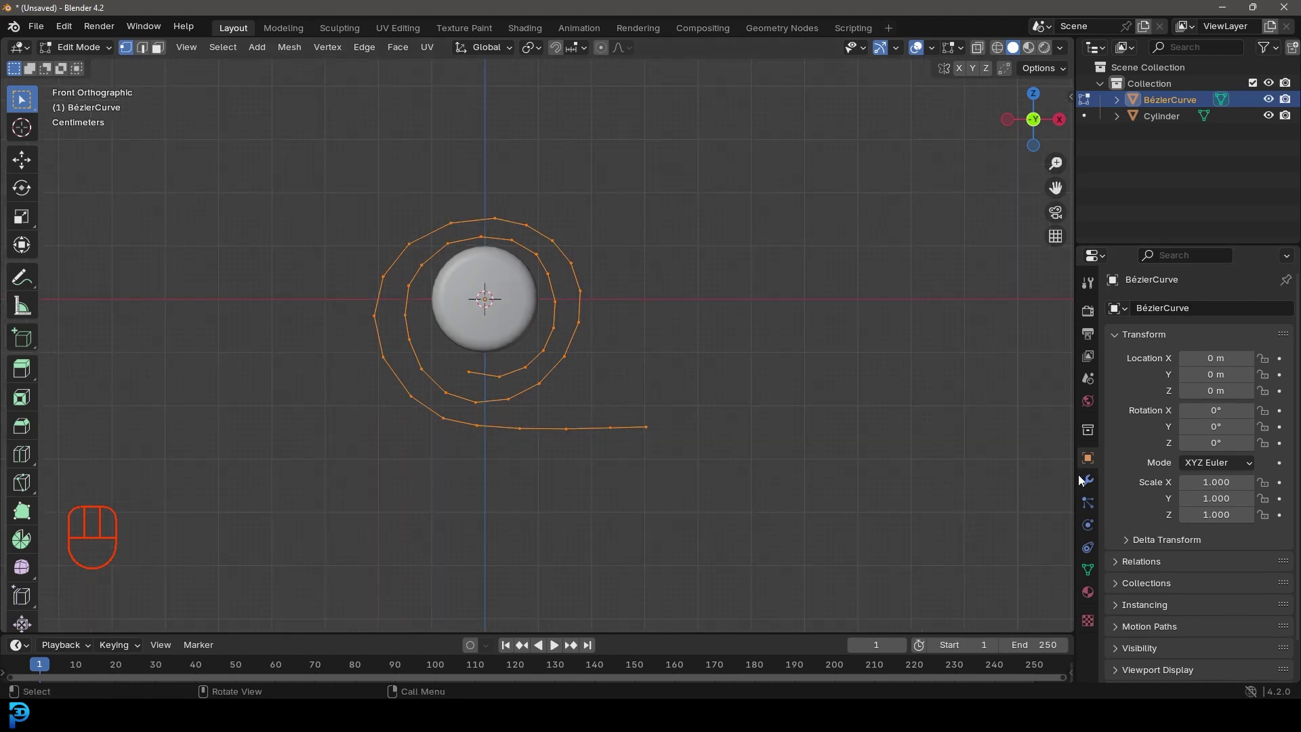
Step: Mirror the spiral on X with clipping, flatten the middle points to Z 0 and scale the sheet along Y
left_click_drag(1200, 311, 984, 341)
key("r")
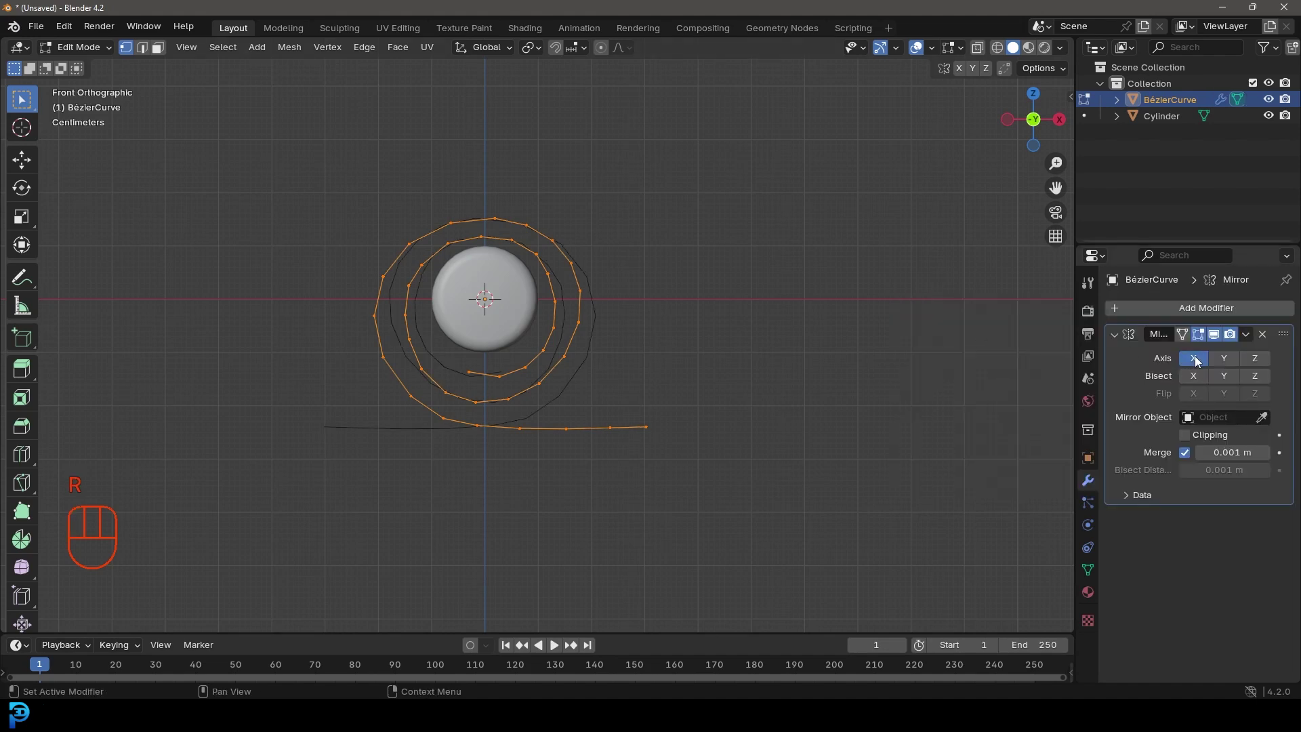
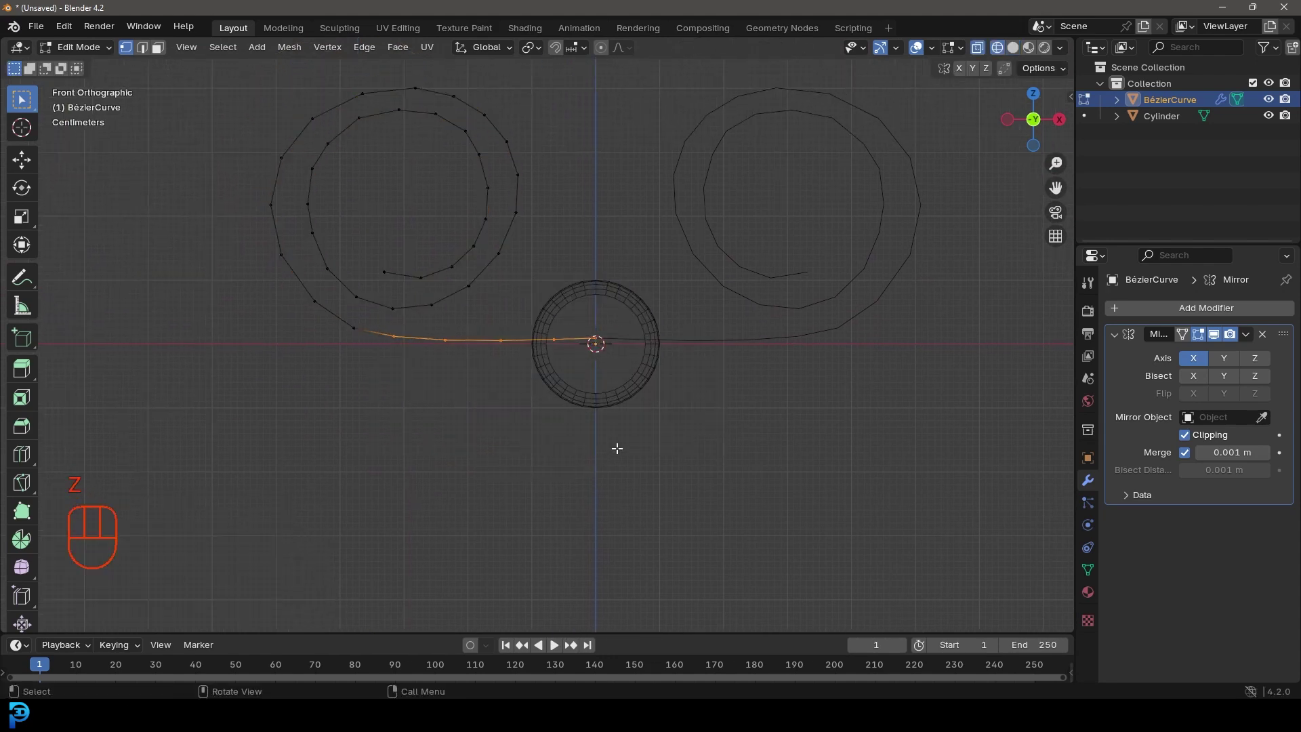
key("s")
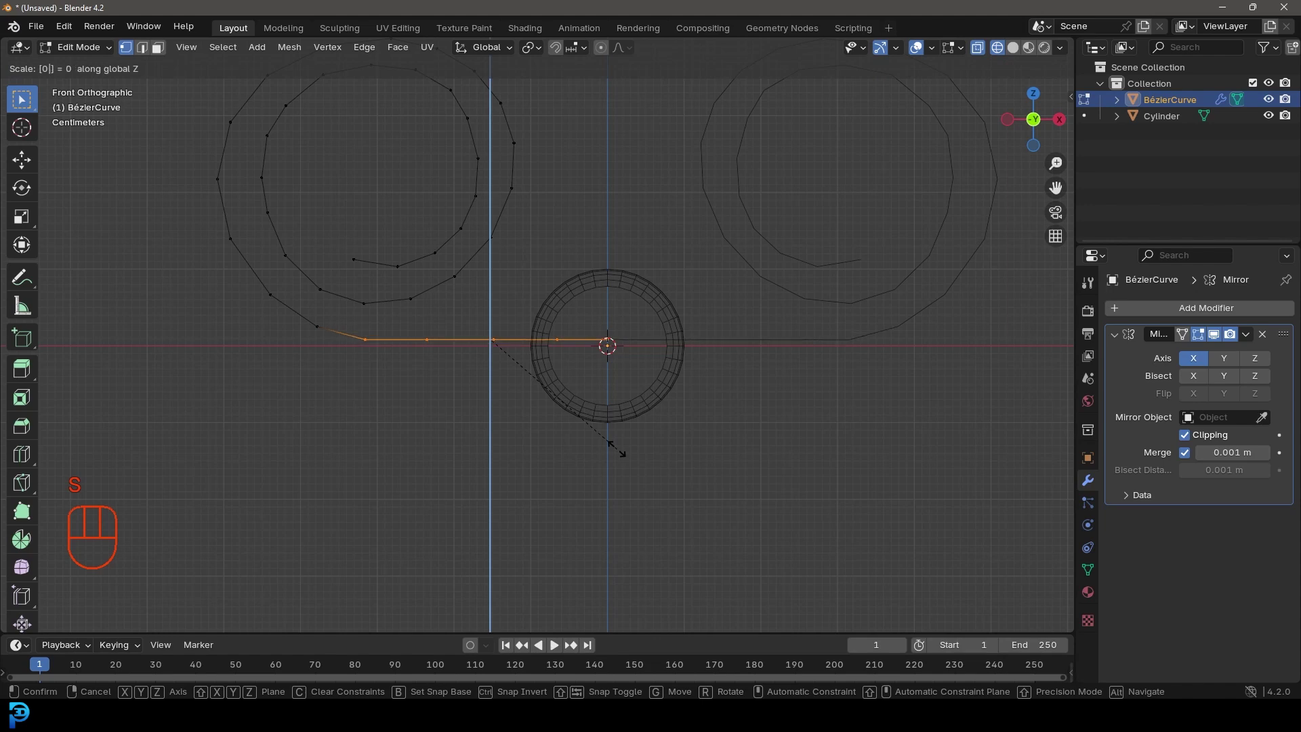
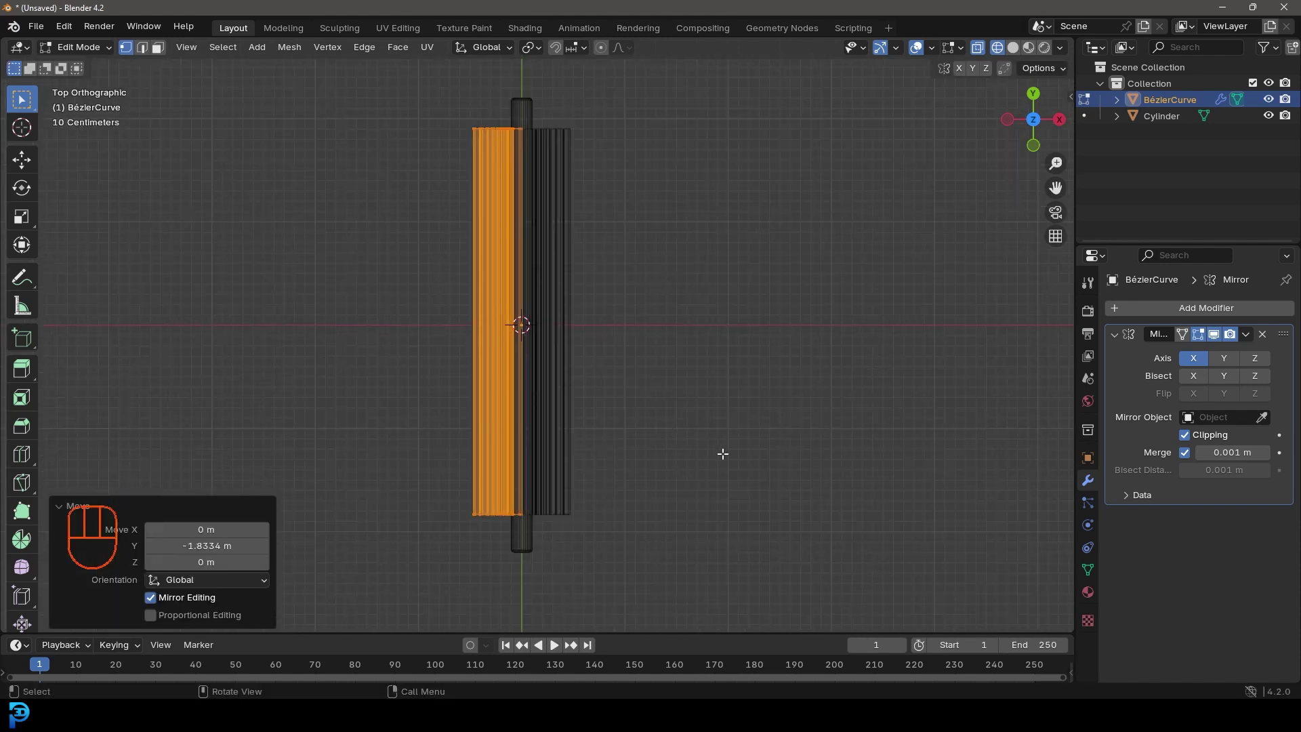
key("s")
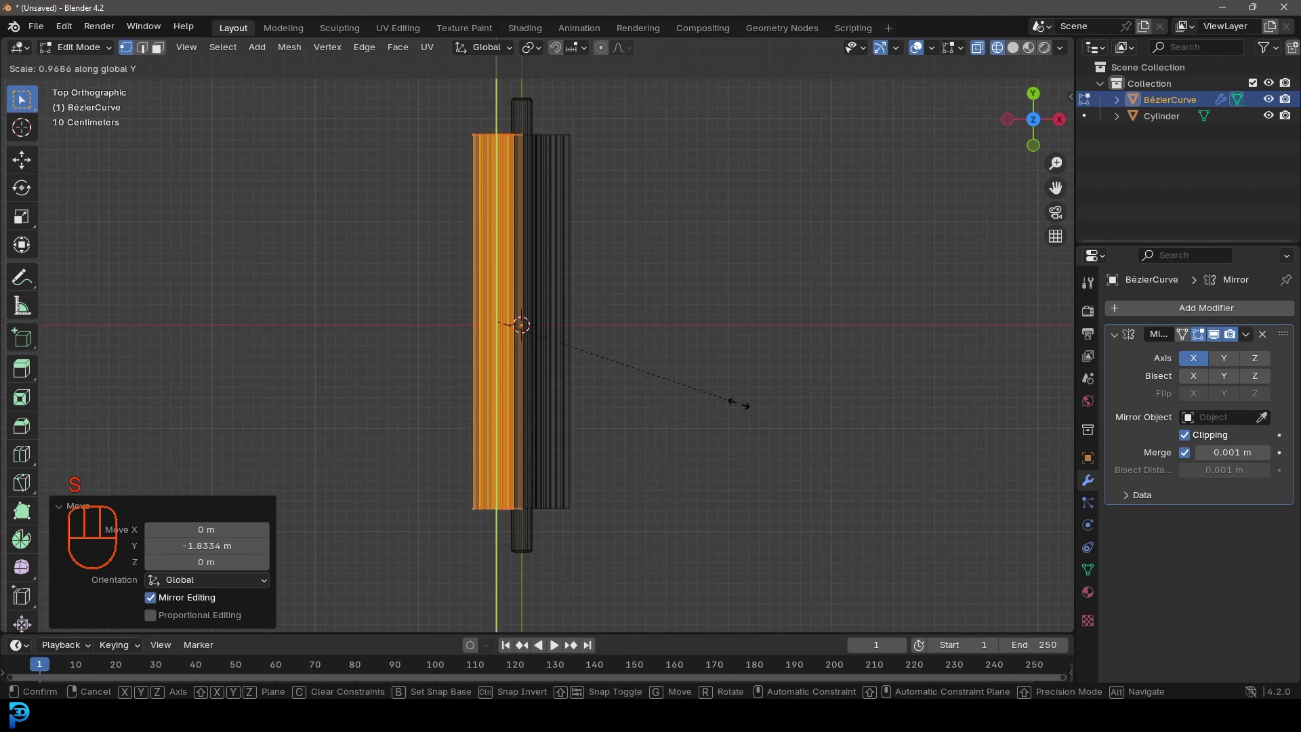
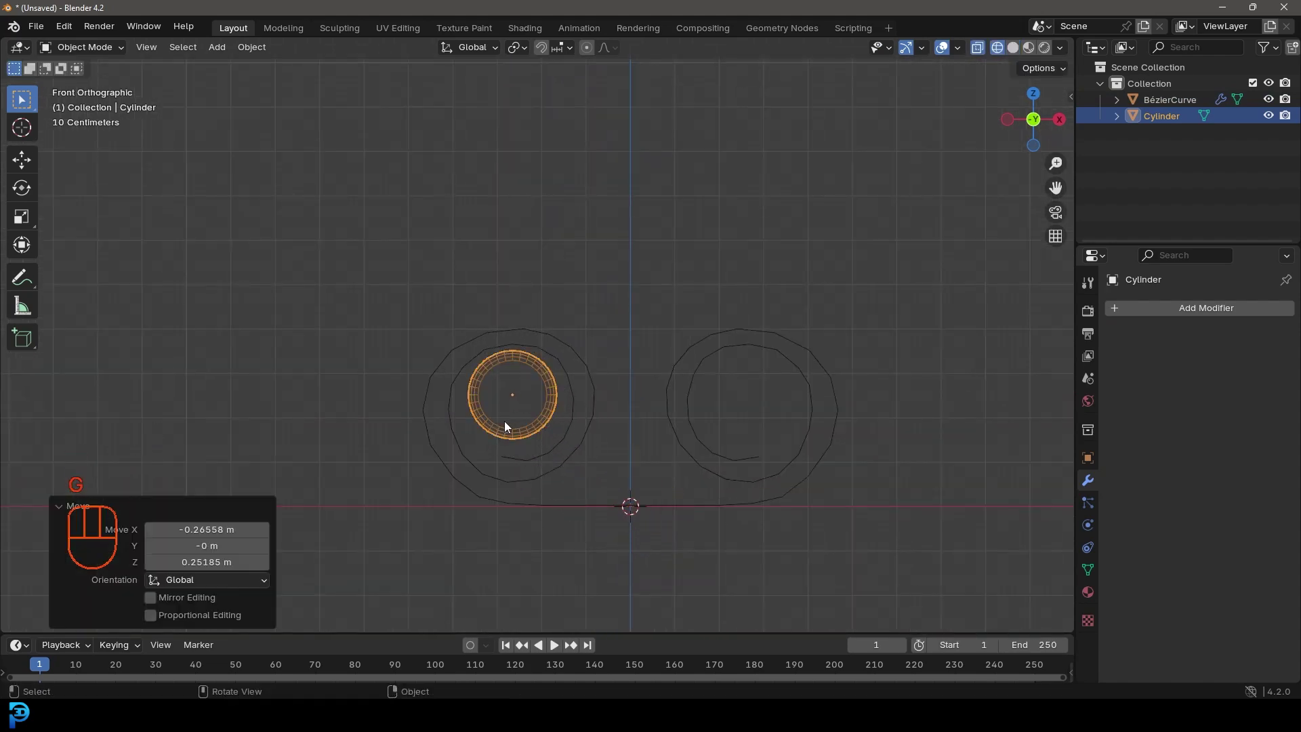
Step: Duplicate the rod and slide the copy along X into the right-hand roll
middle_click(565, 415)
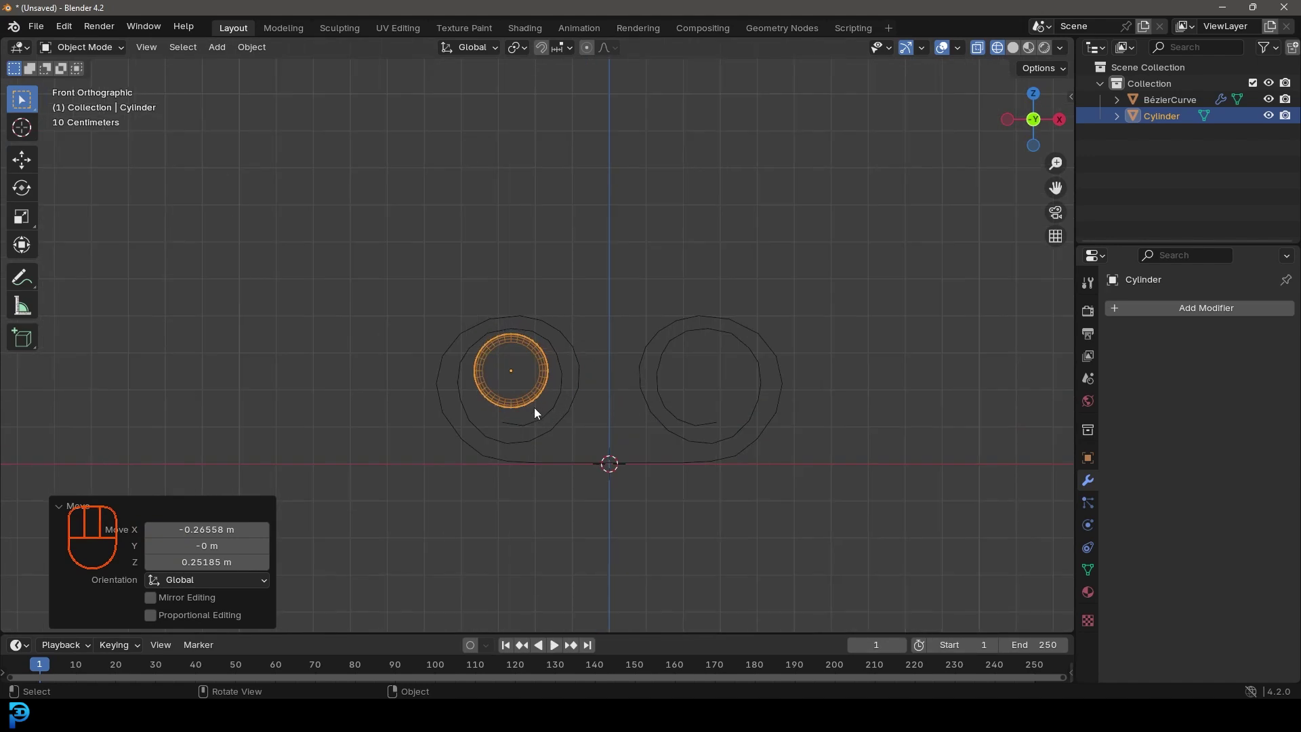
key("shift+d")
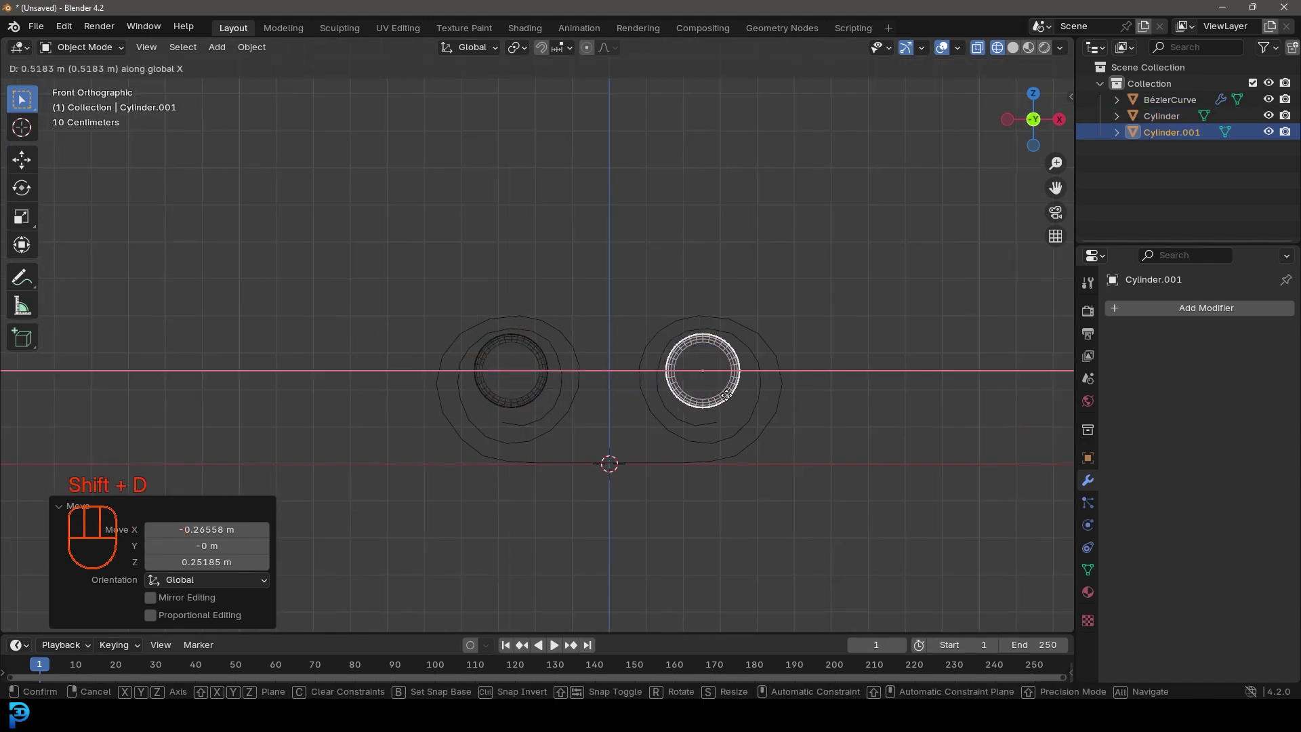
left_click_drag(616, 374, 593, 399)
key("z")
left_click_drag(626, 431, 627, 423)
Step: Select all objects and orbit out to view the whole scroll
key("a")
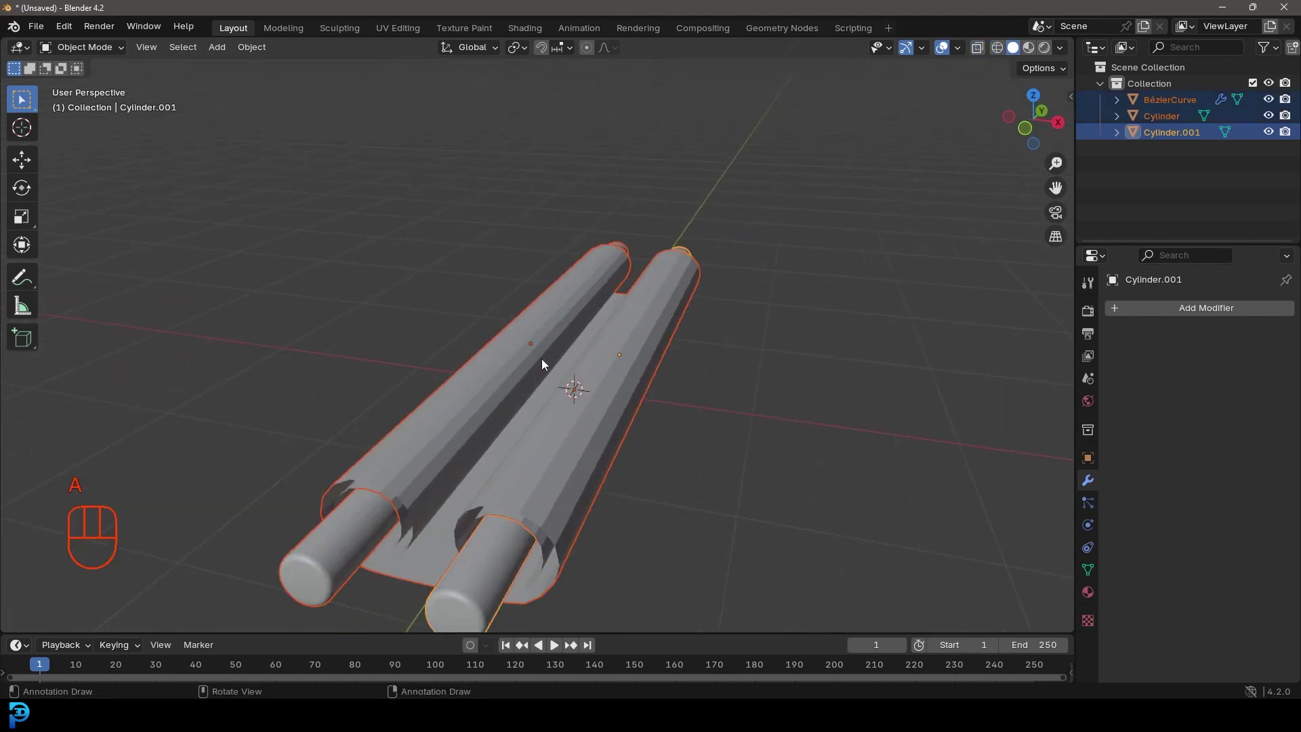
left_click_drag(543, 308, 461, 304)
left_click_drag(546, 427, 557, 381)
middle_click(554, 383)
Step: Add a floor plane, enlarge it and stretch it along X beneath the rods
key("shift+a")
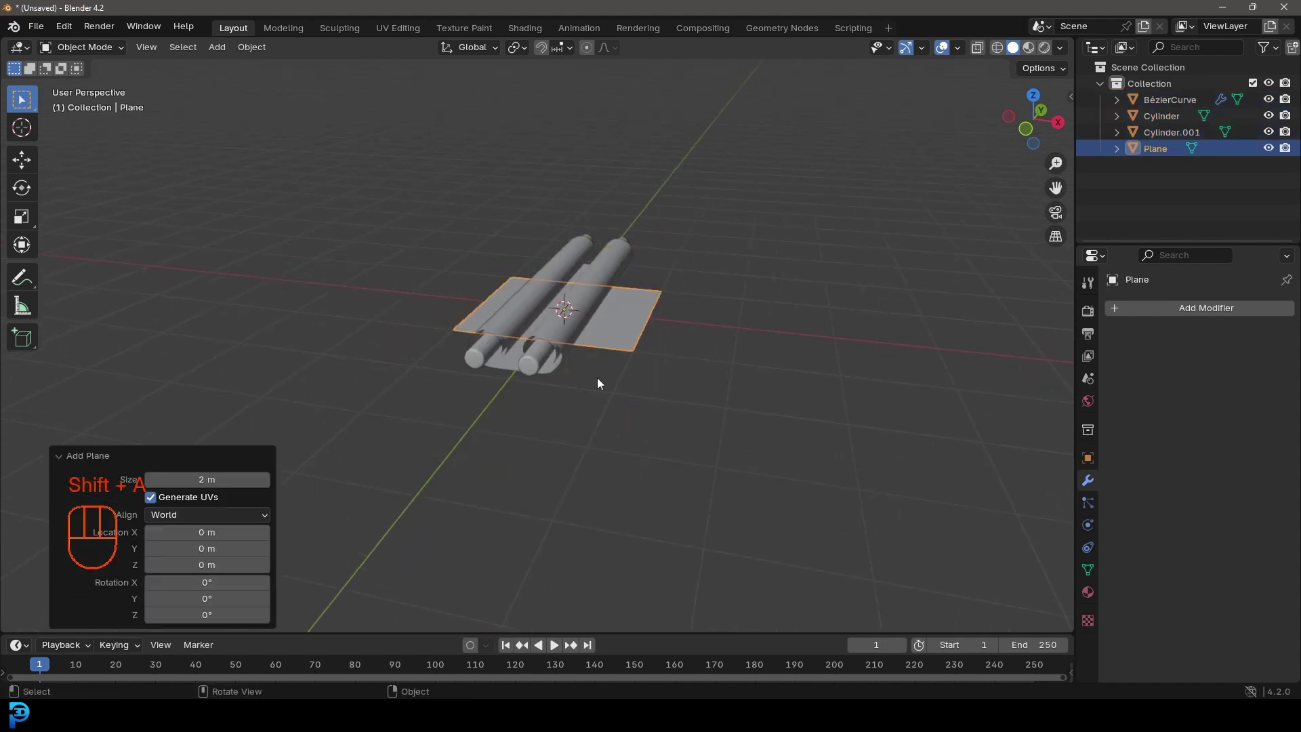
key("s")
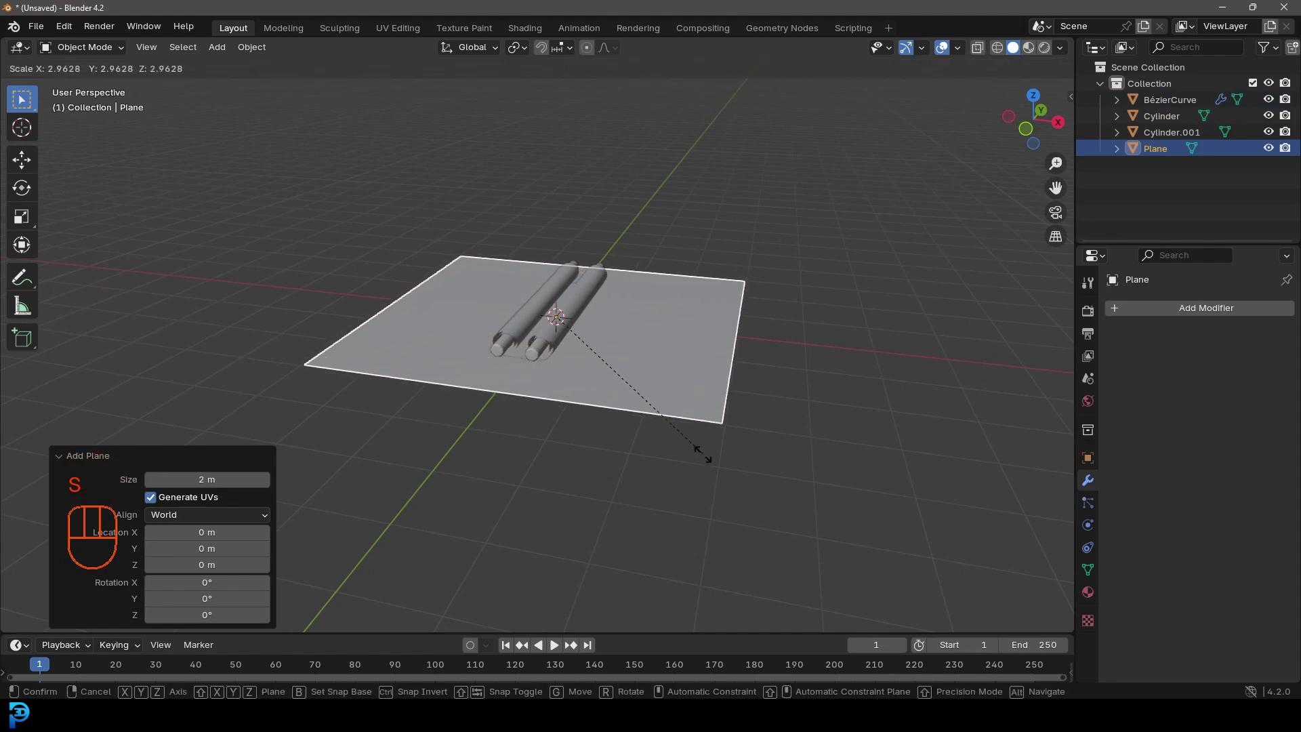
key("s")
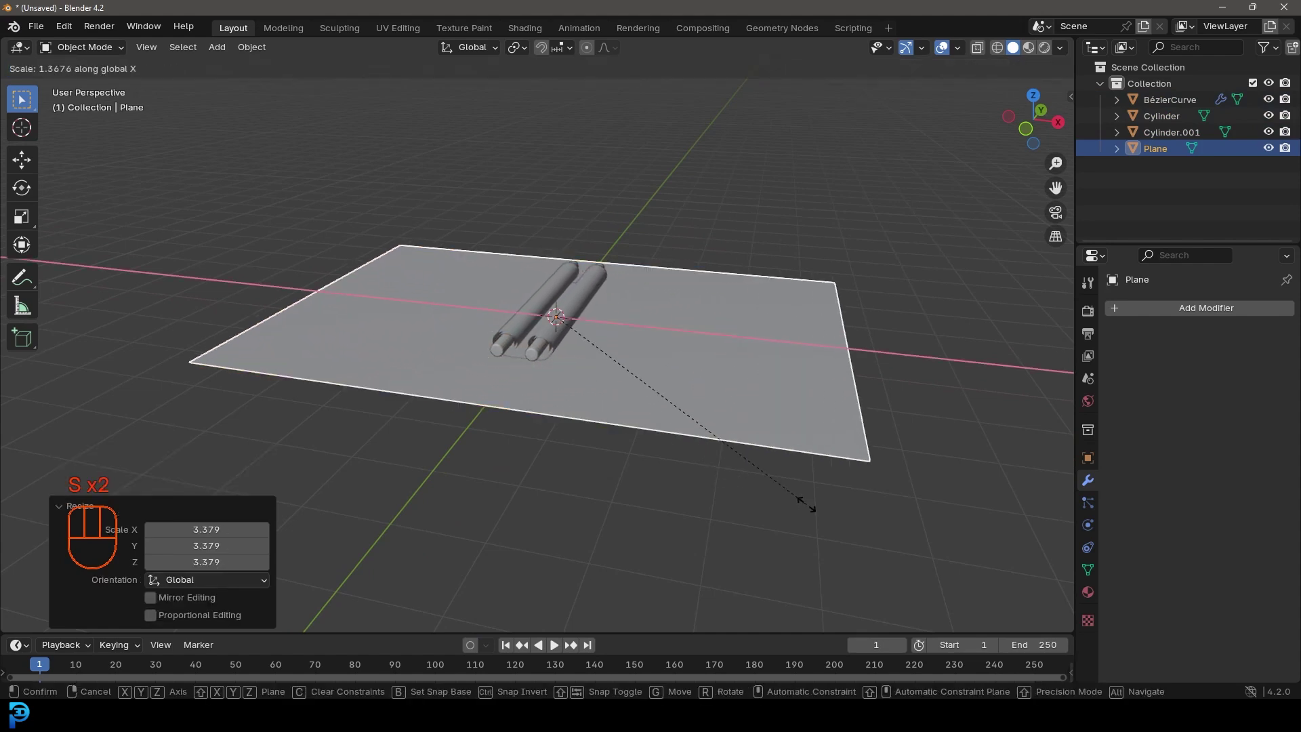
left_click_drag(685, 408, 633, 417)
left_click_drag(593, 375, 666, 322)
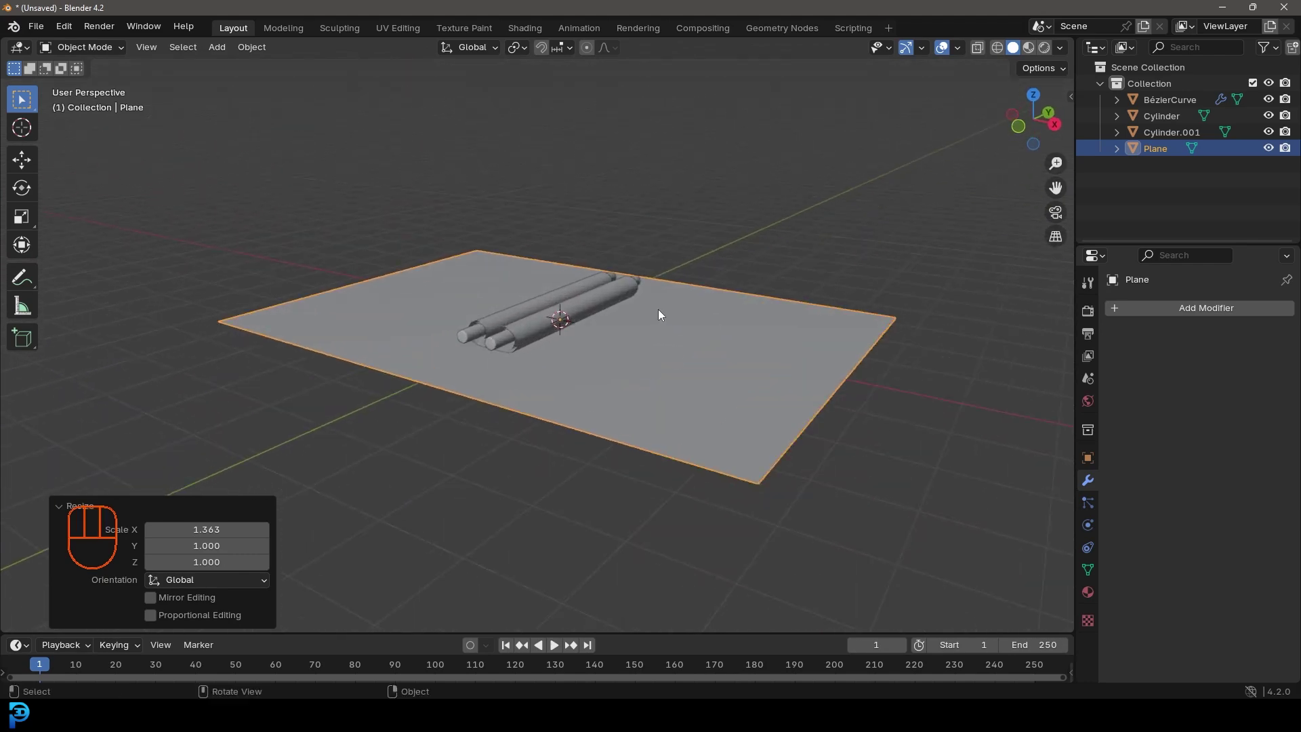
left_click_drag(632, 330, 653, 329)
Step: Select every object and save the scene as scroll.blend
key("a")
middle_click(610, 321)
key("ctrl+a")
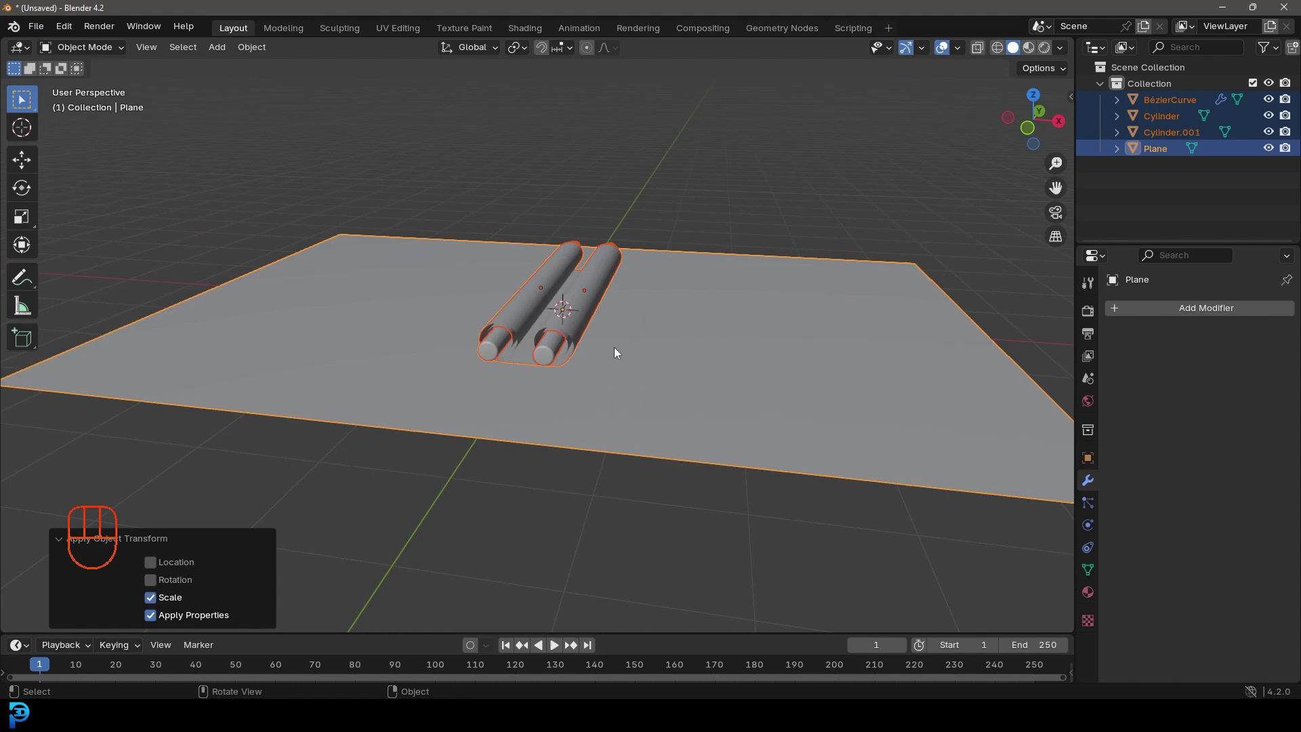
left_click_drag(598, 349, 588, 373)
key("ctrl+s")
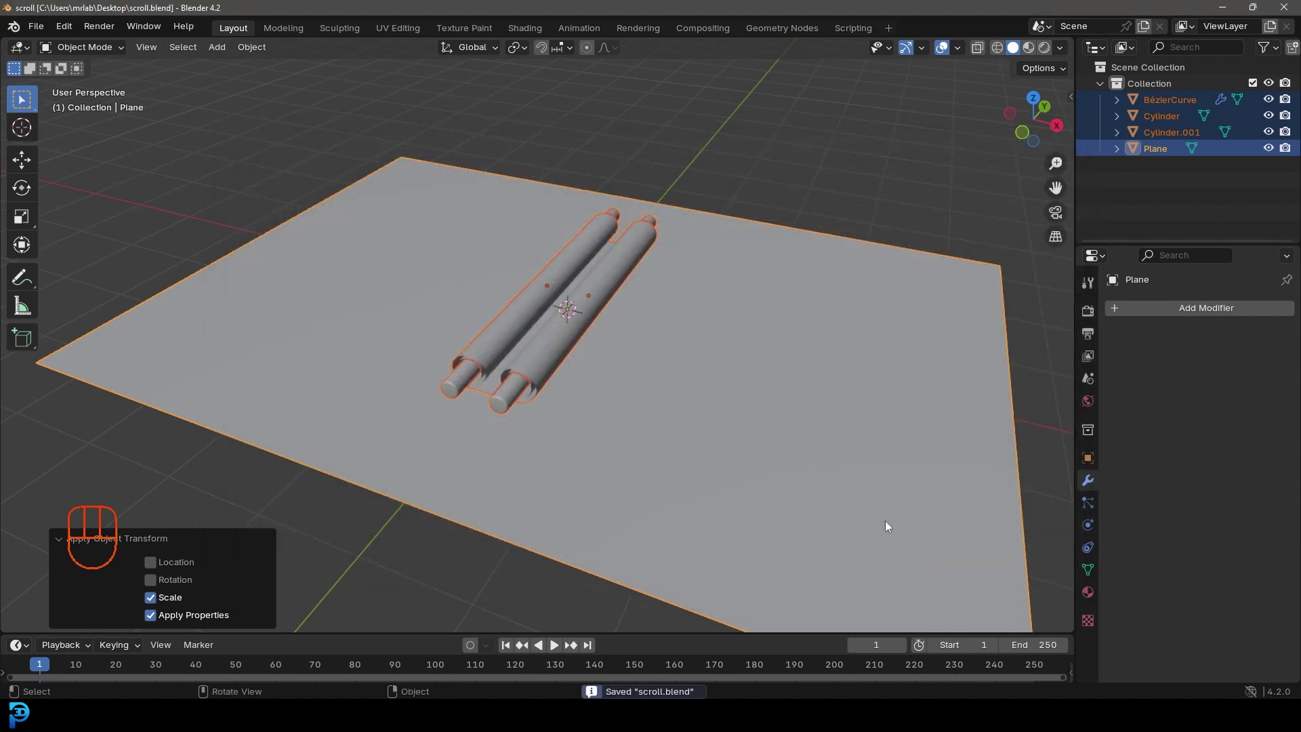
left_click_drag(633, 338, 750, 384)
Step: Add Collision physics to the floor plane and both rods, then save
left_click(1096, 530)
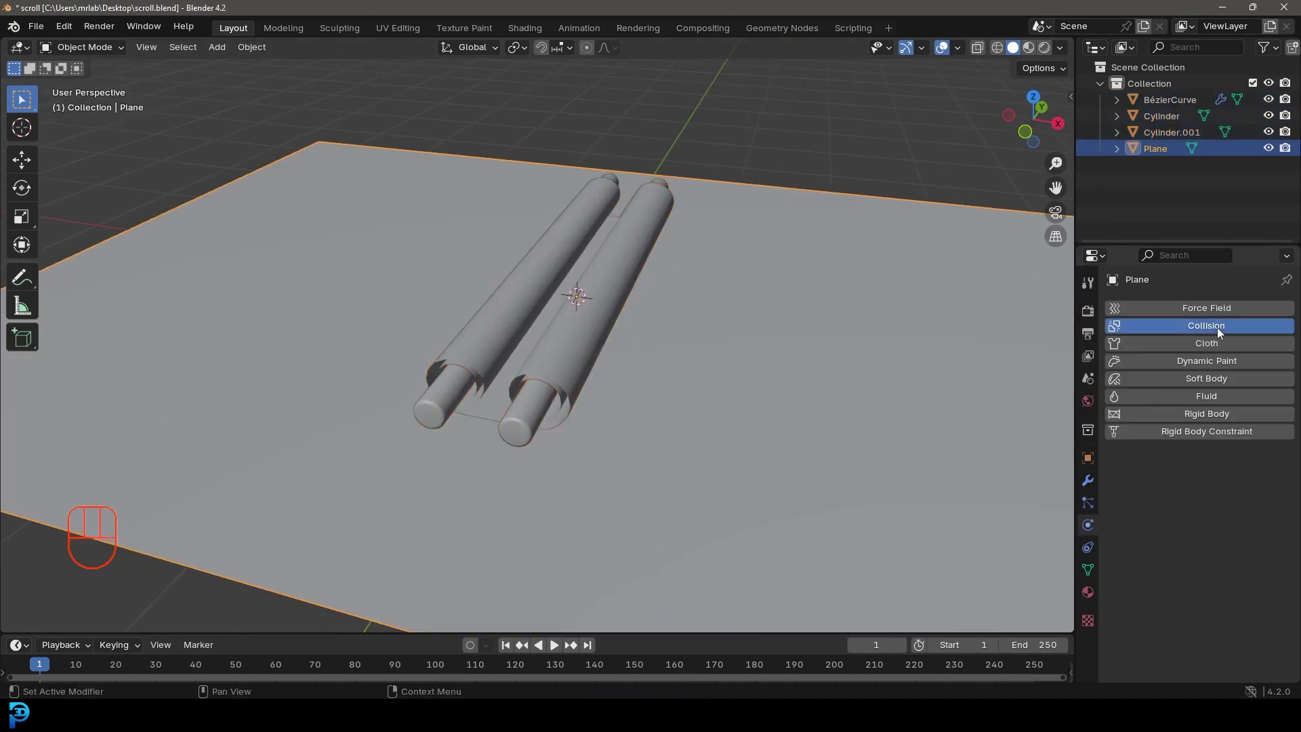
left_click(452, 410)
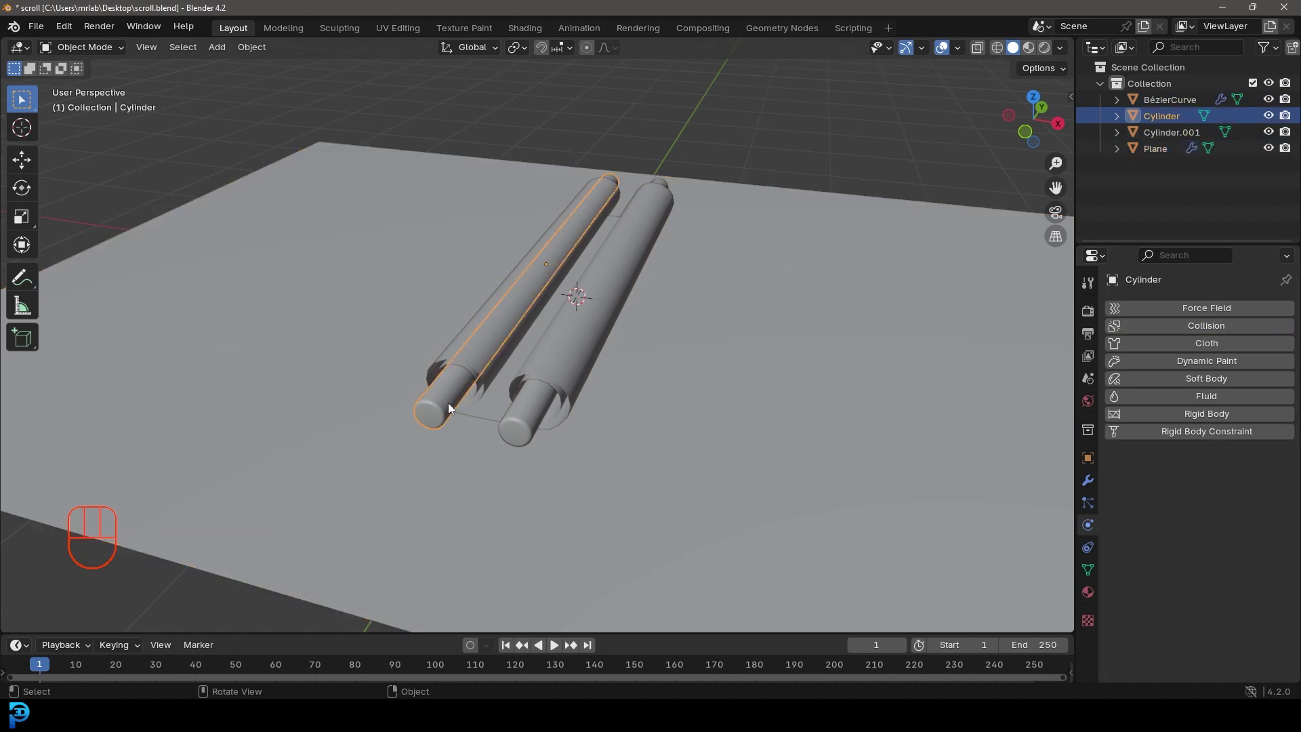
left_click_drag(1214, 330, 529, 411)
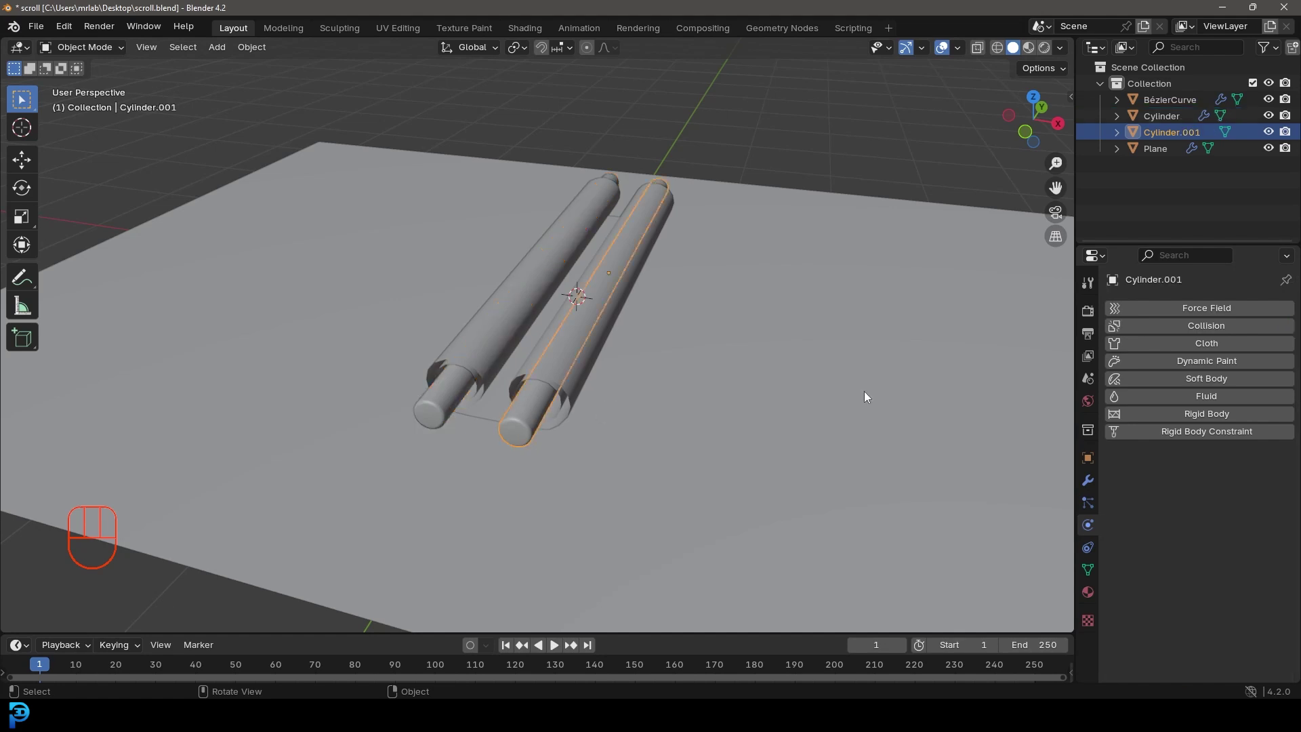
left_click(1226, 332)
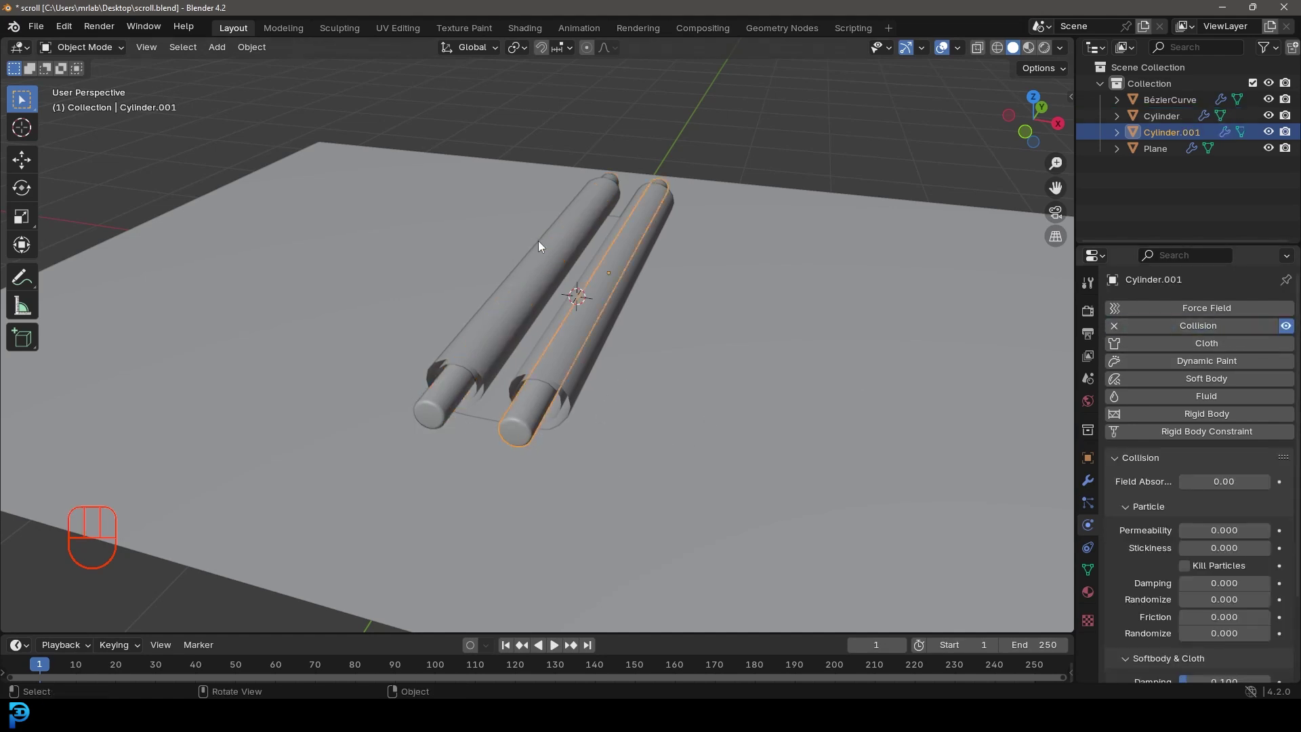
key("ctrl+s")
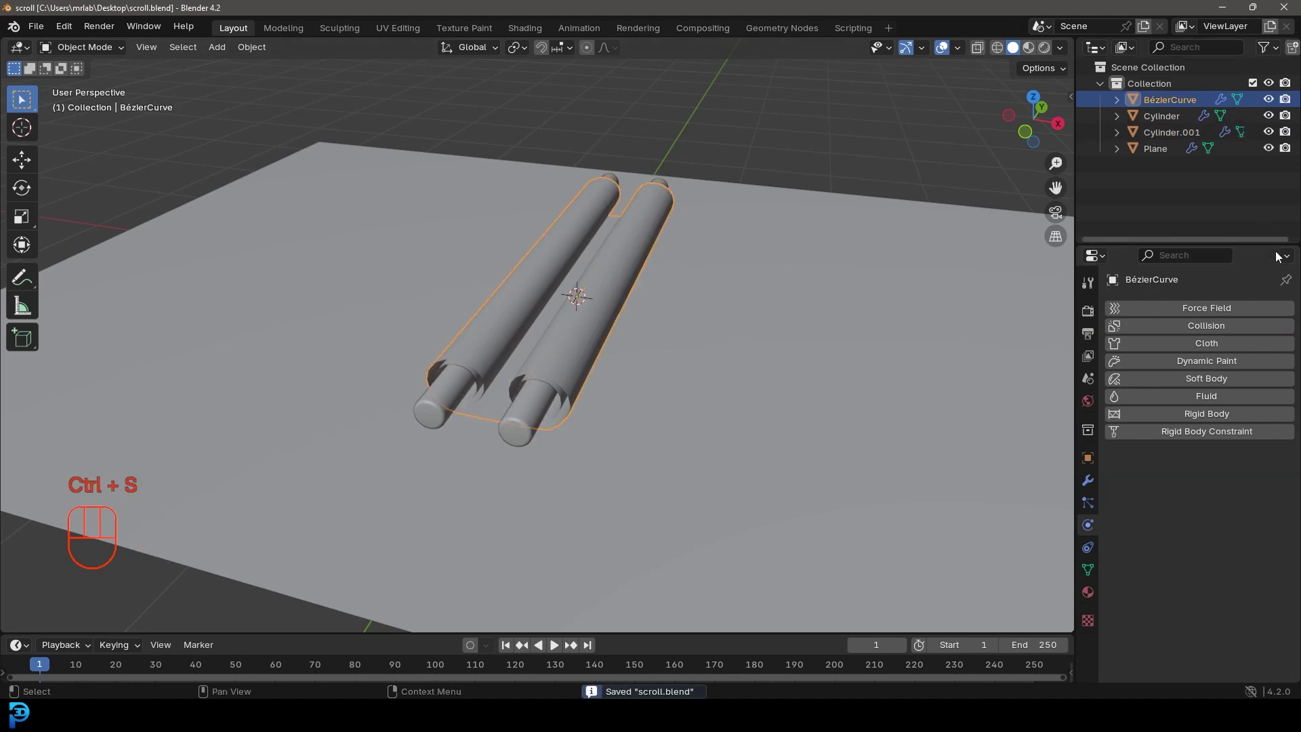
Step: Add Cloth with self collisions to the paper curve, test-play and rewind to frame 1
left_click(1208, 354)
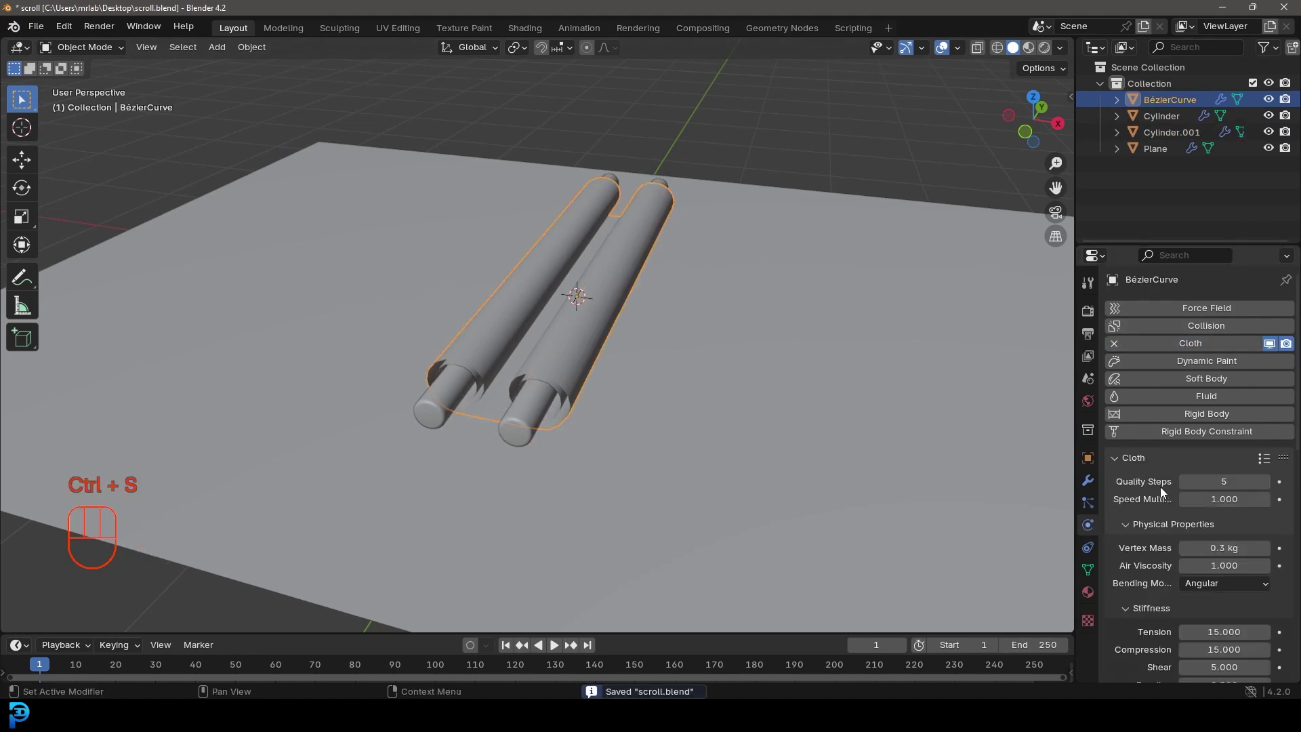
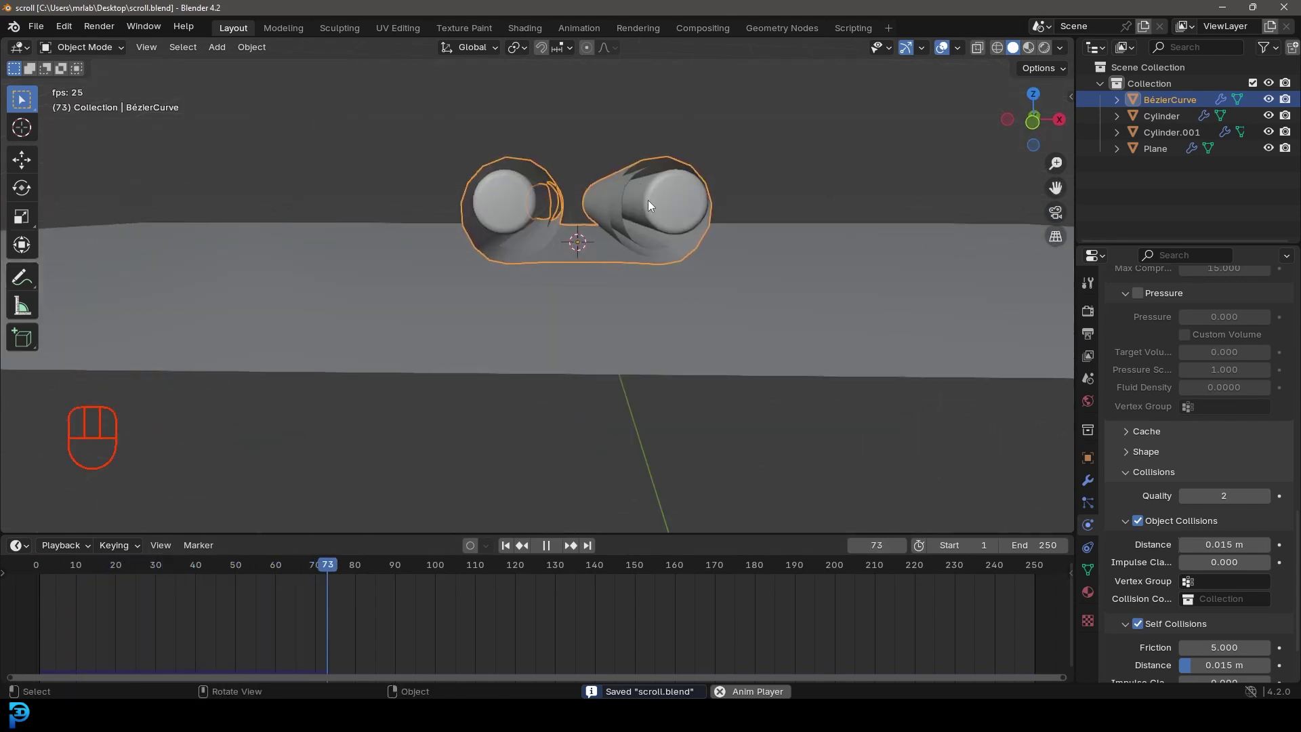
key("space")
left_click_drag(635, 231, 540, 385)
key("shift+Left")
key("KP_1")
left_click_drag(532, 248, 530, 278)
Step: Insert starting keyframes on the left and right rods
key("z")
left_click_drag(546, 261, 546, 297)
left_click_drag(545, 297, 696, 204)
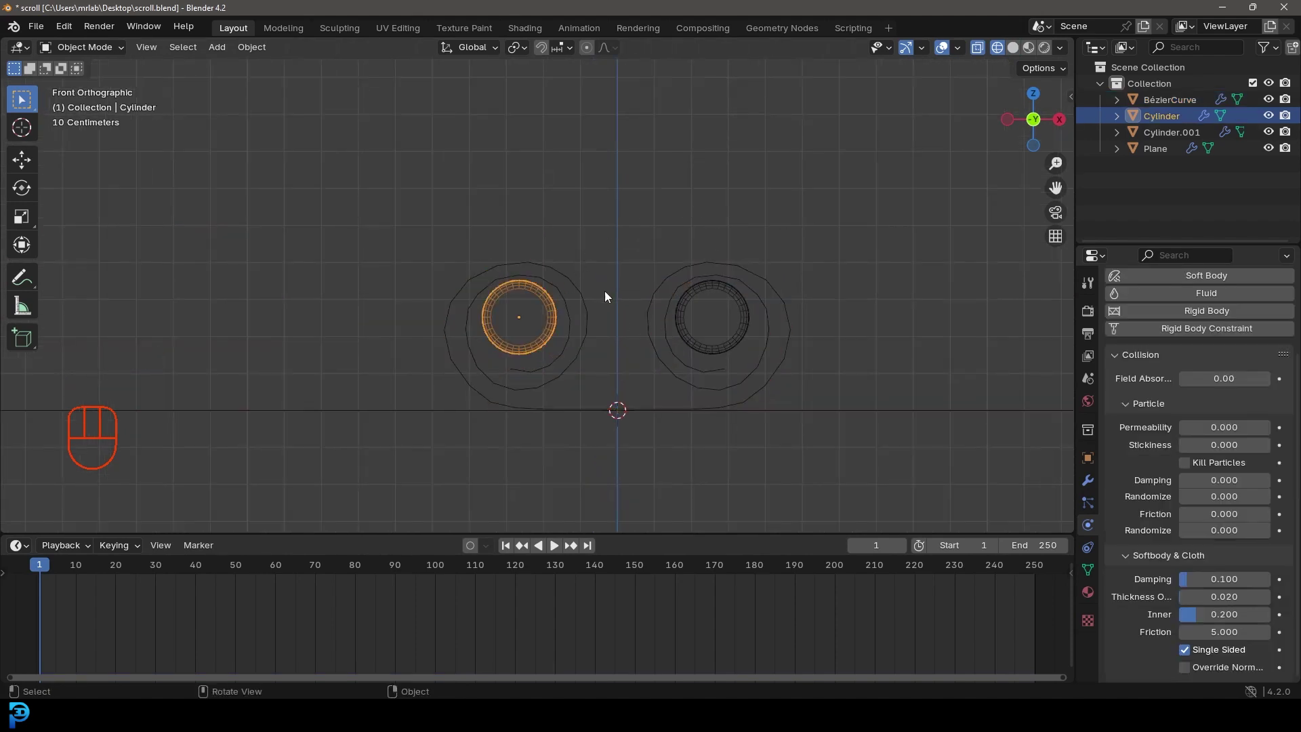
key("i")
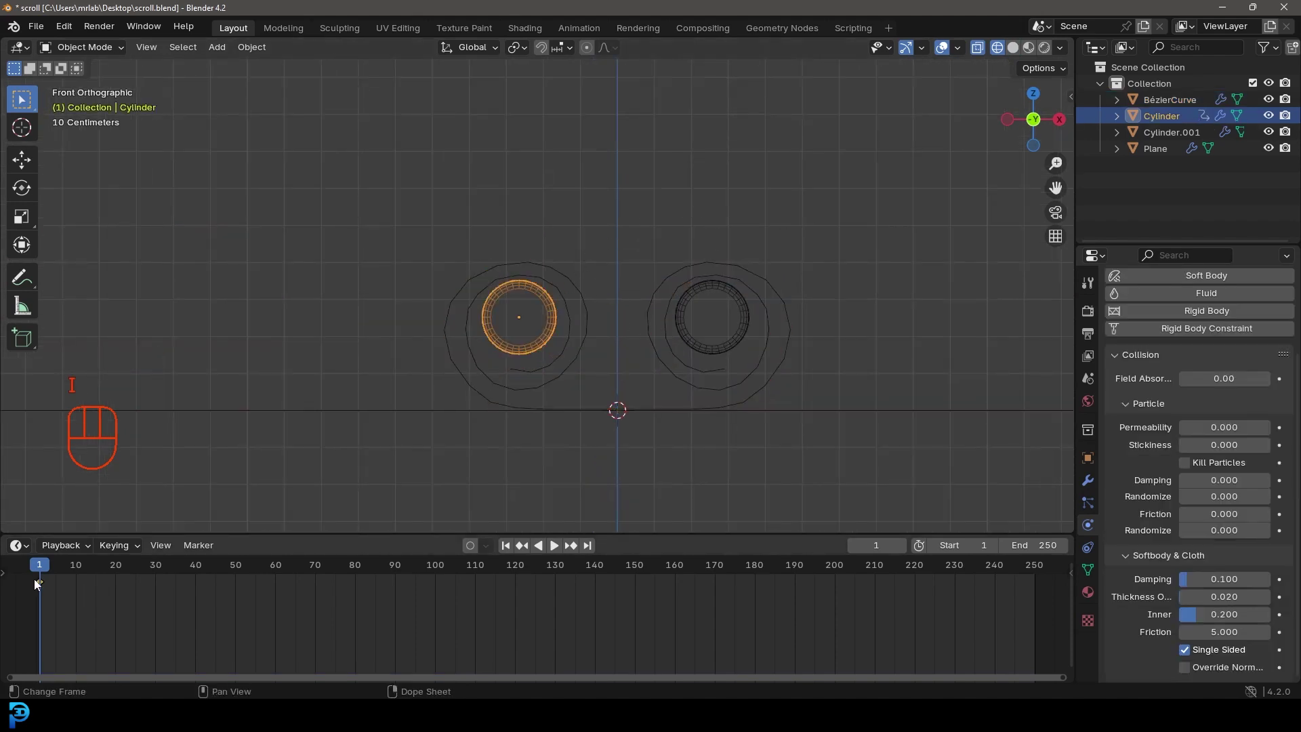
left_click(738, 301)
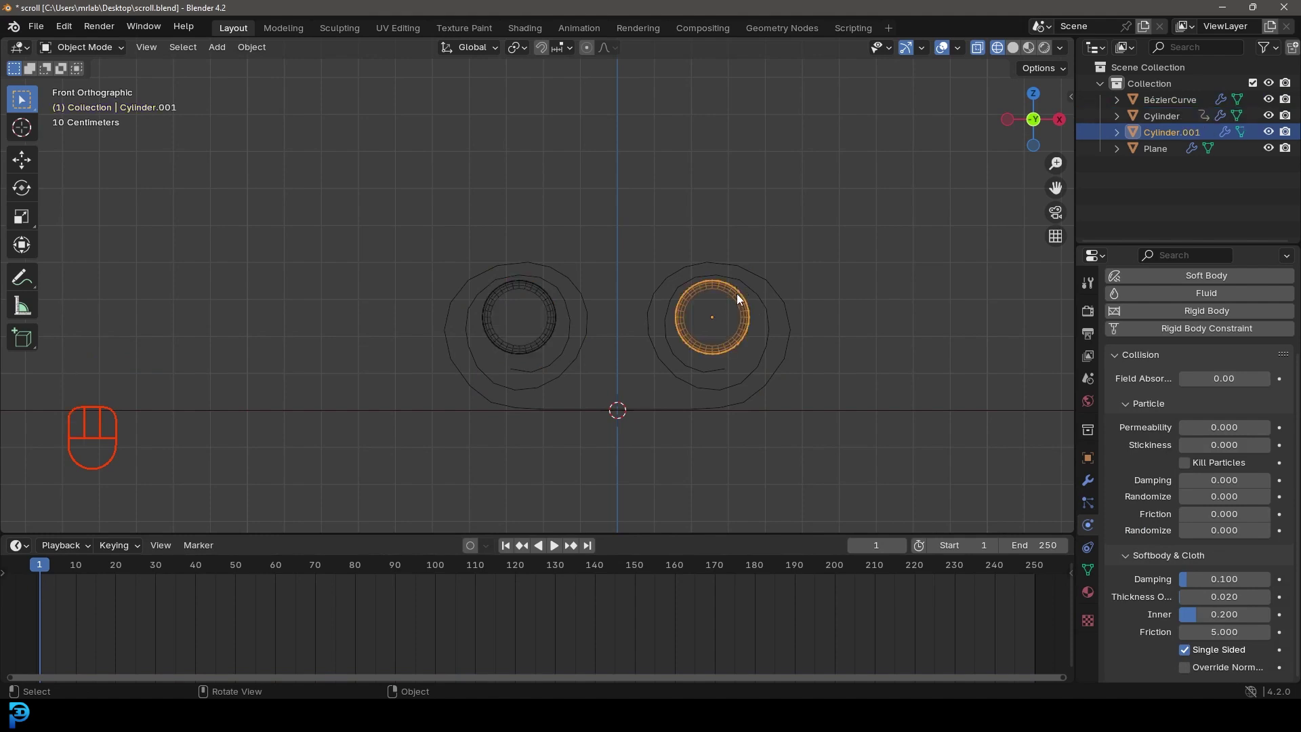
key("i")
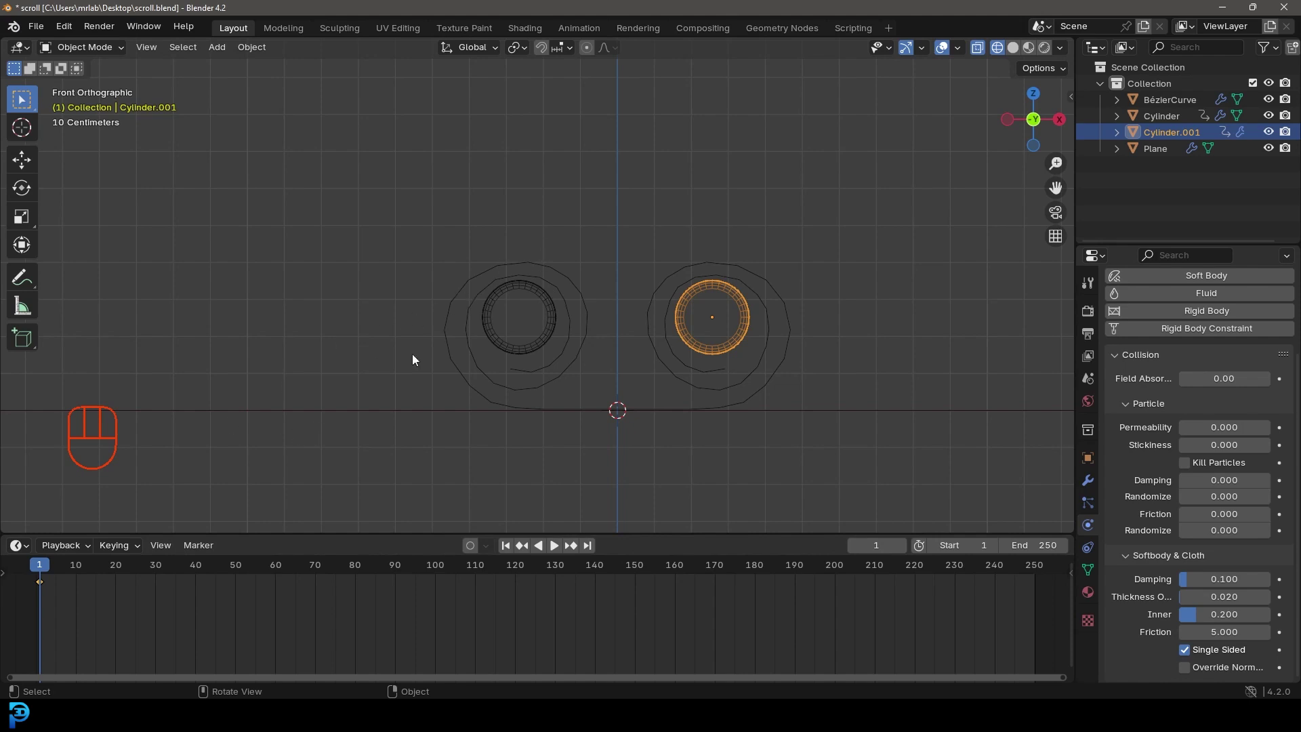
Step: At frame 80 with Auto Keying, move each rod outward along X
left_click_drag(44, 575, 374, 600)
left_click_drag(536, 352, 555, 366)
left_click(478, 547)
key("g")
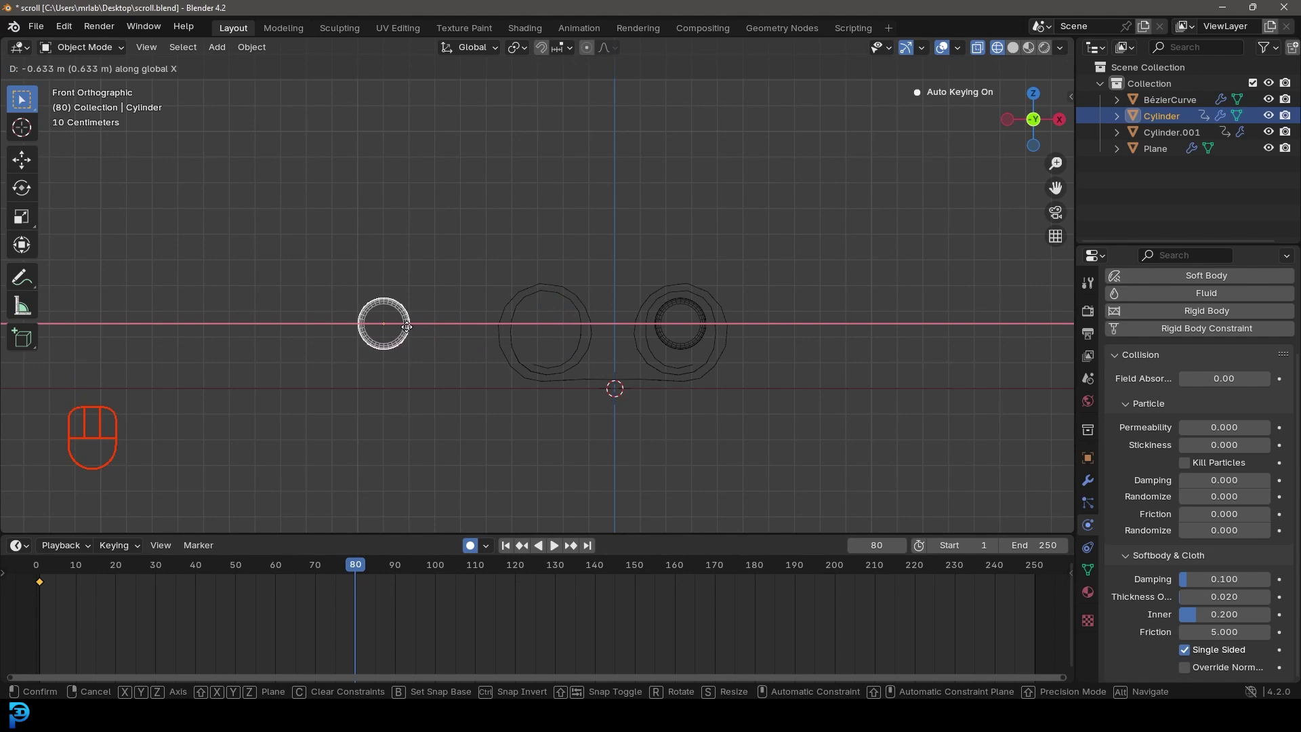
key("g")
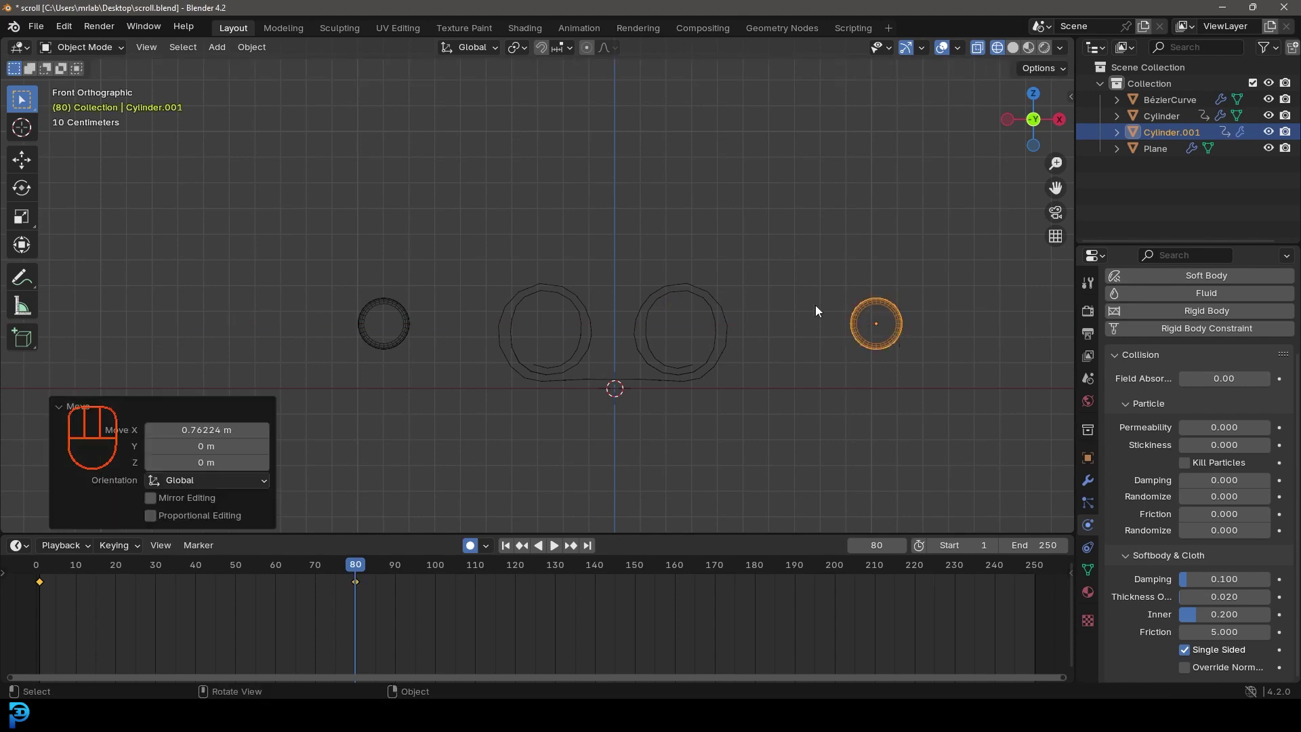
left_click(473, 547)
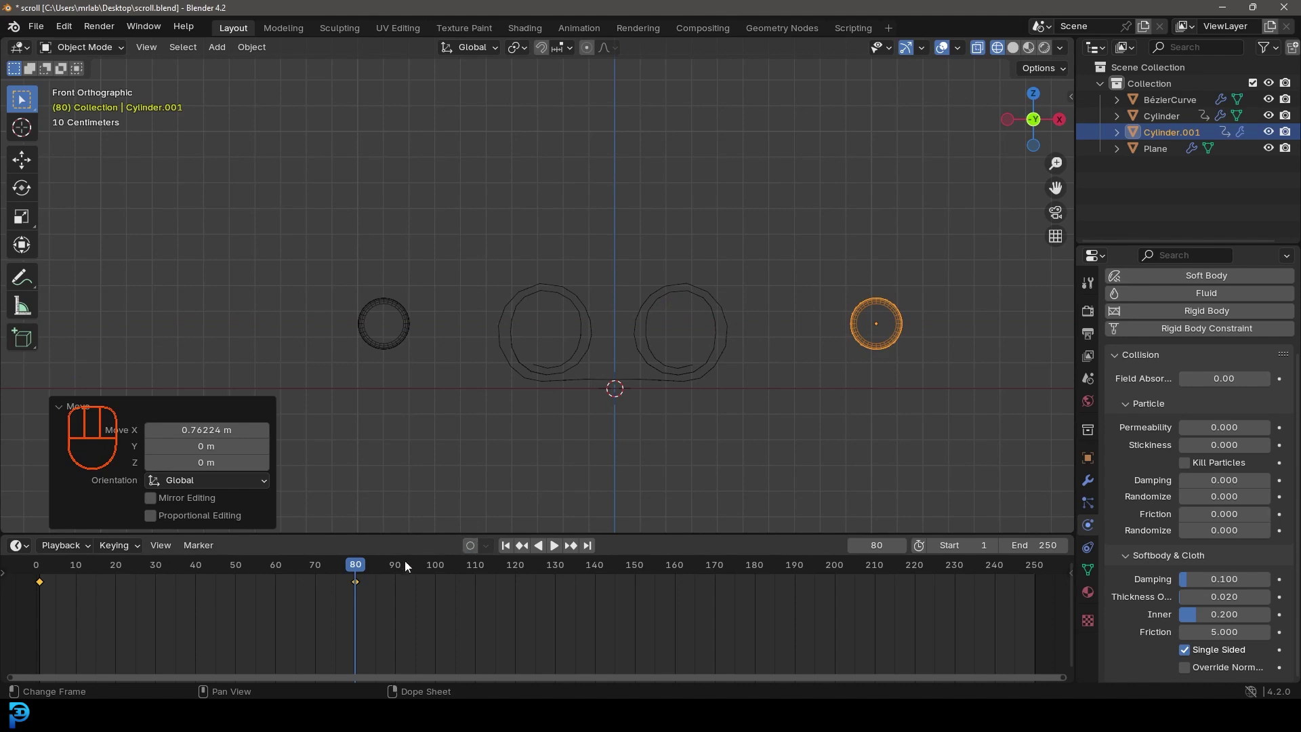
Step: Play the unrolling from frame 1 in solid shading, then return to frame 80
left_click_drag(320, 569, 45, 595)
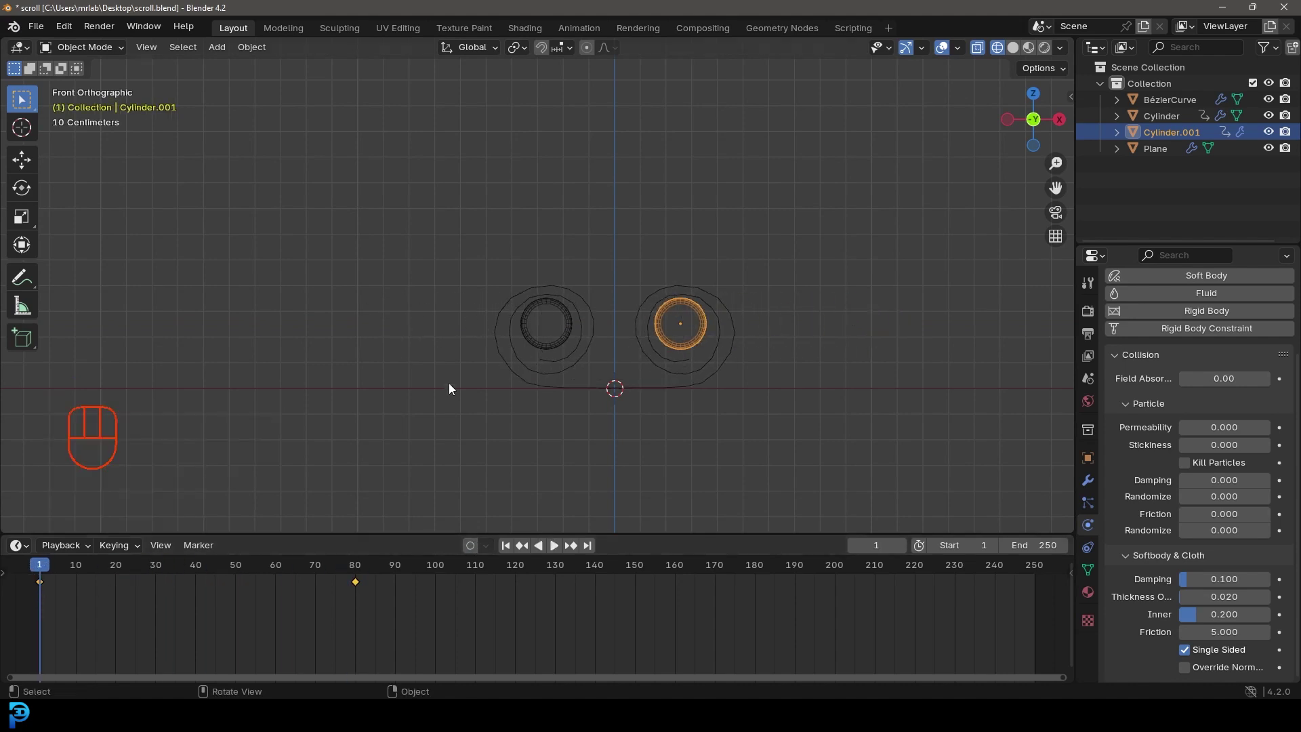
key("space")
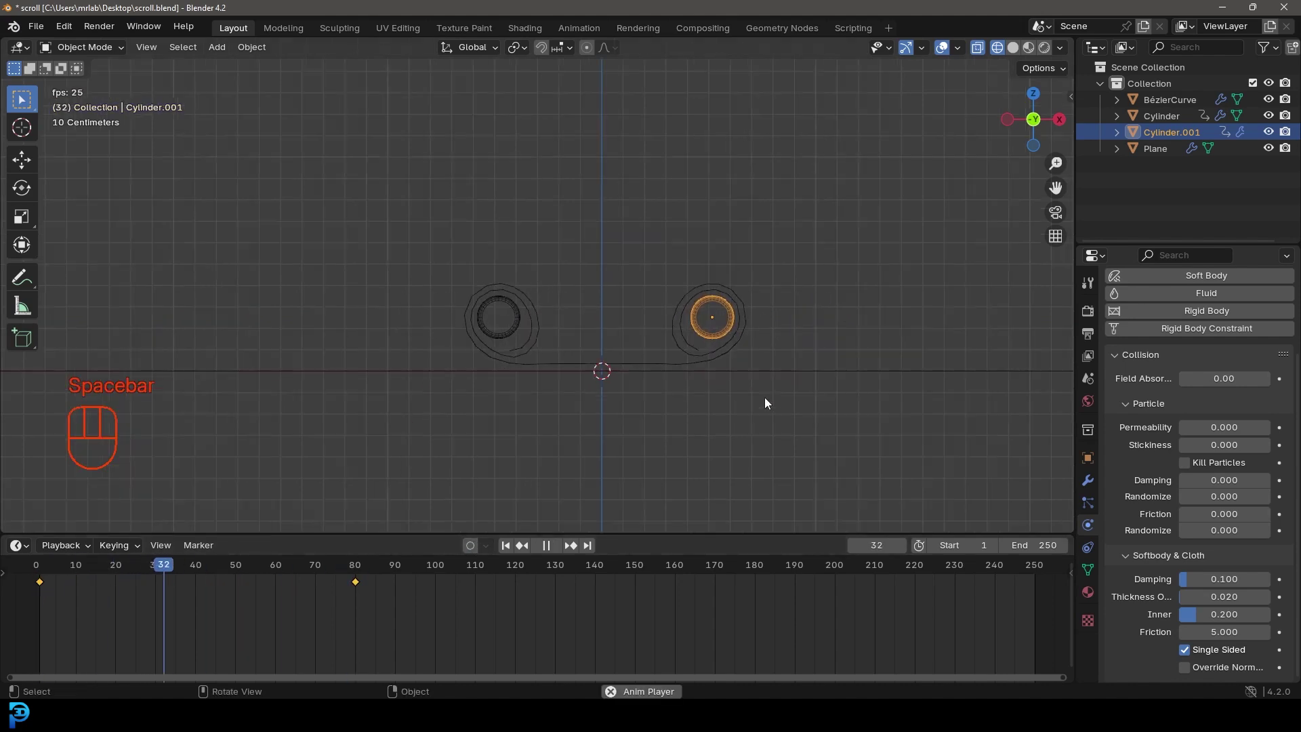
left_click_drag(767, 337, 754, 355)
key("z")
left_click_drag(832, 419, 729, 347)
key("space")
left_click(653, 399)
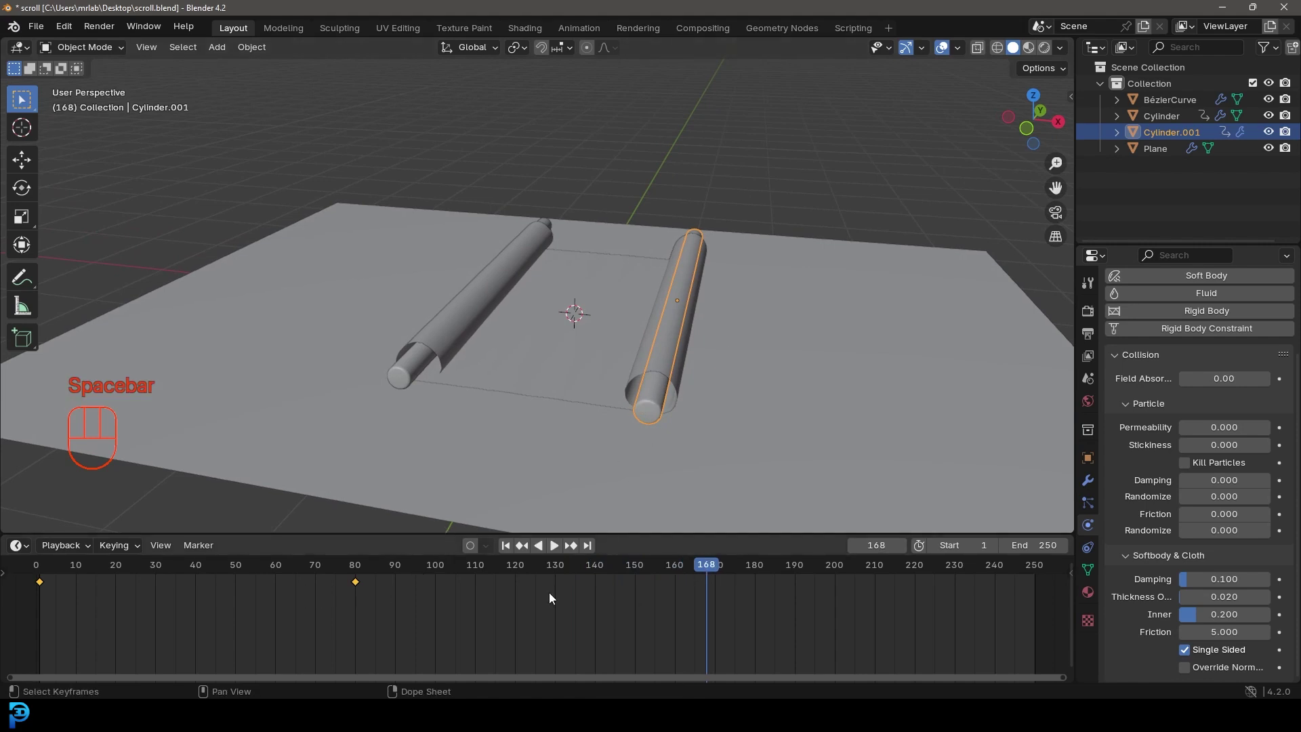
left_click_drag(680, 575, 364, 614)
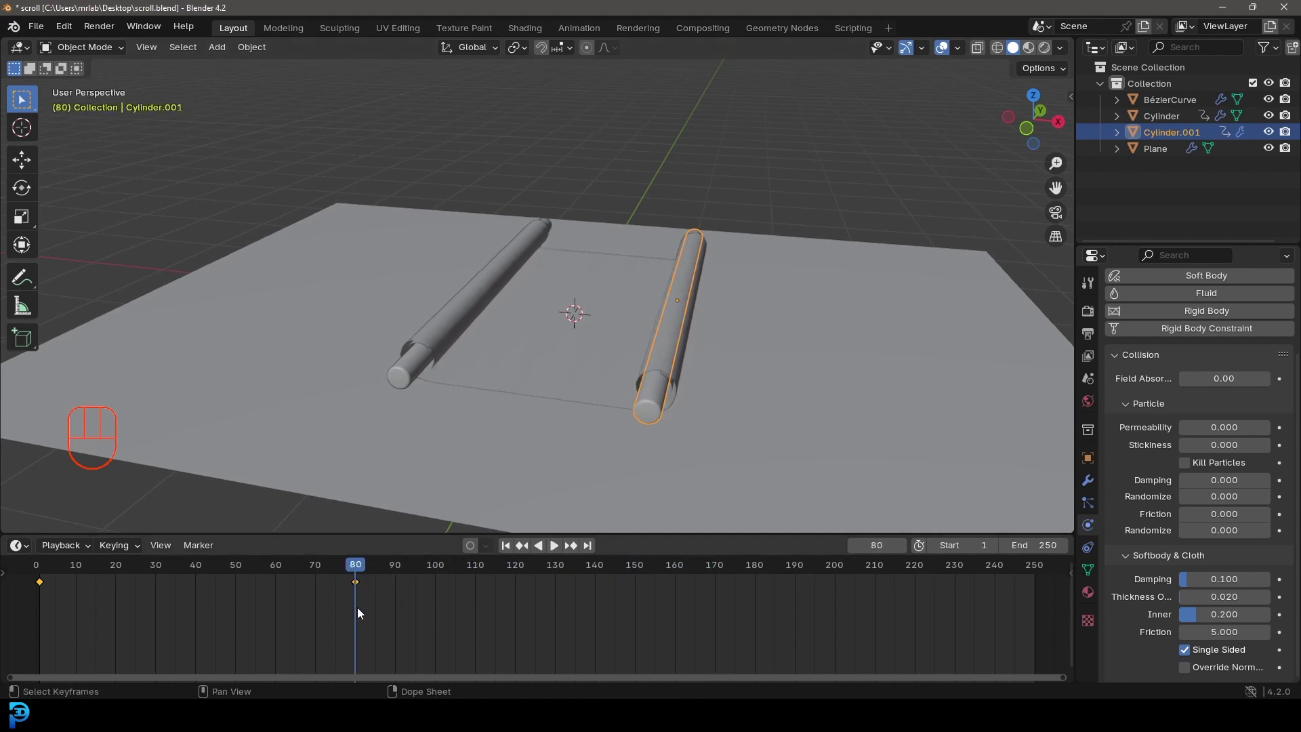
left_click_drag(472, 553, 626, 388)
left_click_drag(626, 388, 585, 410)
left_click(588, 415)
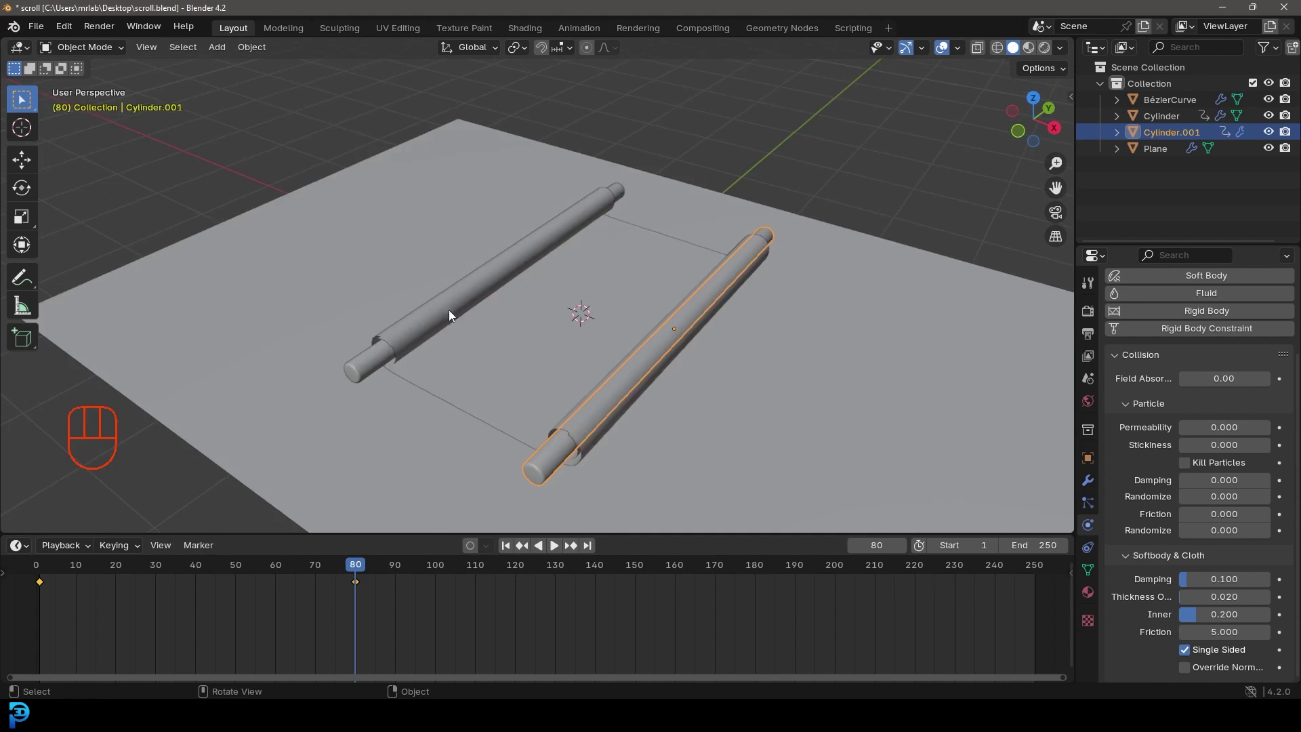
Step: Select the paper sheet and bake its cloth cache over frames 1 to 100
left_click(456, 312)
left_click_drag(494, 317, 527, 291)
left_click_drag(530, 301, 543, 293)
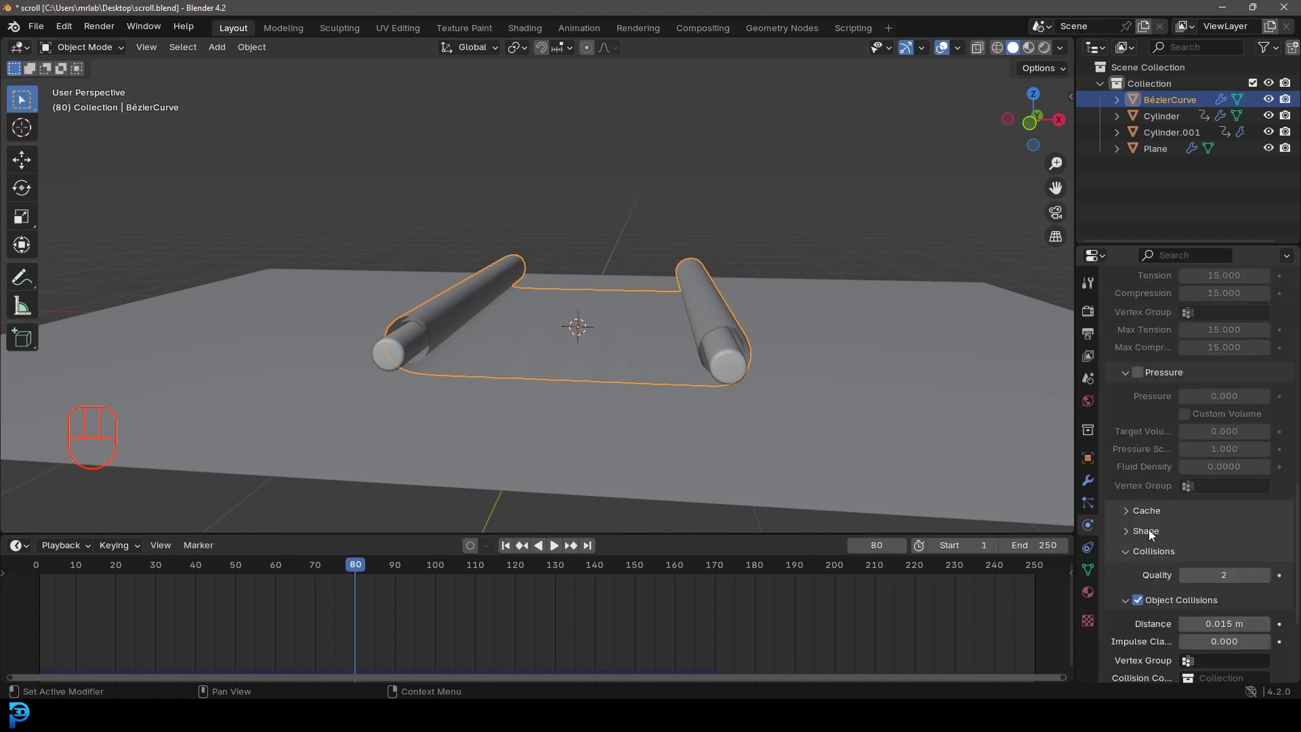
left_click(1150, 518)
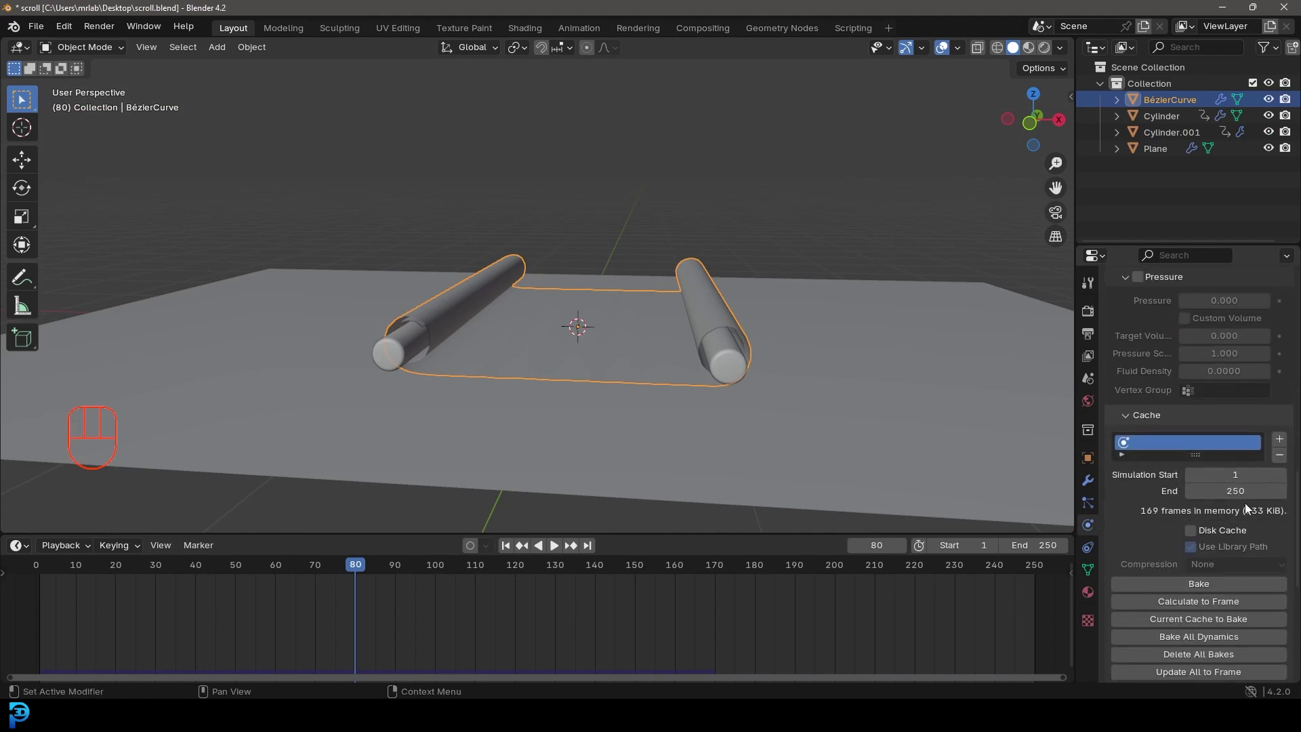
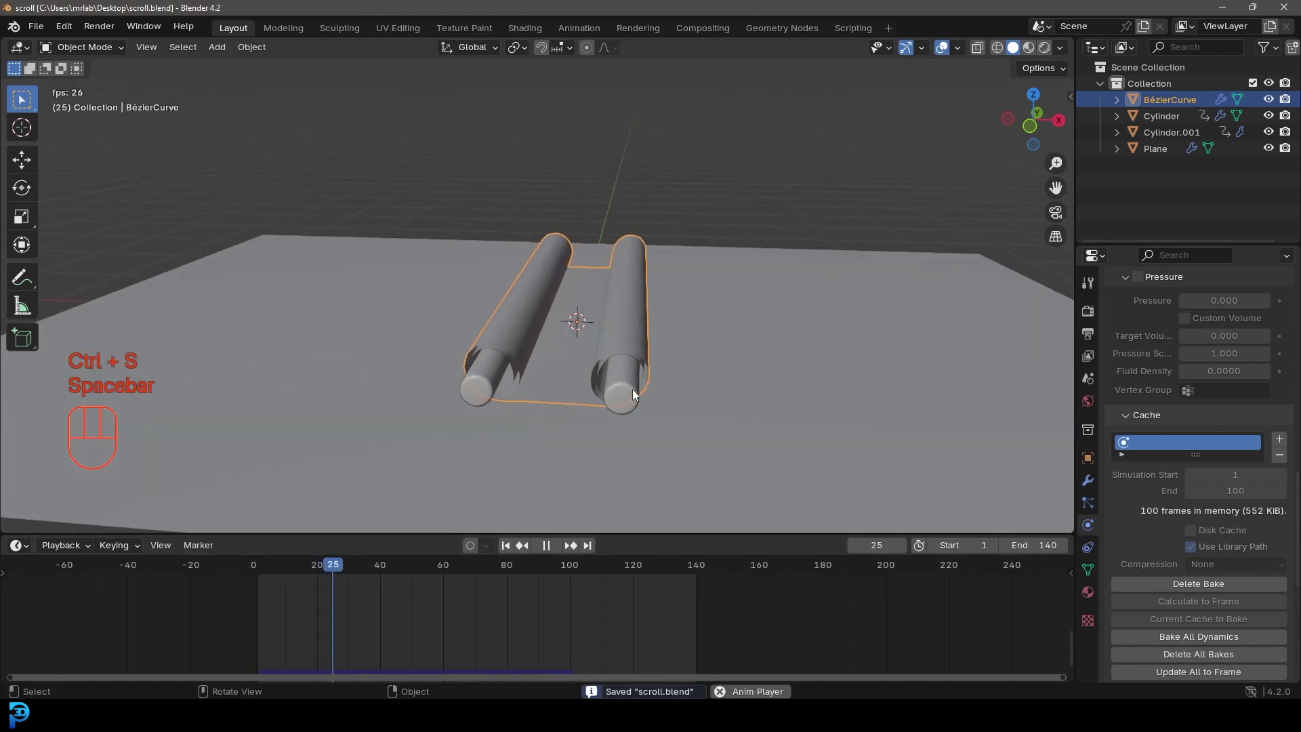
Step: Rewind and play back the baked unrolling with the timeline running 10 to 140
key("space")
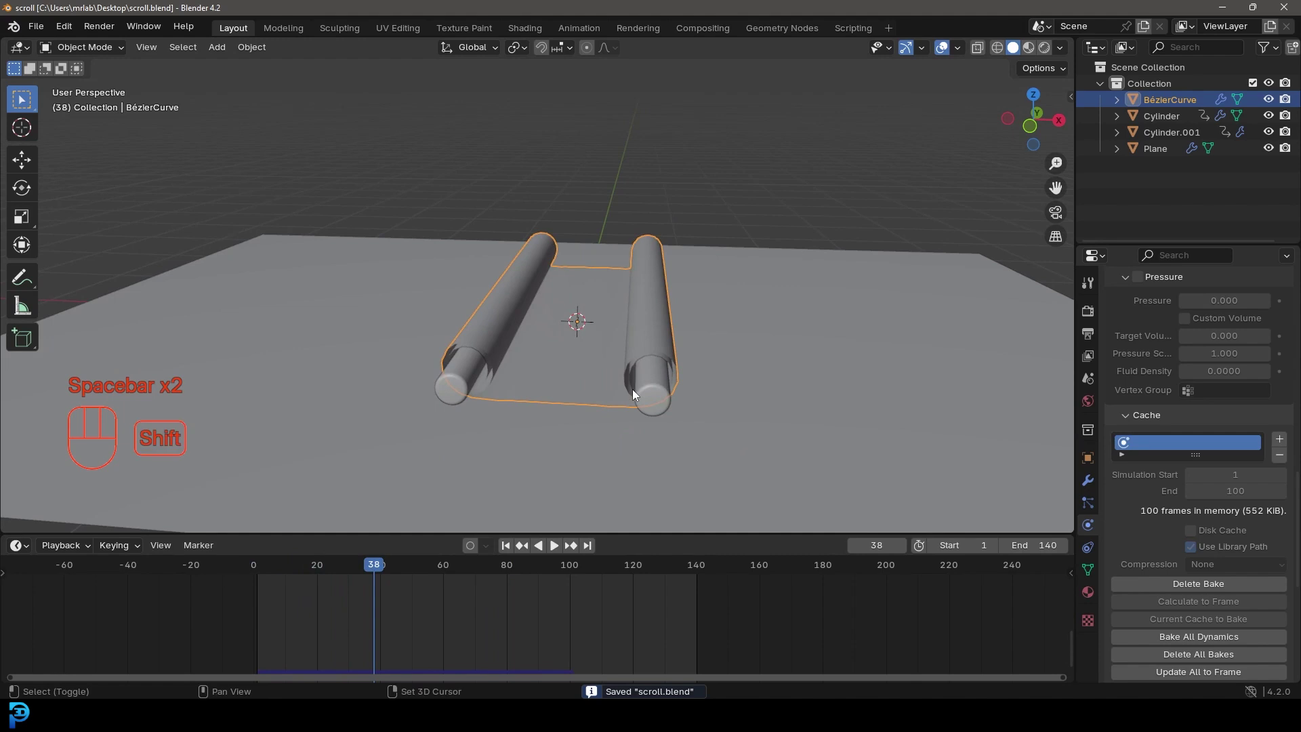
key("shift+Left")
middle_click(647, 345)
middle_click(571, 329)
key("space")
left_click_drag(544, 306, 548, 329)
key("space")
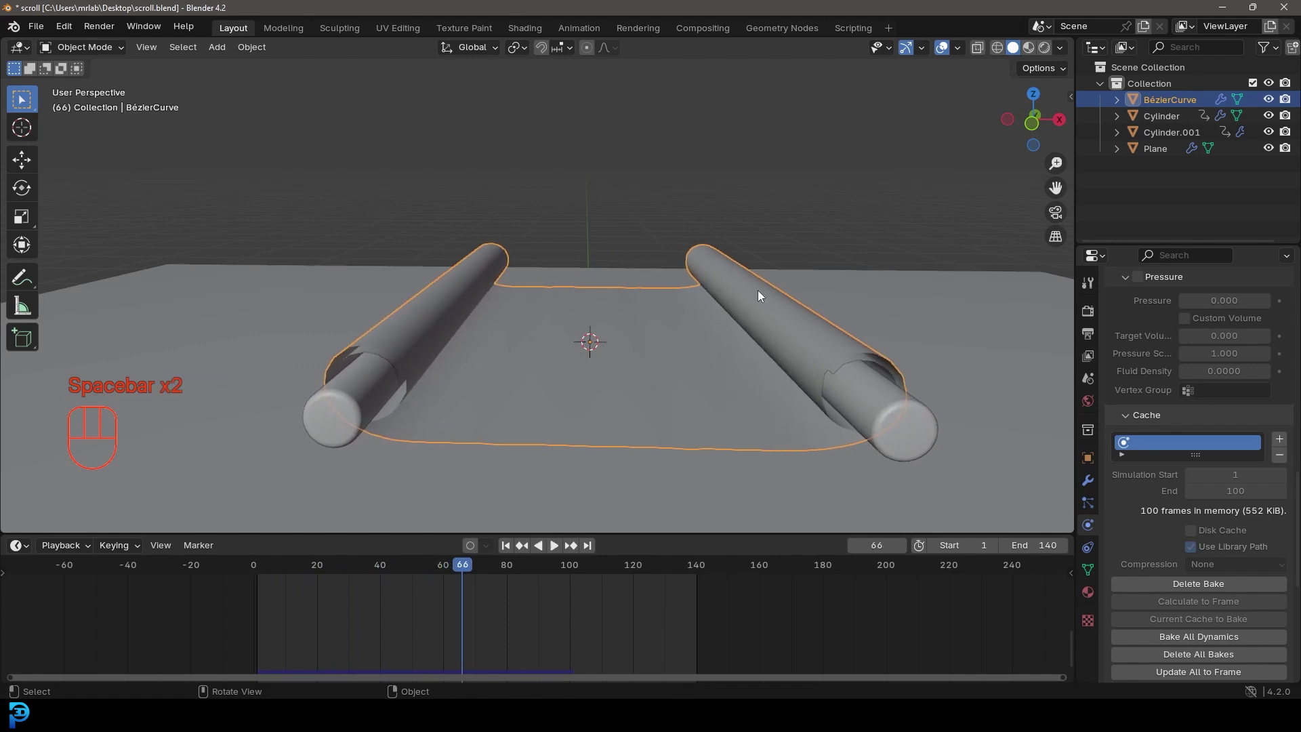
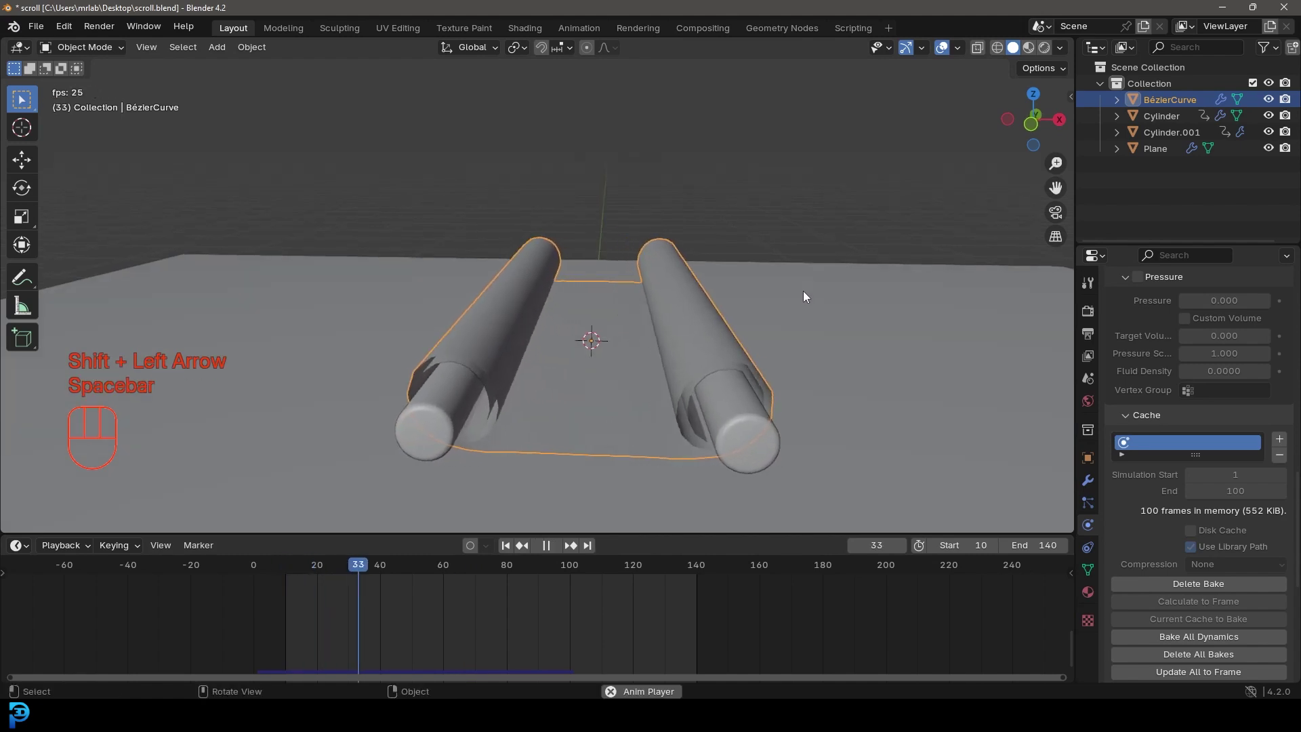
Step: Add a Subdivision Surface modifier to the paper from its modifier stack
middle_click(807, 301)
left_click_drag(783, 360, 736, 362)
key("space")
left_click_drag(640, 339, 1091, 485)
left_click(1091, 485)
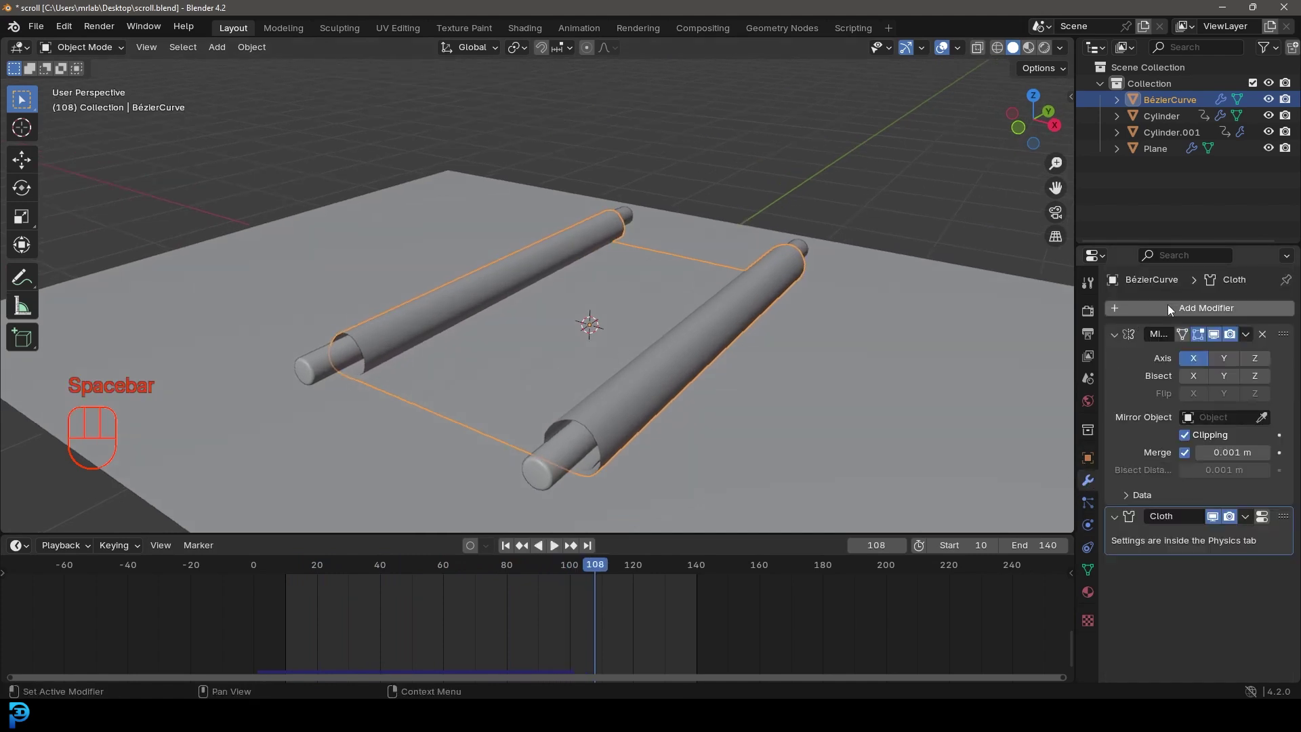
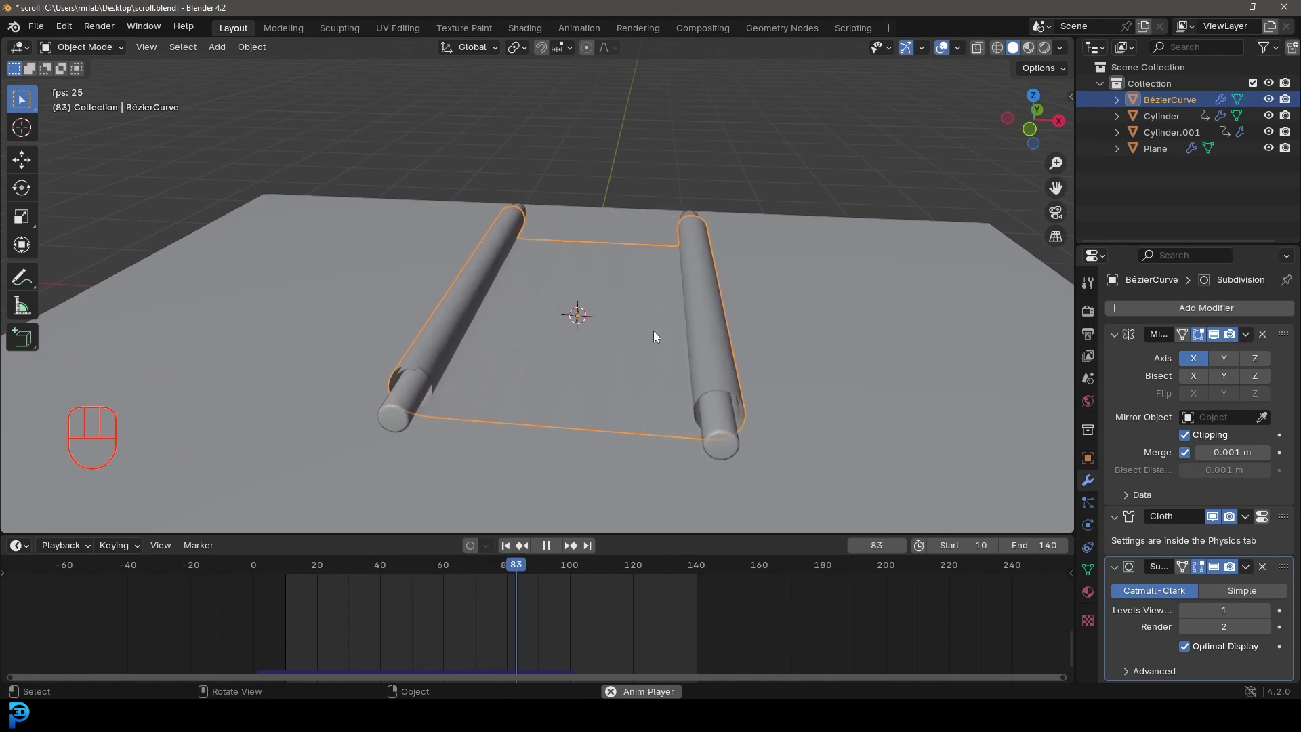
key("space")
Step: Add a Solidify modifier to the paper with Thickness 0.007 m
left_click(1116, 344)
left_click_drag(1163, 314, 993, 342)
key("BackSpace")
key("BackSpace")
middle_click(602, 369)
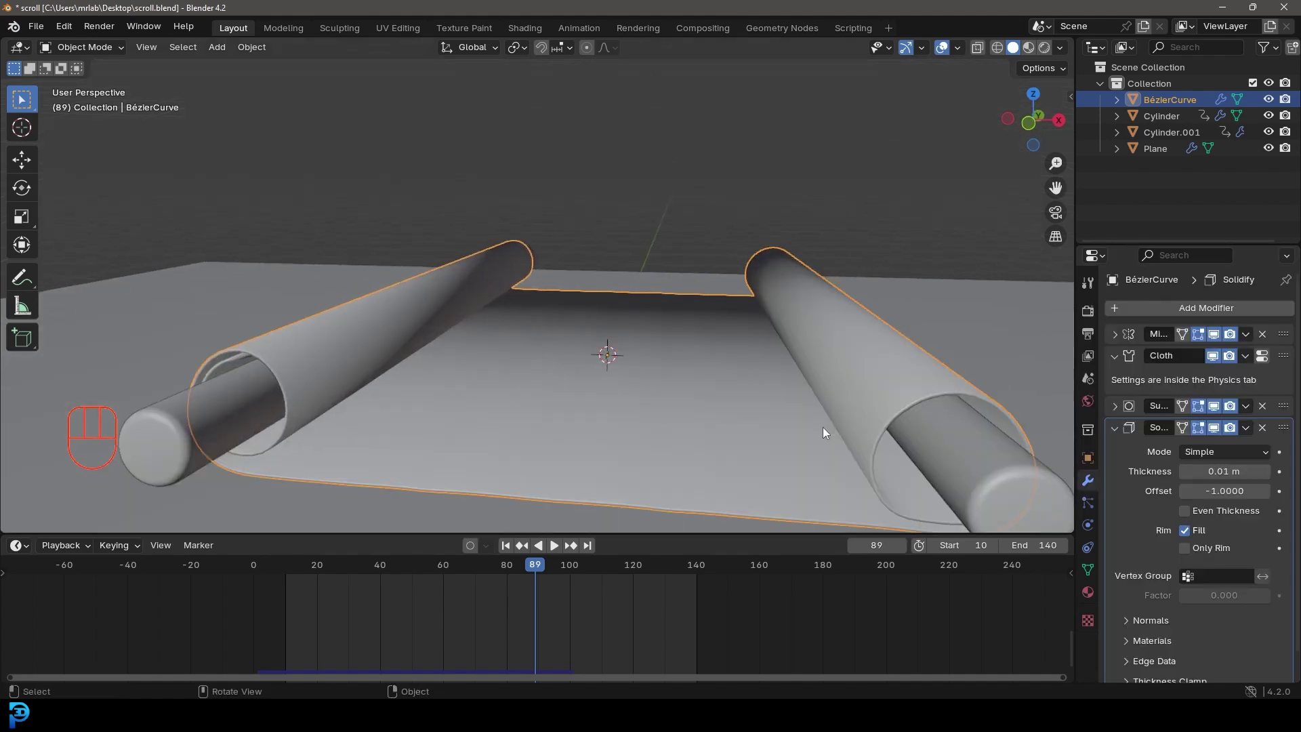
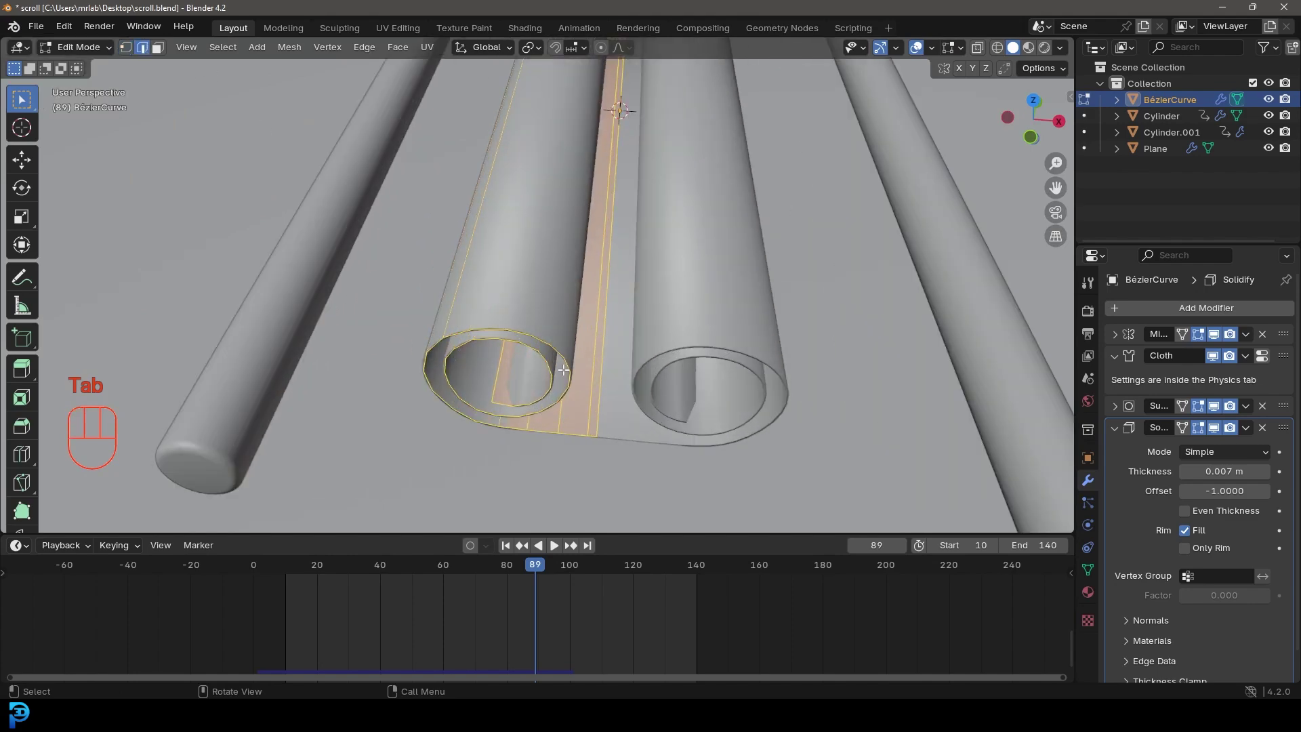
Step: Select the edge ring at the paper's rolled end and mark it as a seam
key("alt+a")
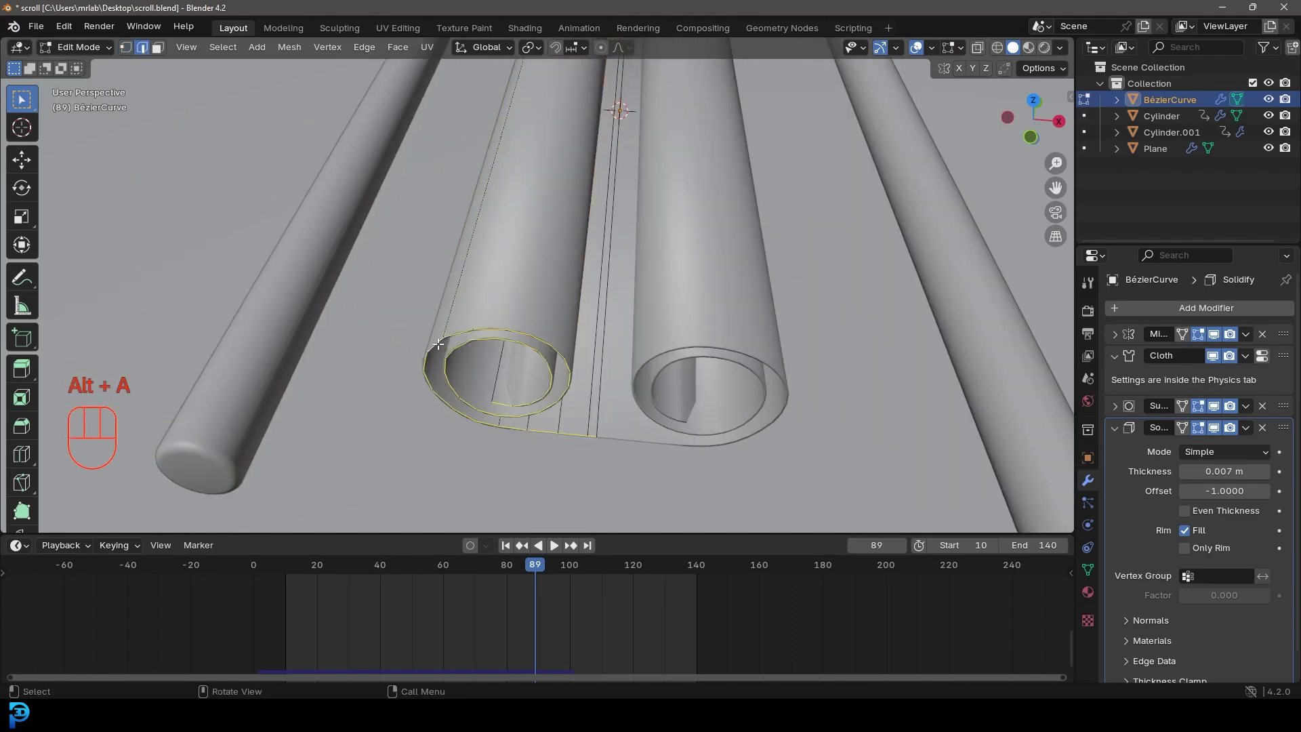
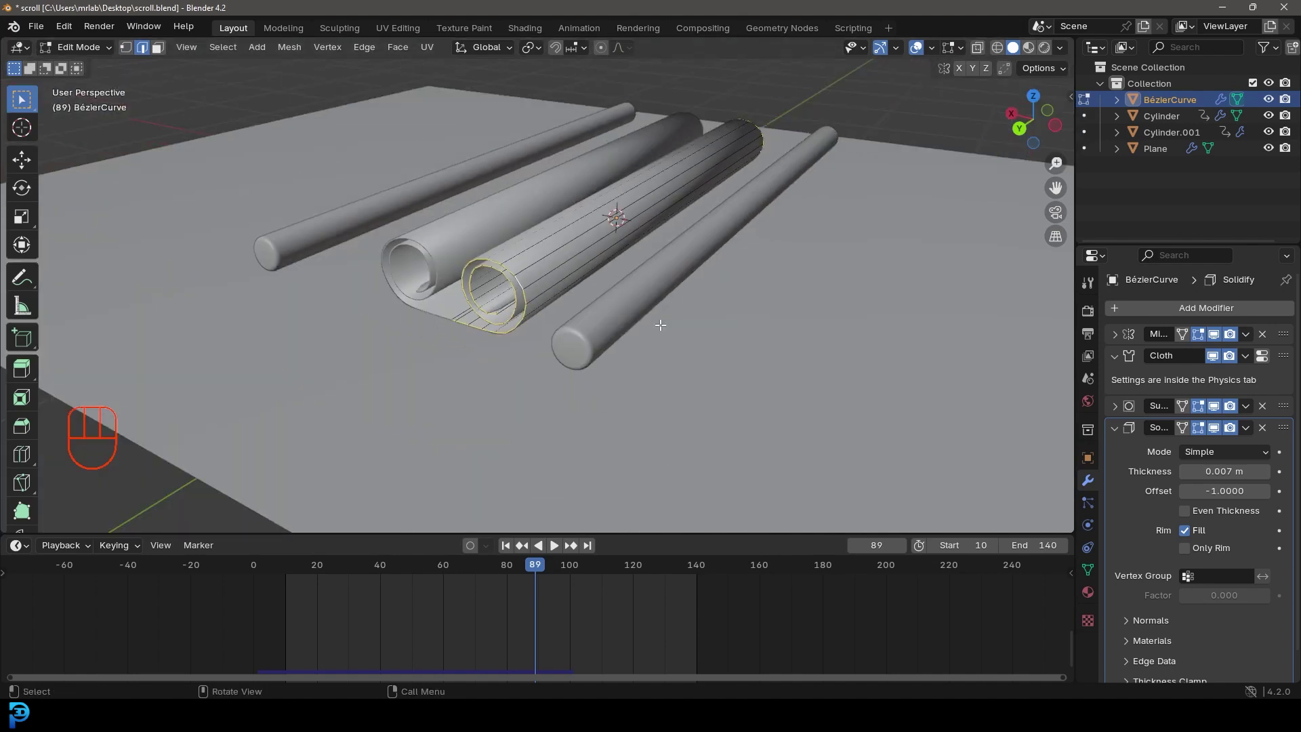
key("shift+e")
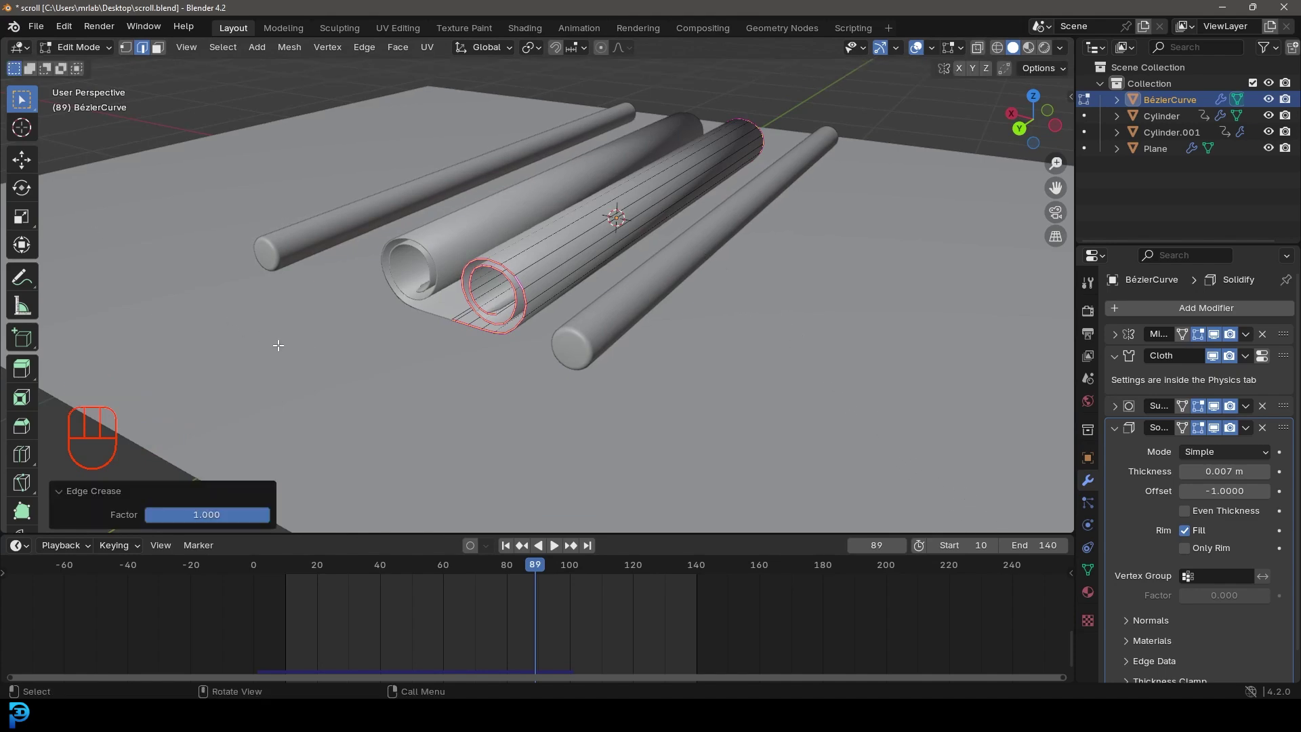
left_click_drag(615, 283, 590, 282)
middle_click(591, 283)
left_click_drag(640, 314, 615, 349)
Step: Leave Edit Mode and apply Shade Auto Smooth to the paper
key("Tab")
left_click_drag(629, 338, 531, 350)
left_click_drag(470, 204, 428, 178)
left_click_drag(443, 200, 524, 272)
left_click_drag(437, 215, 398, 231)
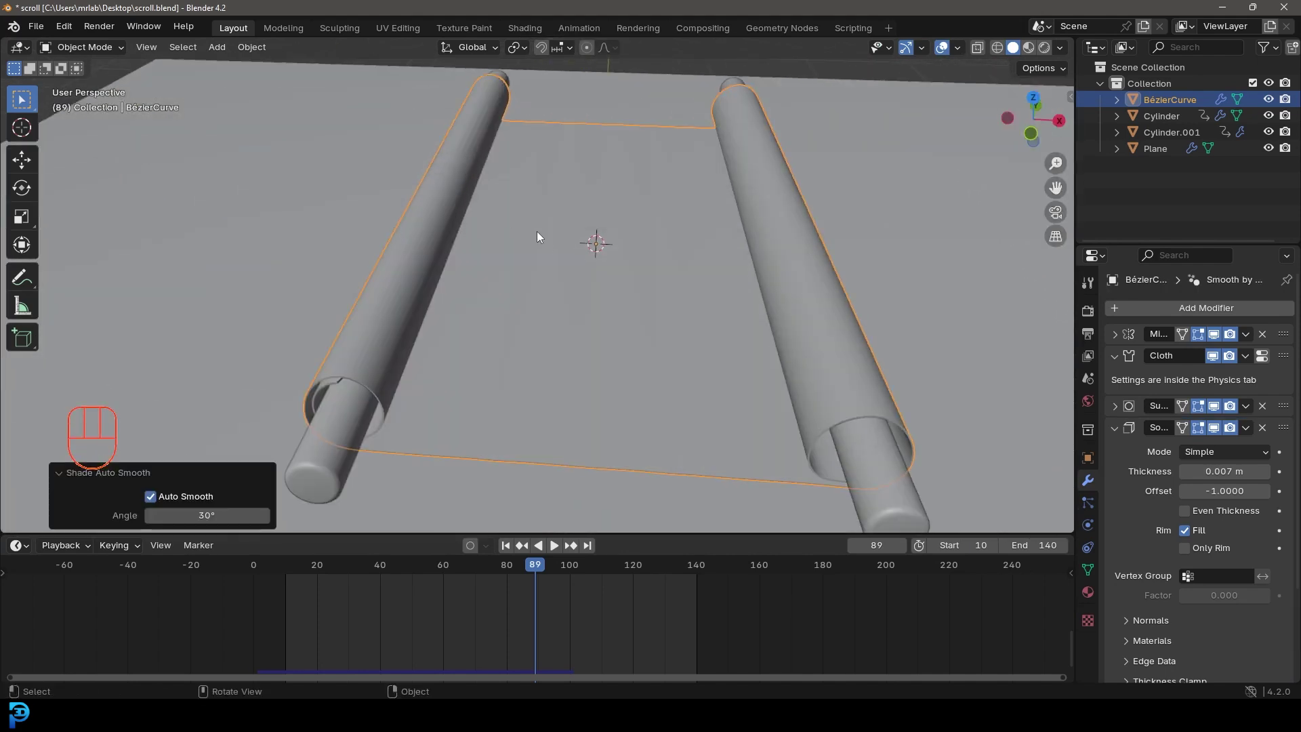
Step: Reduce the paper's Solidify thickness to 0.005 m
left_click_drag(498, 266, 534, 283)
key("space")
key("space")
left_click_drag(687, 360, 685, 343)
left_click_drag(527, 347, 246, 269)
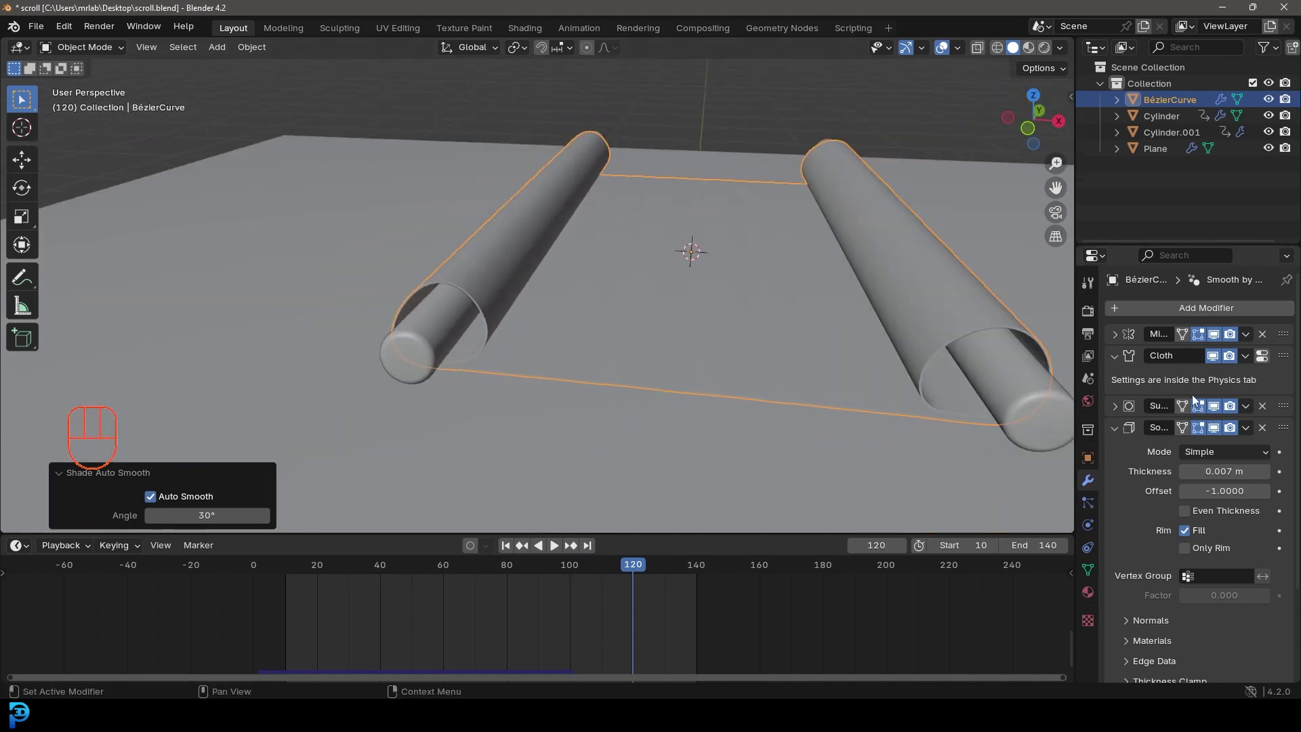
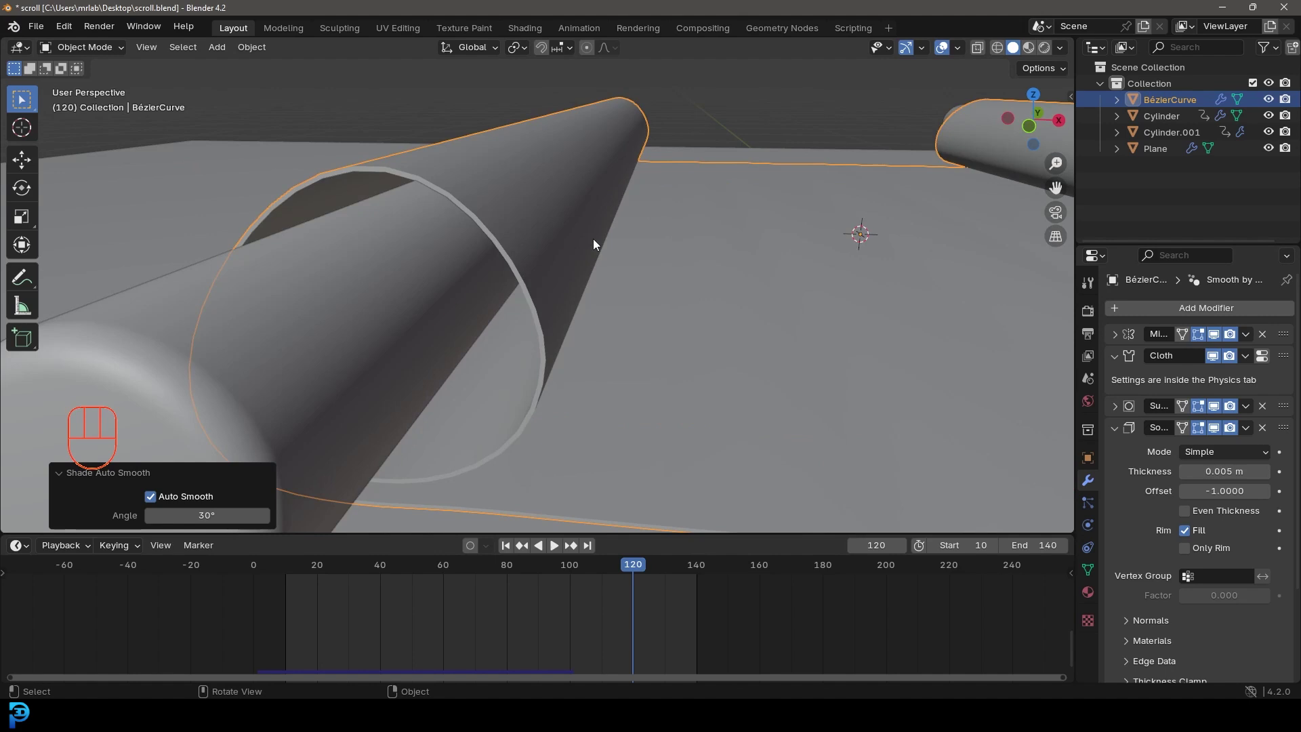
Step: Return to frame 10, switch to front view and save scroll.blend
middle_click(611, 252)
key("alt+a")
left_click_drag(664, 286, 699, 303)
key("ctrl+s")
left_click_drag(681, 301, 709, 304)
key("shift+Left")
key("KP_1")
Step: Add a camera, raise and tilt it toward the scroll, and look through it
left_click_drag(674, 298, 686, 340)
key("shift+a")
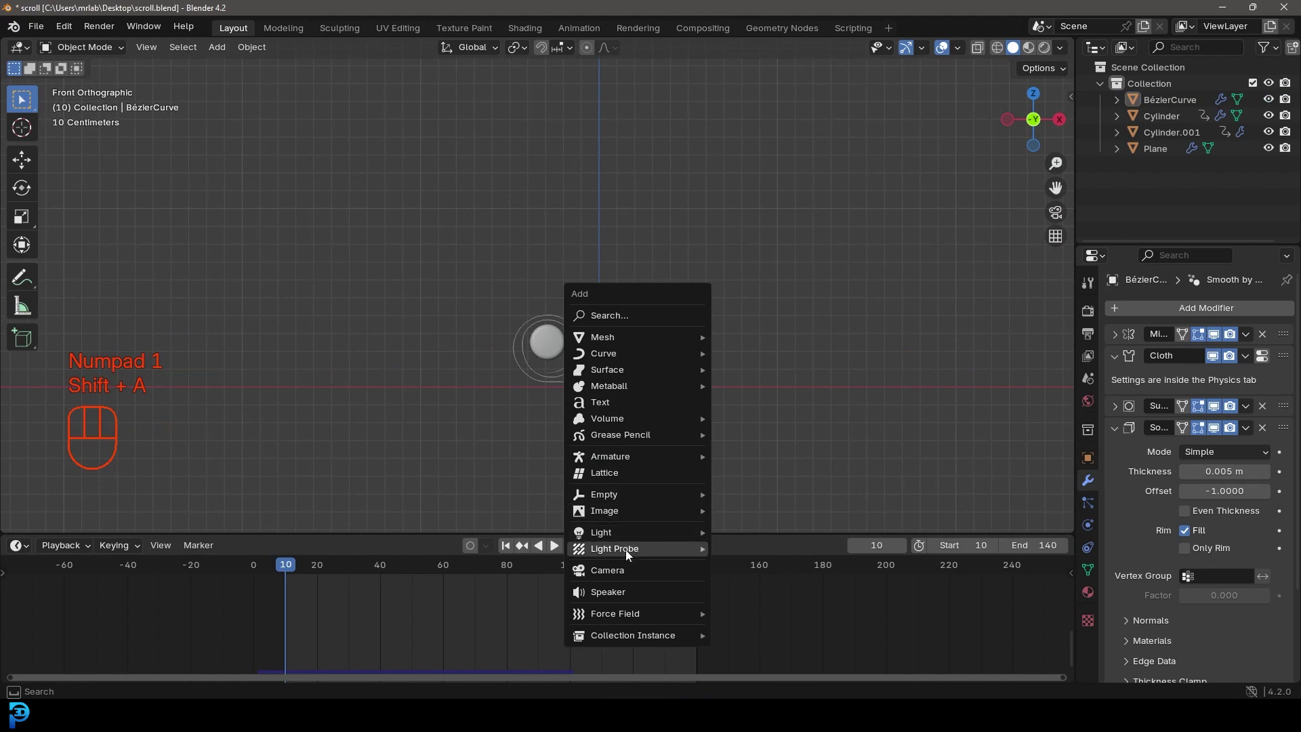
key("KP_3")
key("g")
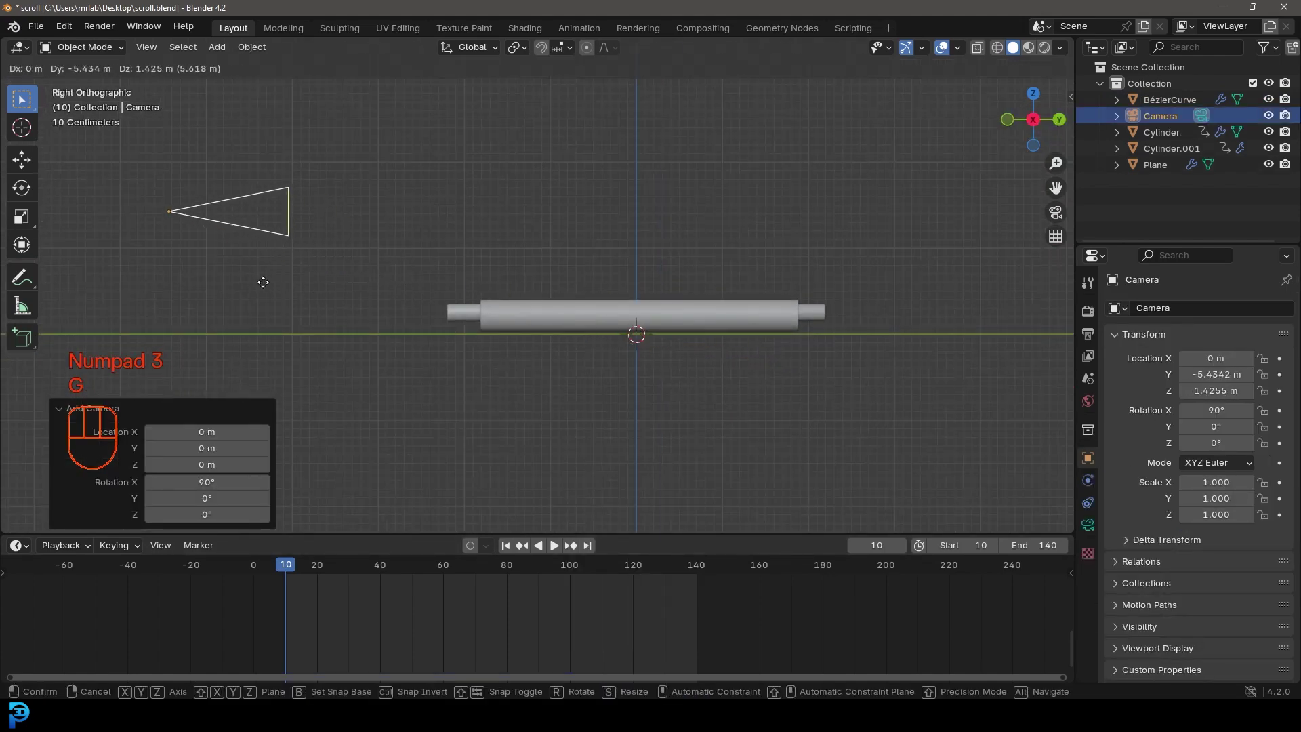
key("r")
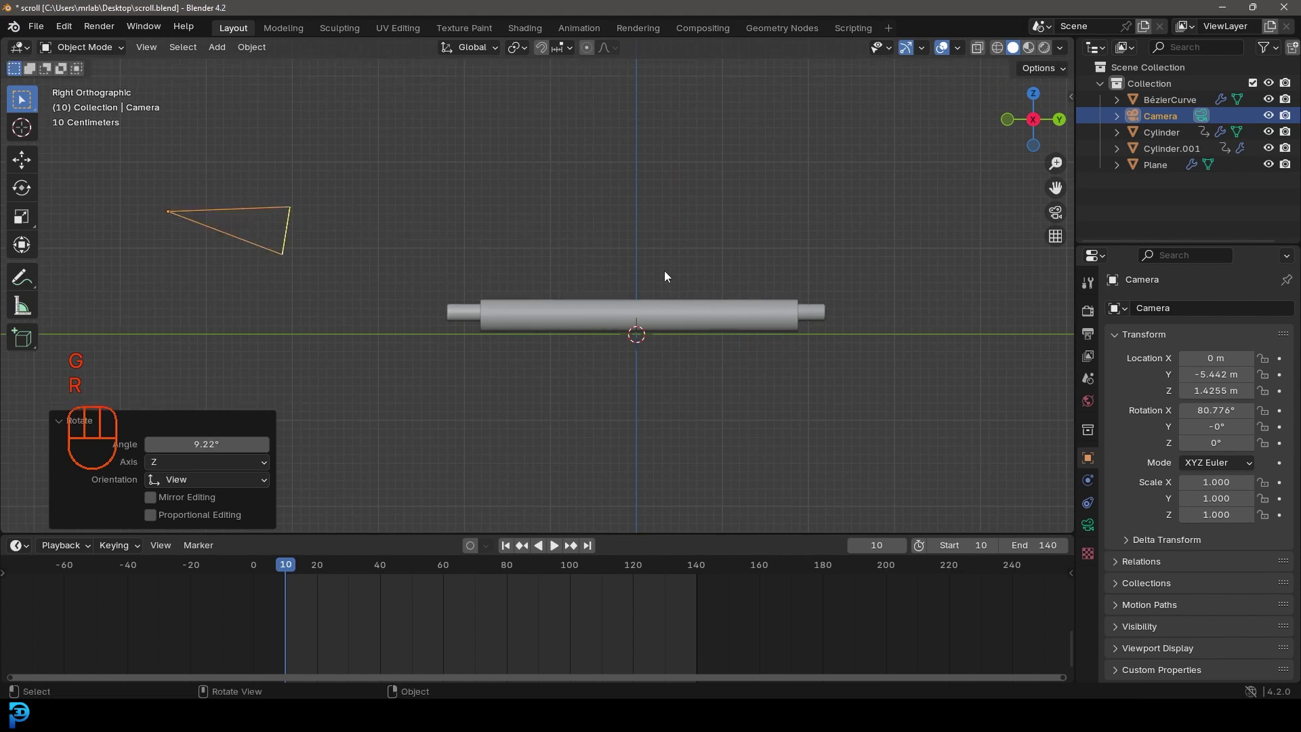
key("KP_0")
key("g")
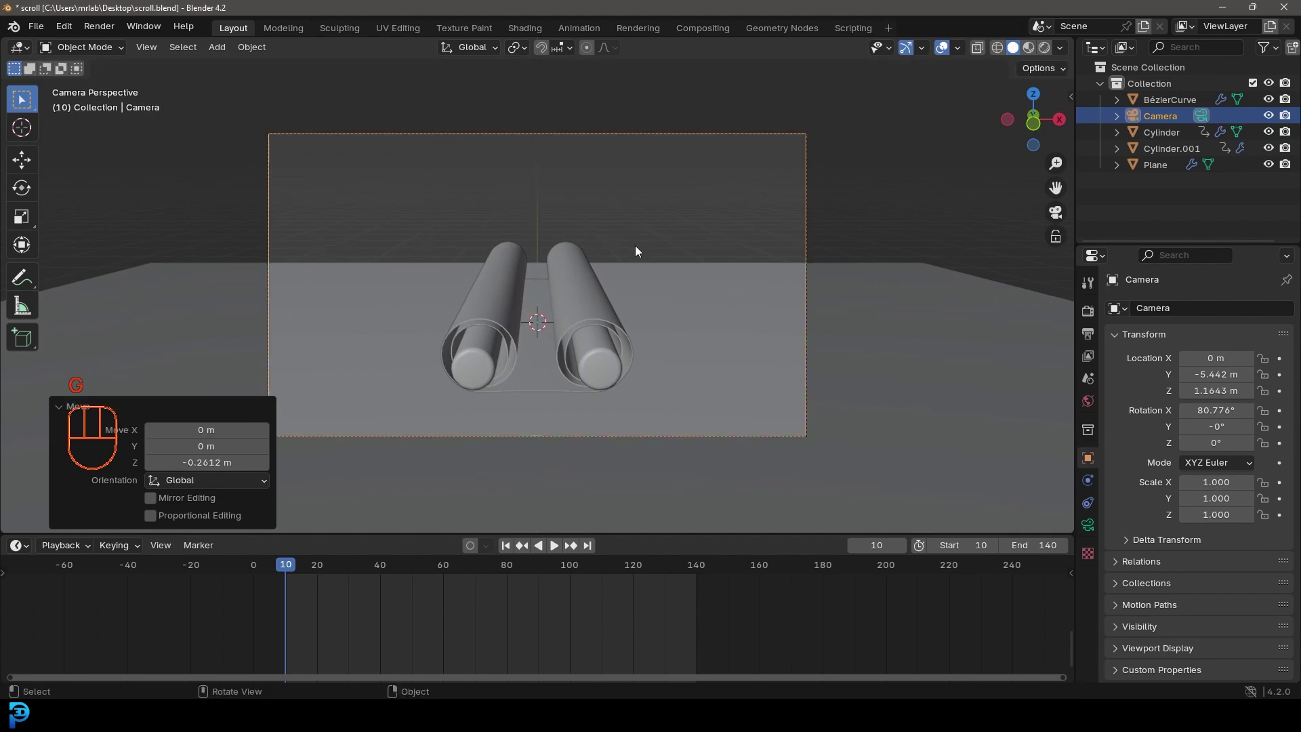
key("ctrl+b")
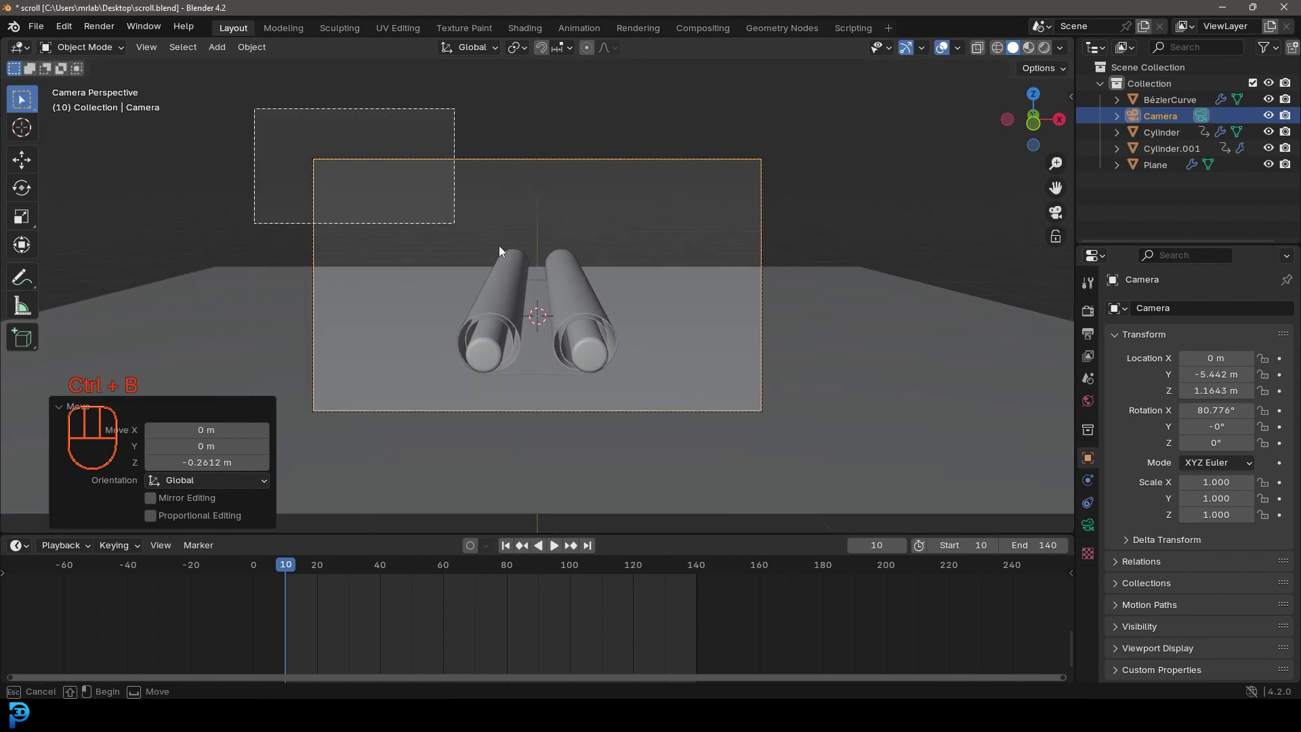
Step: Set an 85 mm lens and re-aim the camera so the scroll and rods fill the shot
key("space")
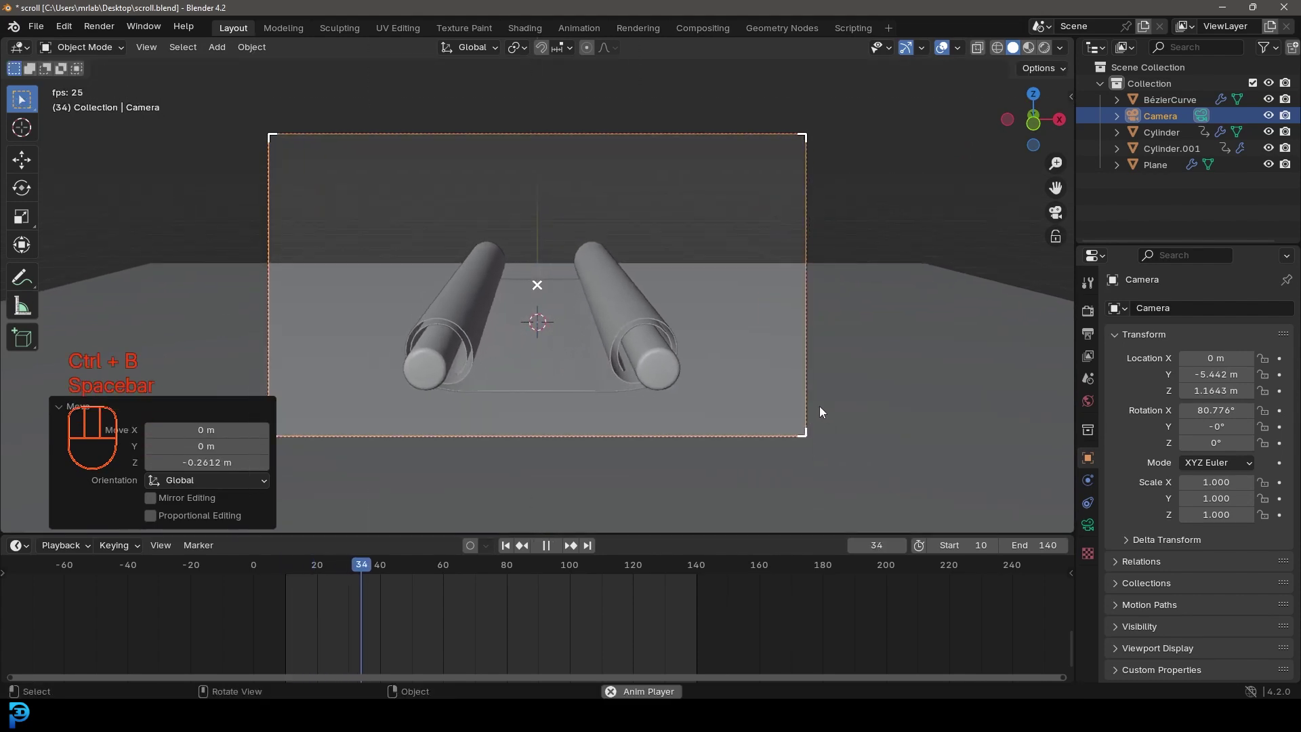
key("space")
left_click_drag(666, 109, 675, 206)
key("r")
key("g")
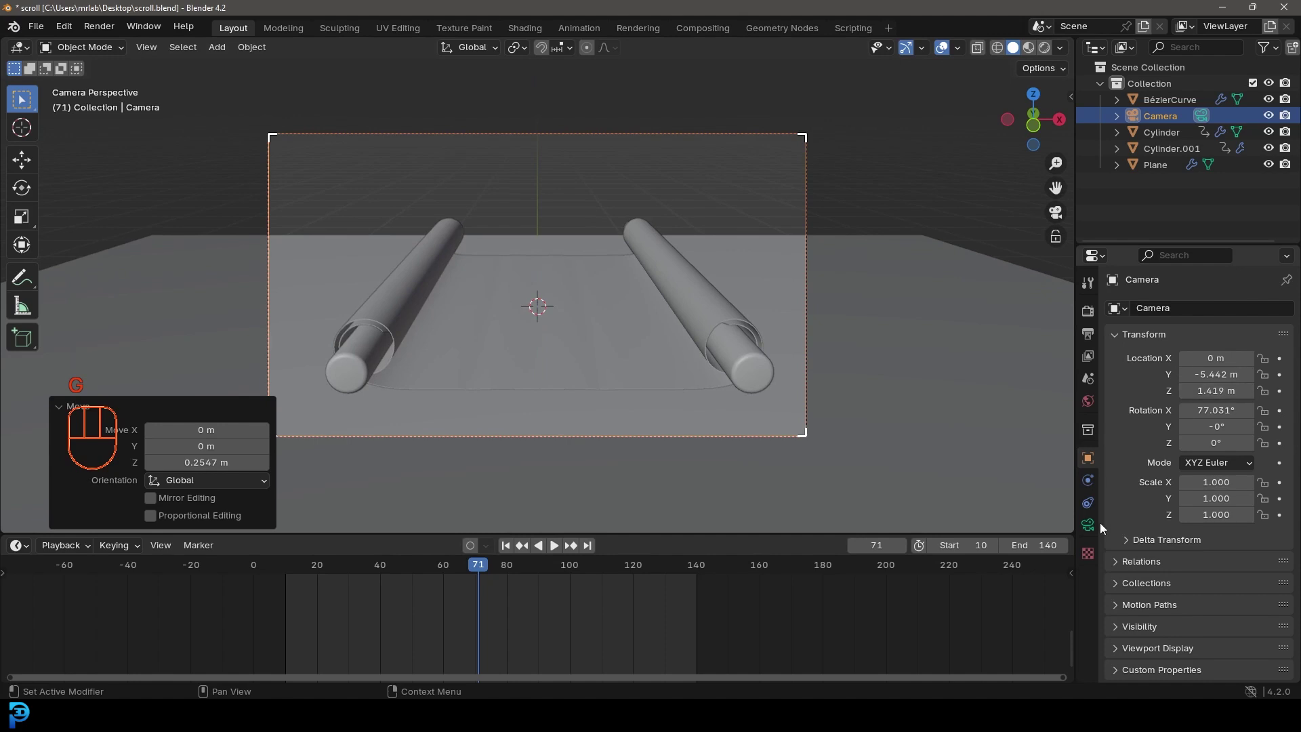
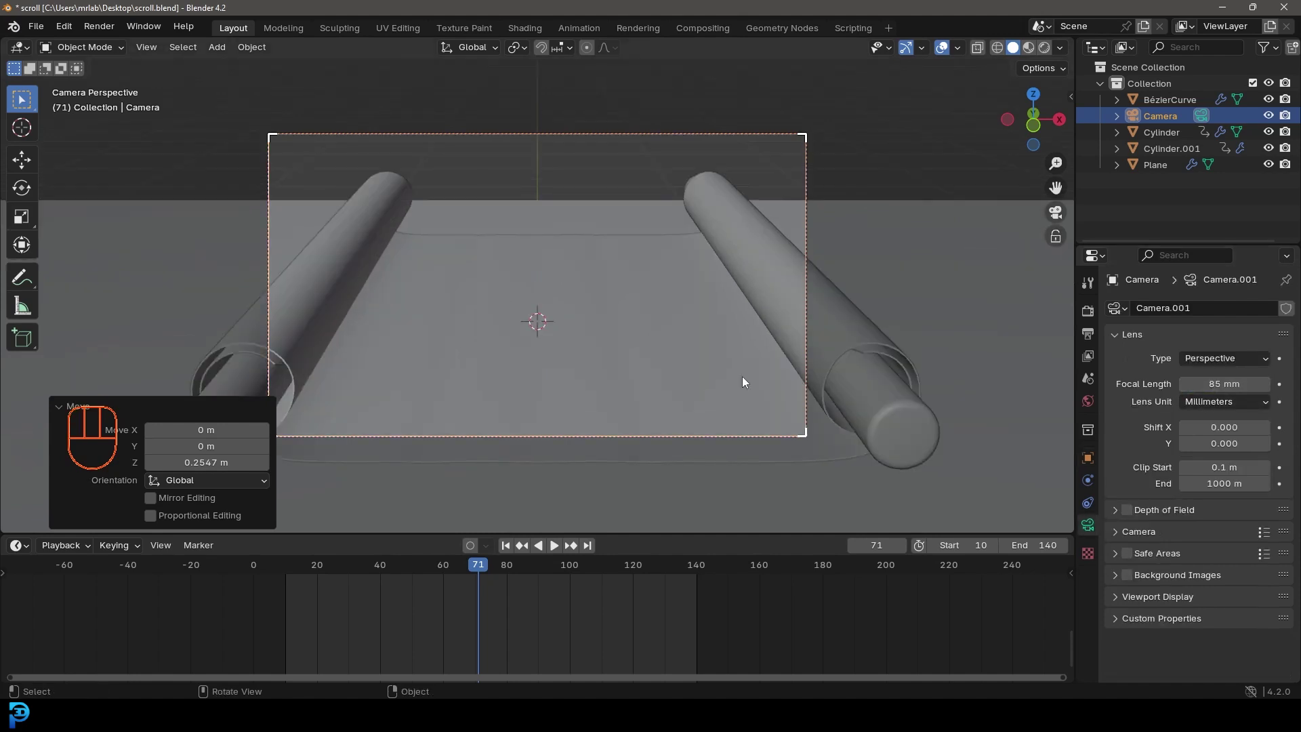
key("g")
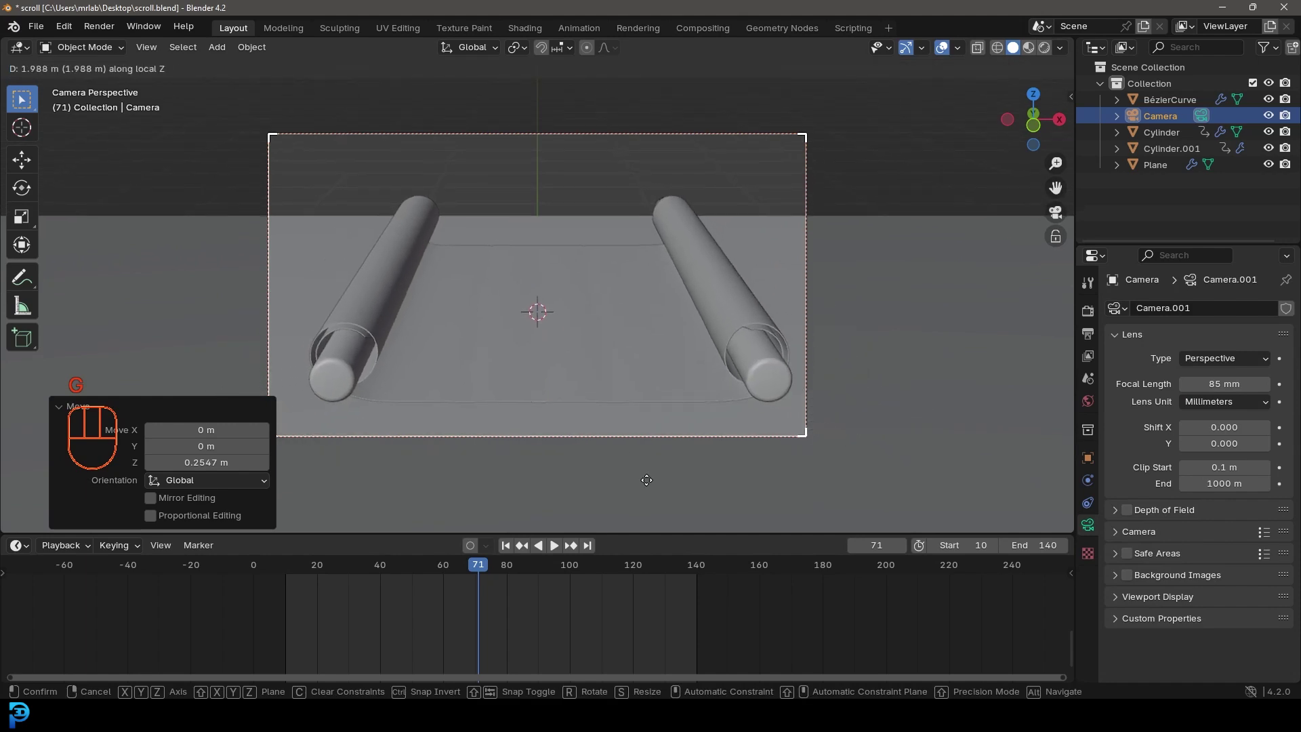
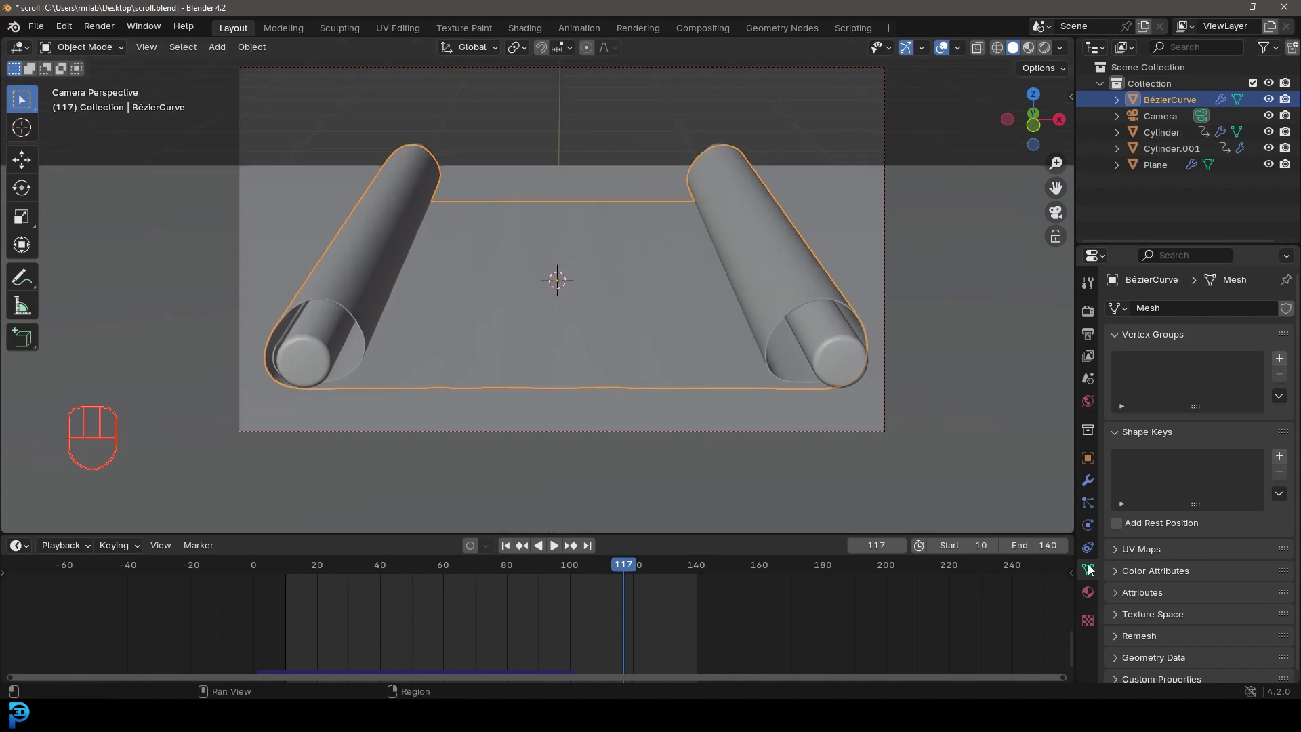
Step: Create material map on the paper with ancient map.png as Base Color, in Material Preview
left_click(1095, 594)
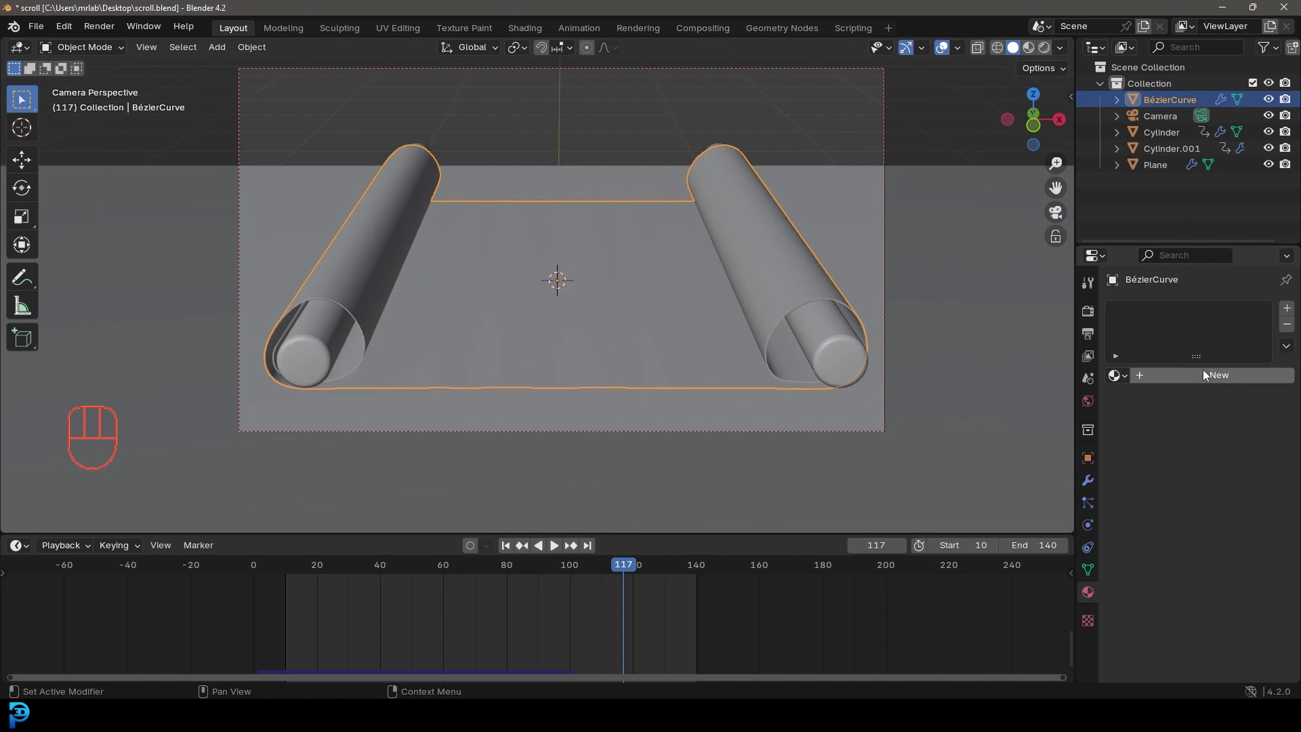
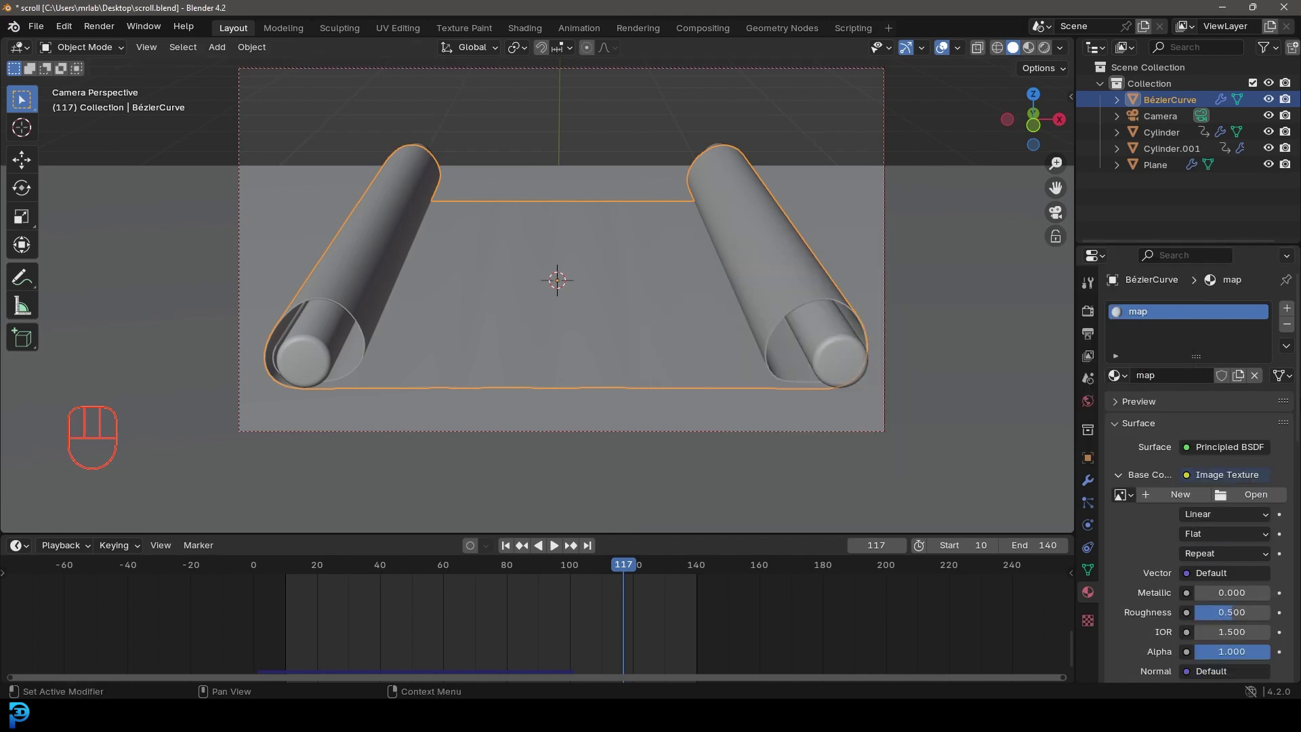
left_click(1253, 500)
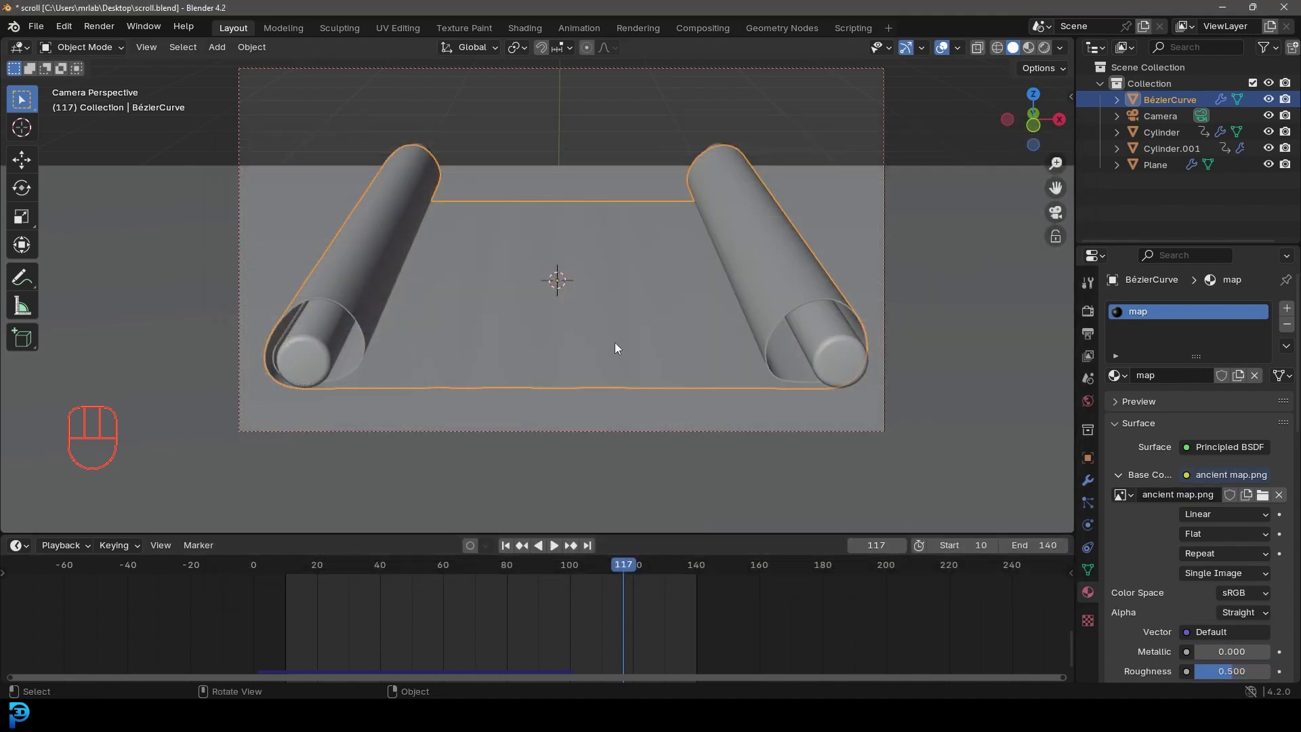
key("z")
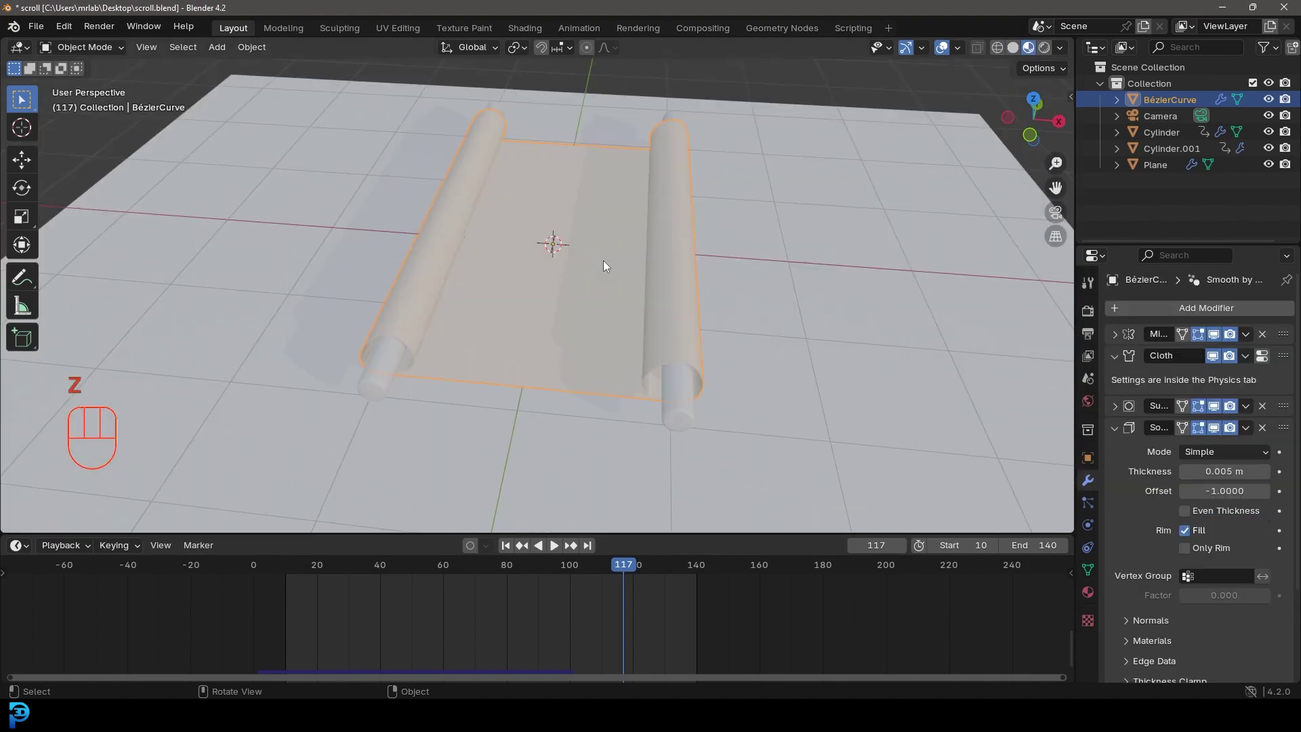
middle_click(542, 230)
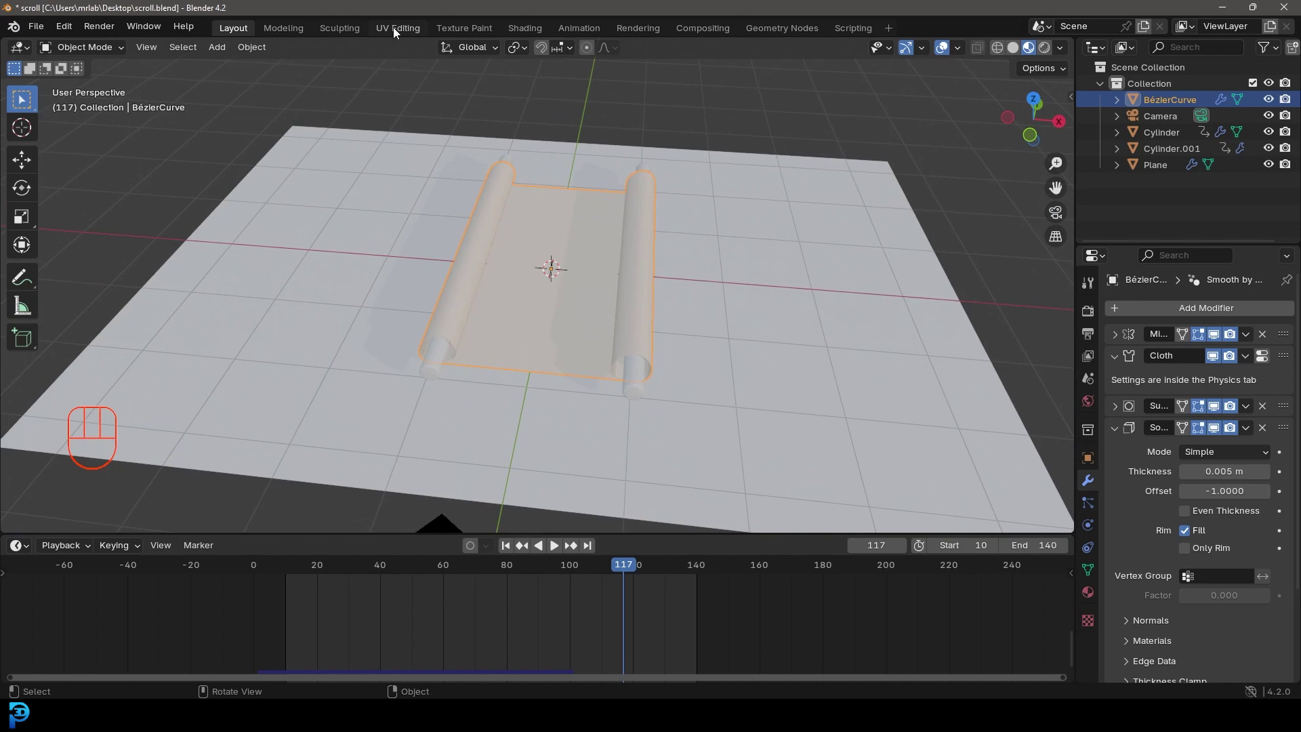
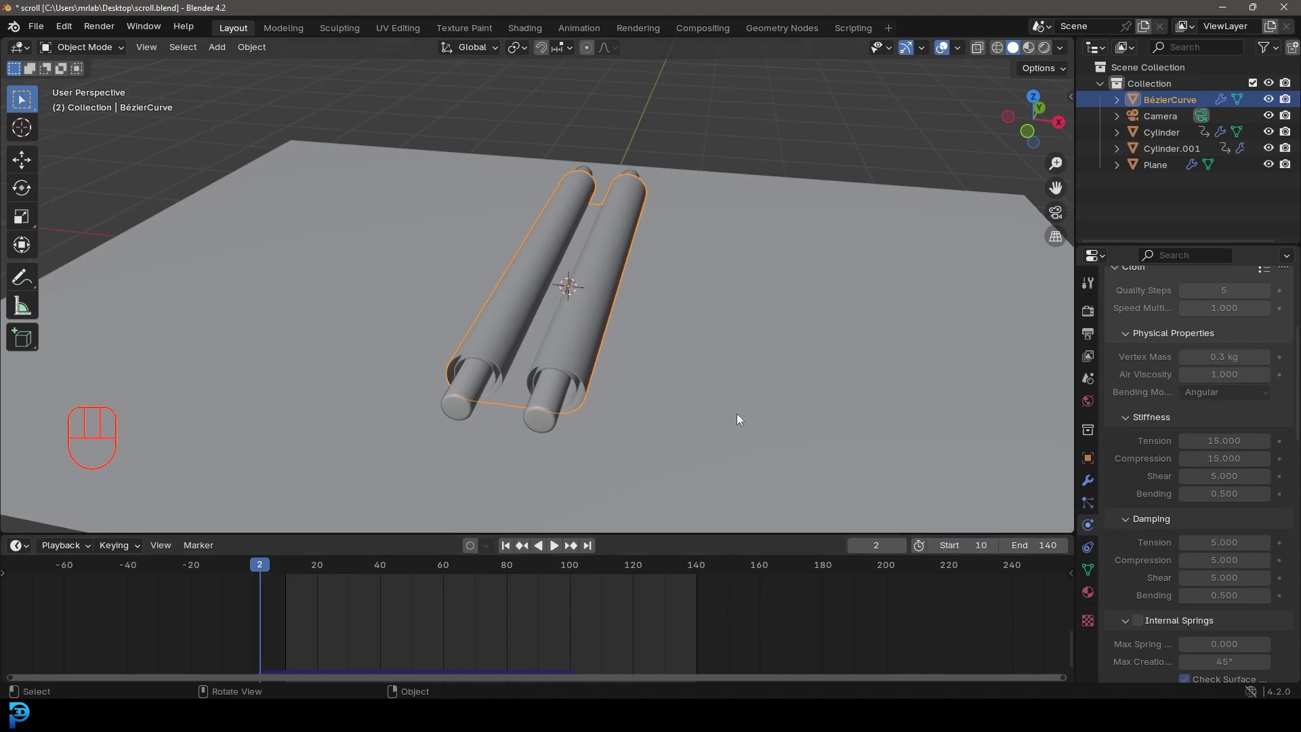
Step: Play the unrolling from frame 1 with the map texture shown in the viewport
key("shift+Left")
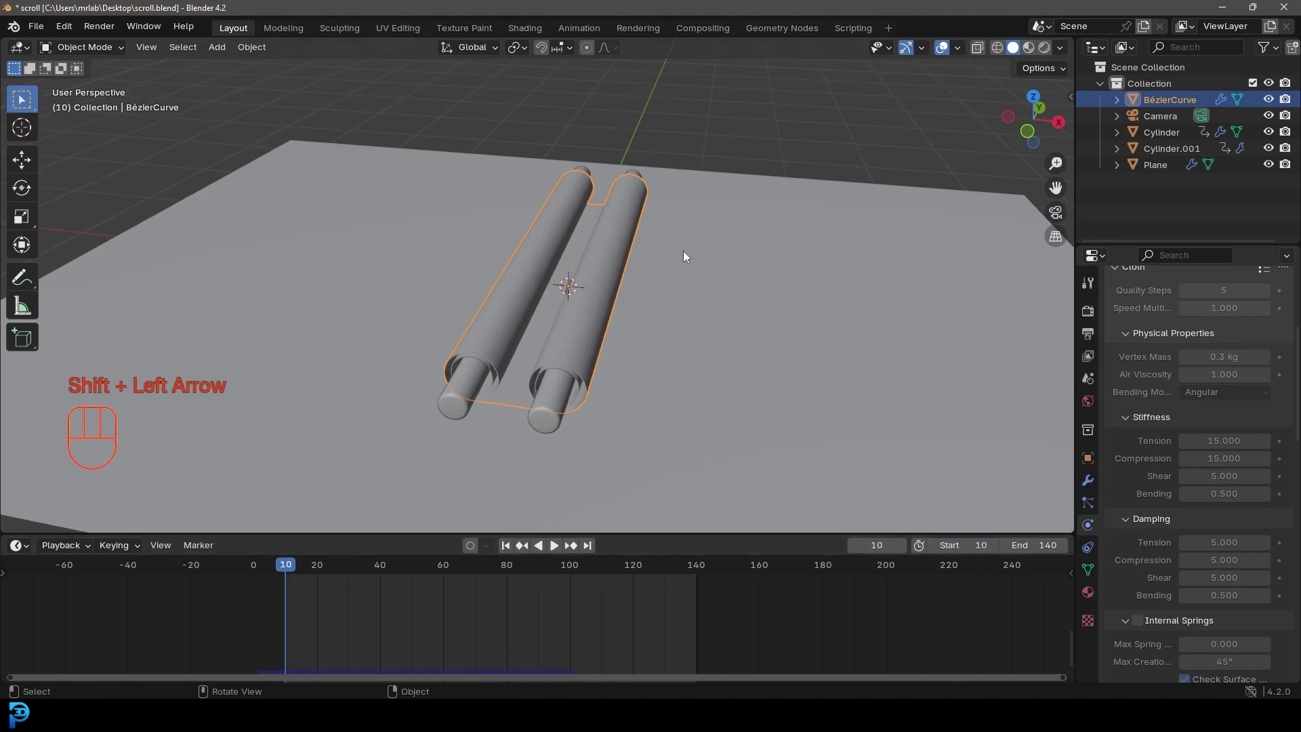
key("space")
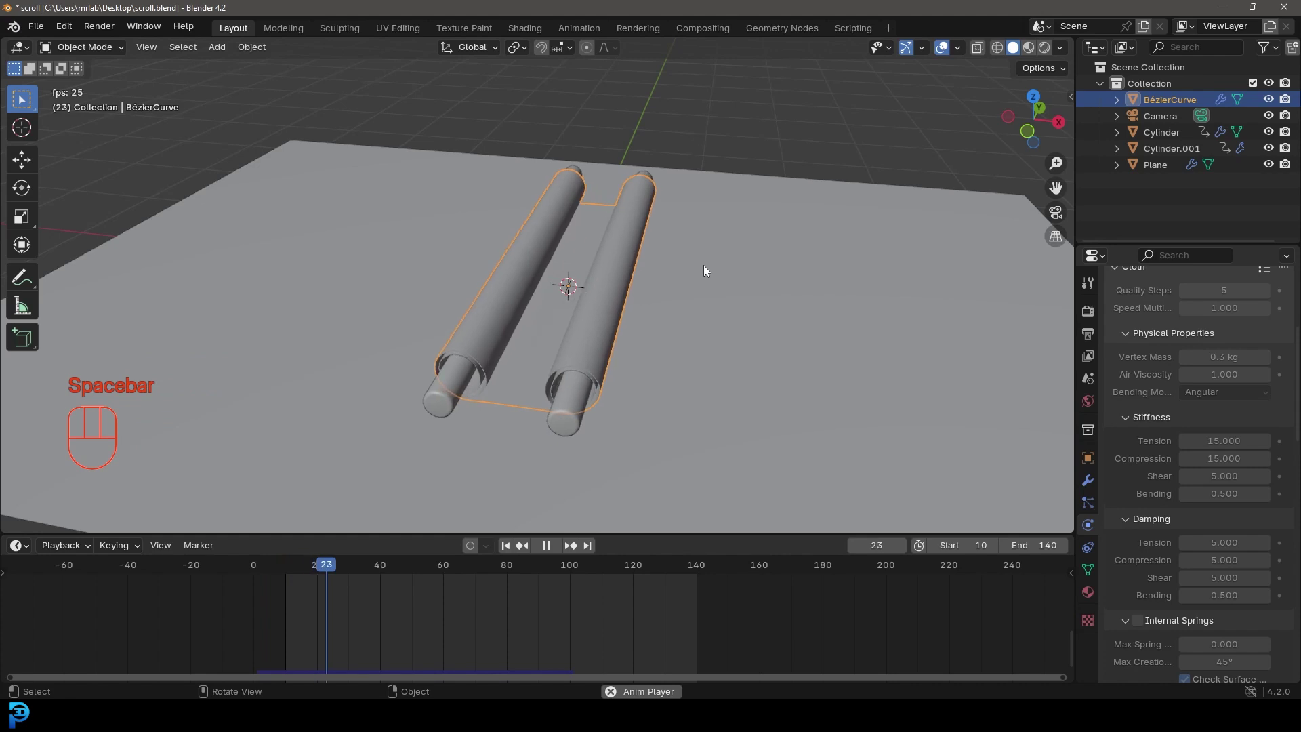
key("space")
middle_click(718, 277)
key("z")
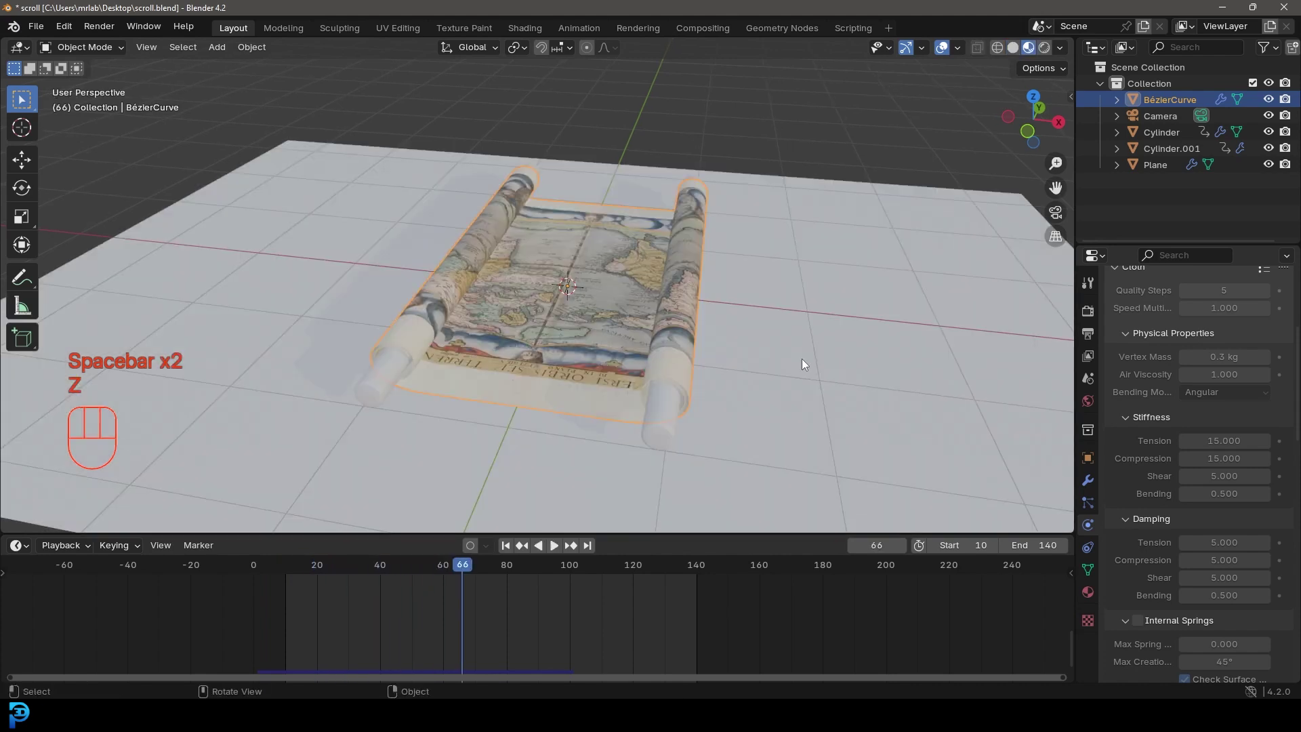
left_click_drag(756, 357, 773, 374)
key("space")
key("space")
Step: Watch the unrolling animation through the camera from the first frame
key("KP_0")
key("space")
key("space")
key("shift+Left")
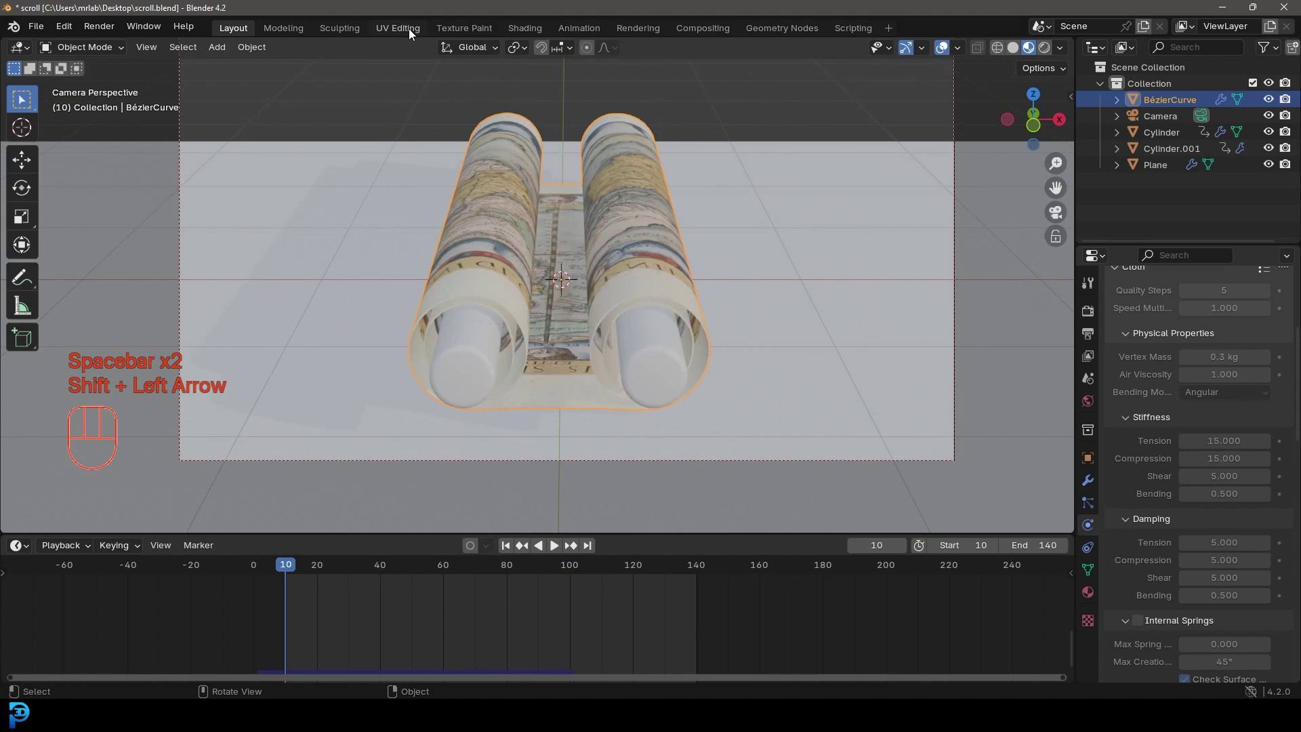
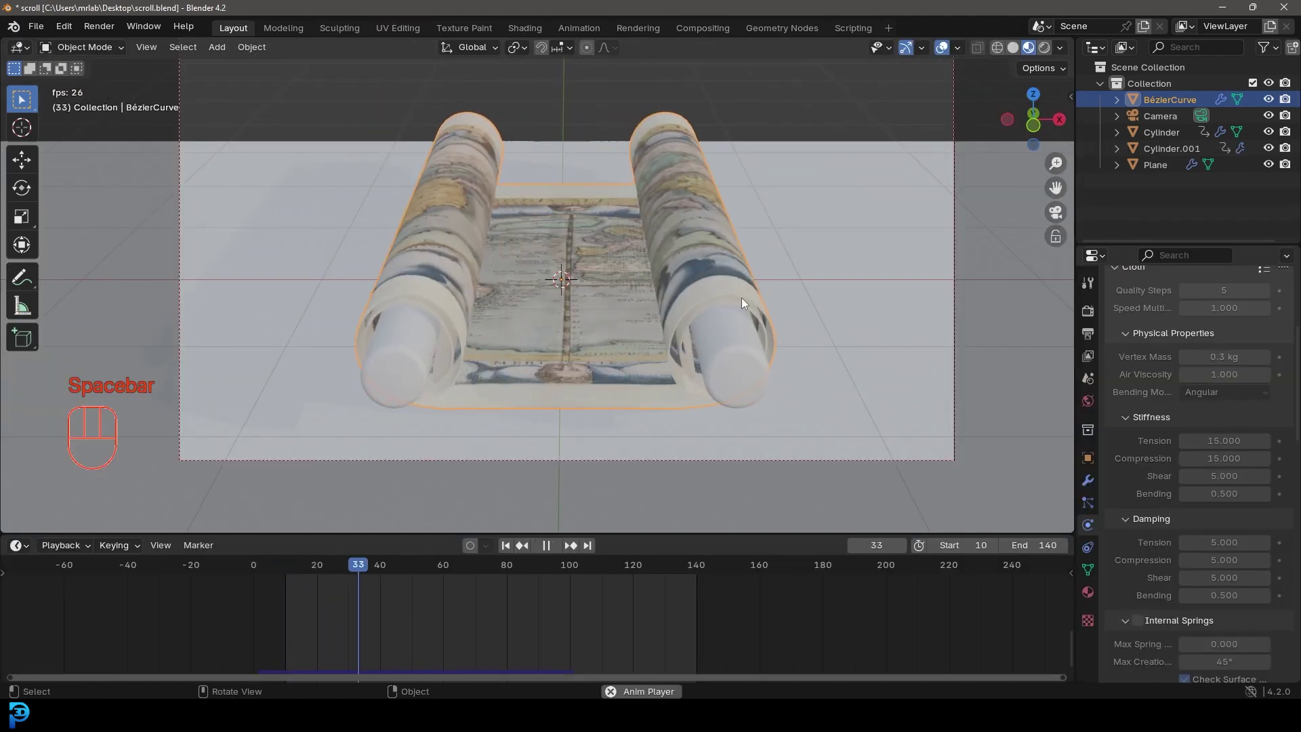
key("space")
Step: Inspect the map texture up close and save scroll.blend
left_click_drag(635, 293, 621, 395)
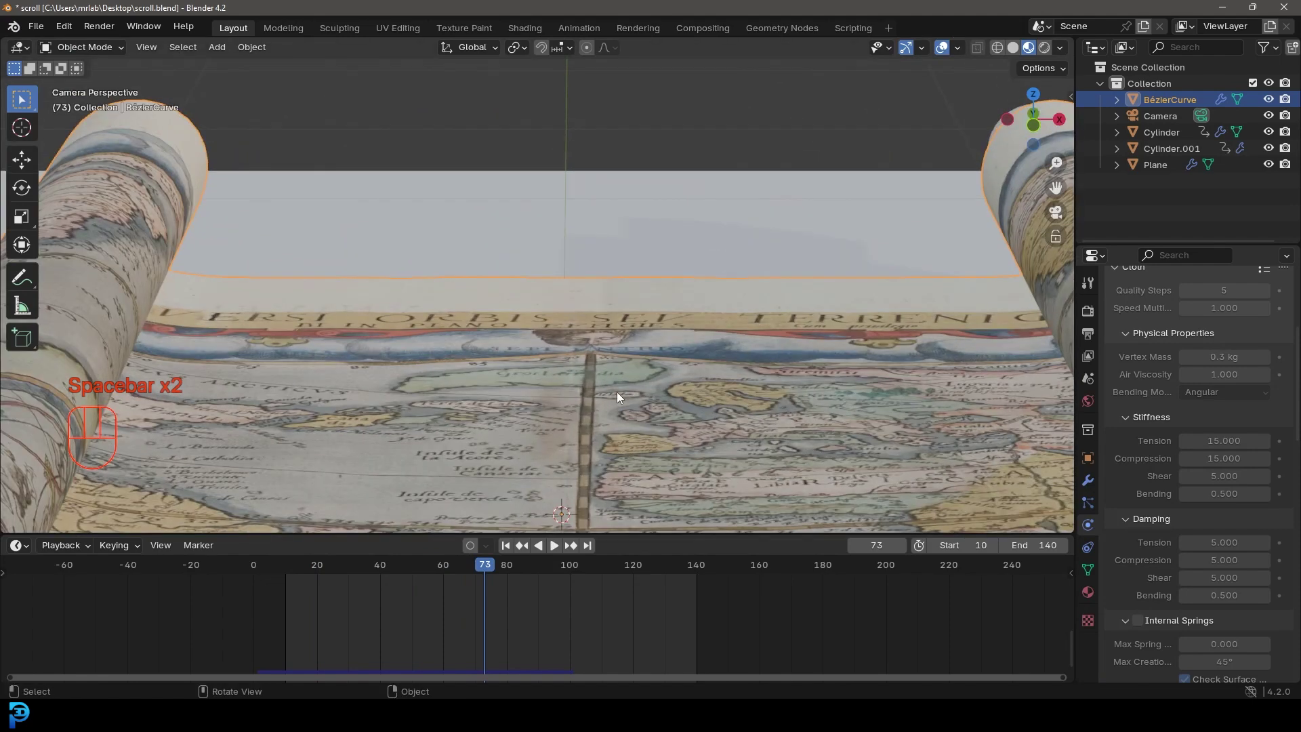
left_click_drag(685, 382, 689, 296)
left_click_drag(630, 332, 626, 324)
key("z")
key("ctrl+s")
middle_click(696, 267)
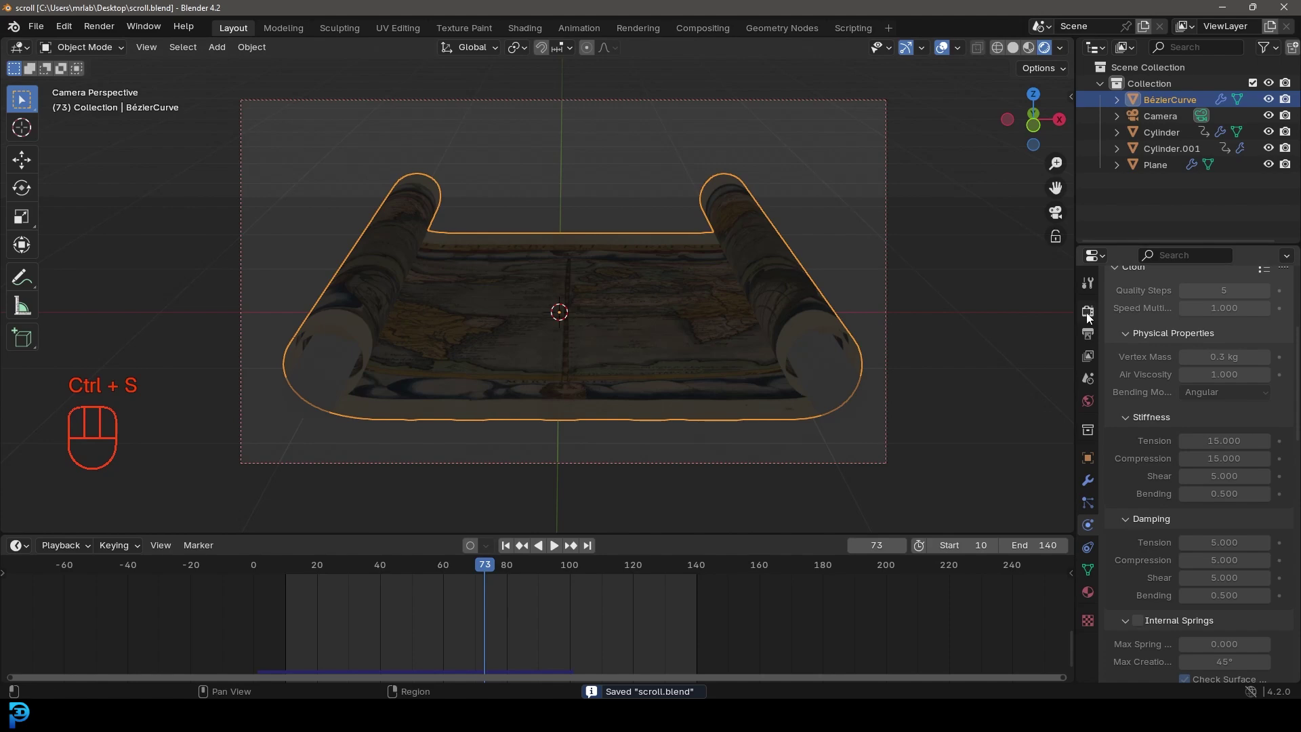
Step: Switch the render engine to Cycles on GPU with 50 samples and rendered shading
left_click(1091, 319)
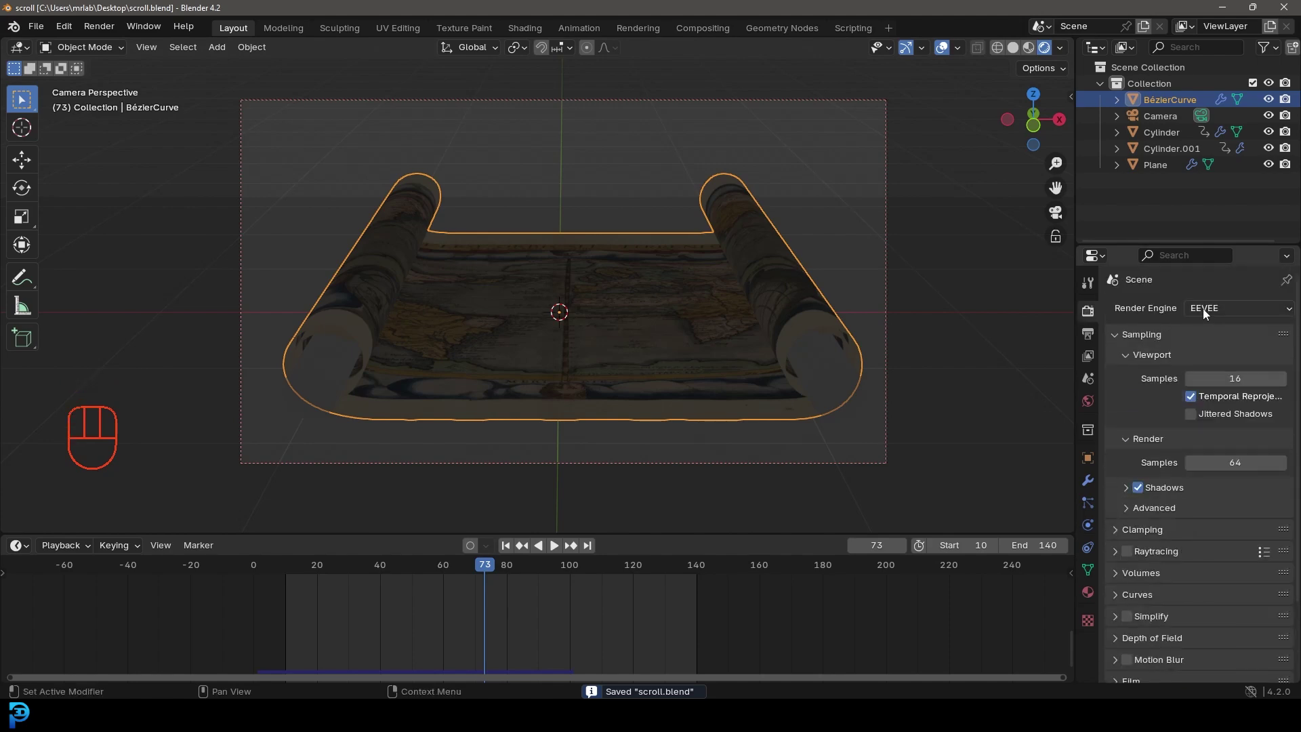
left_click_drag(1215, 315, 1219, 369)
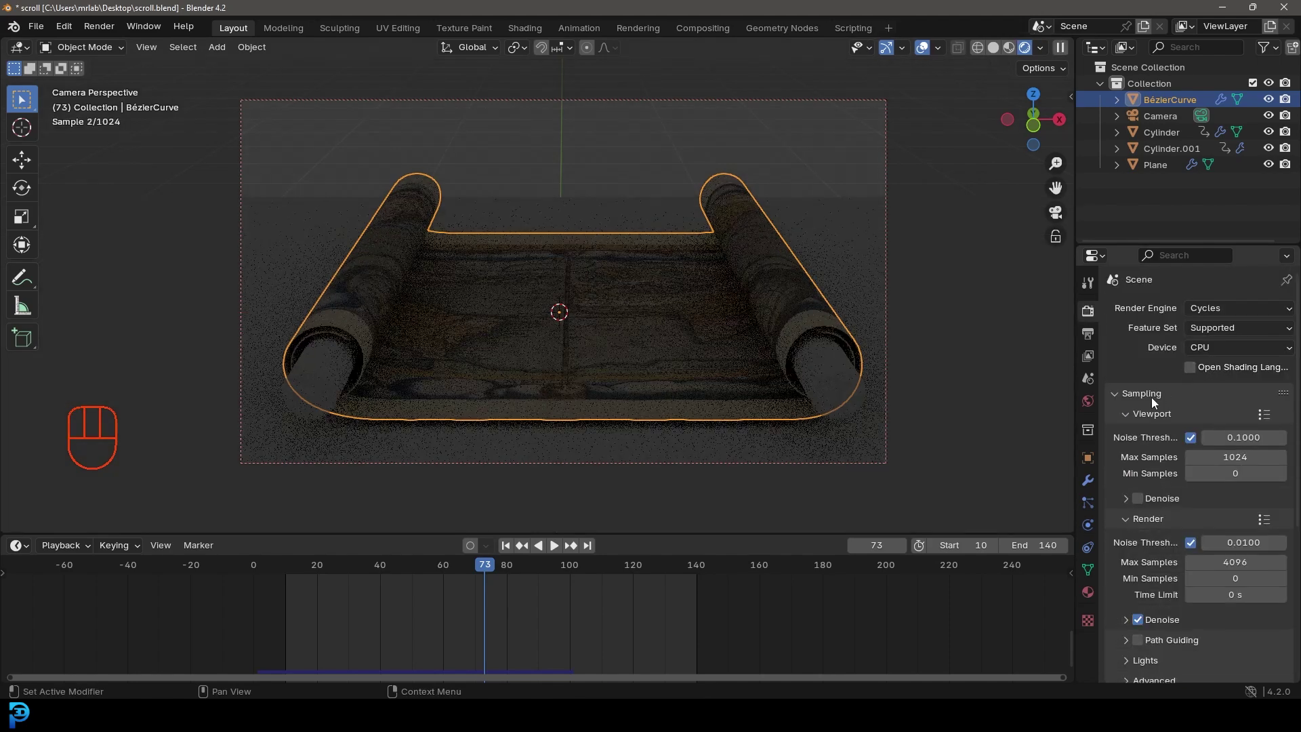
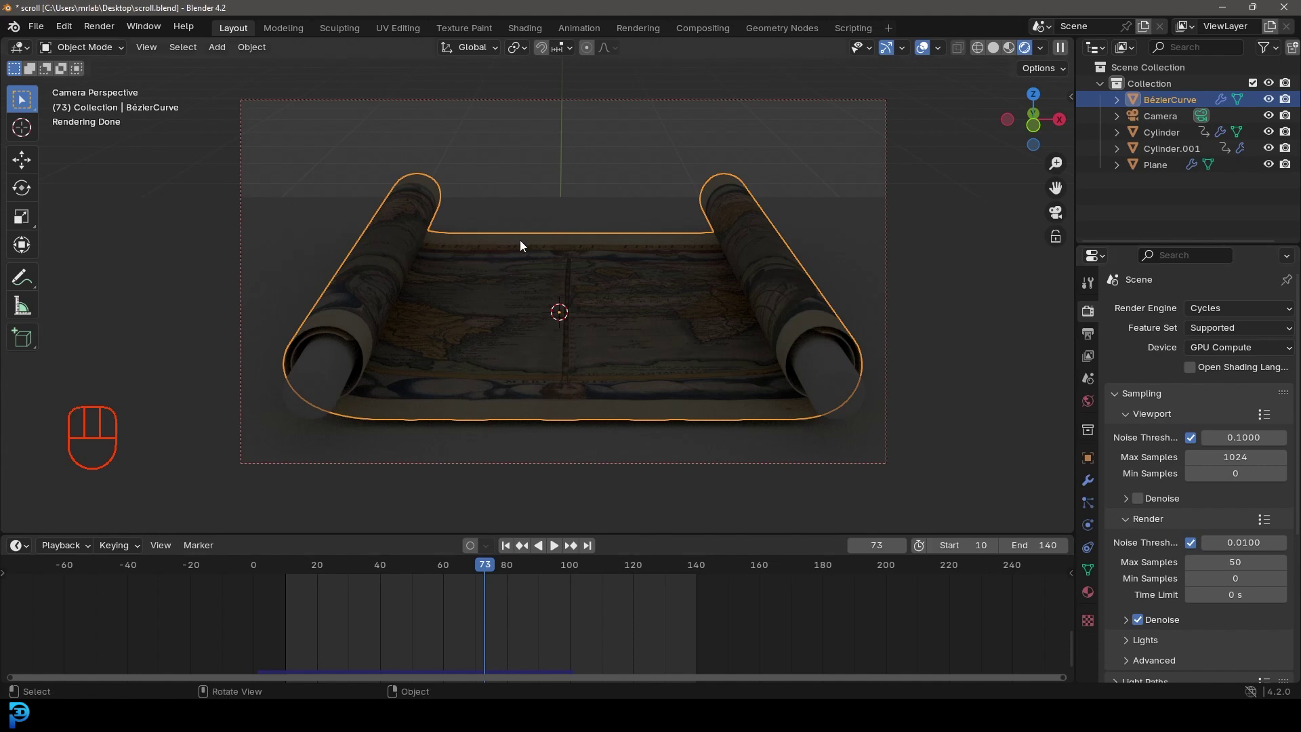
Step: Add an area light, tilt it toward the scroll and place it beside it
key("shift+a")
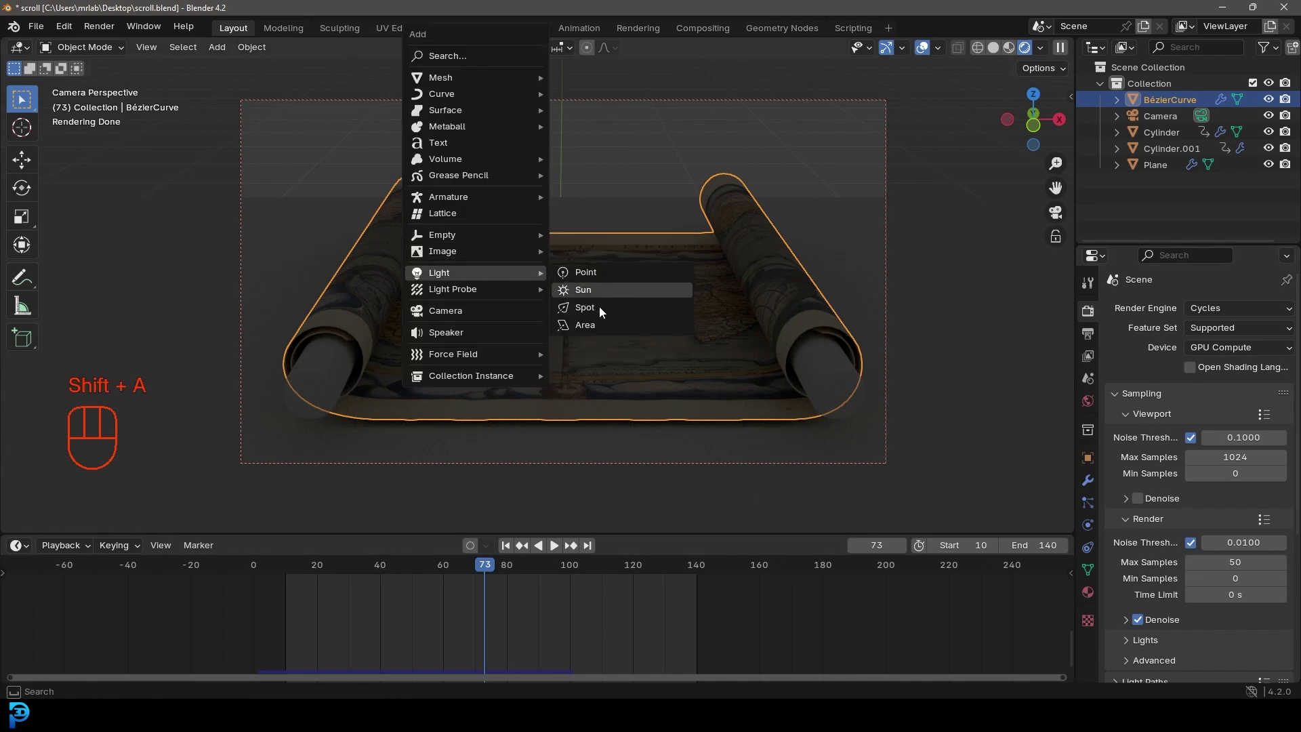
key("KP_1")
key("g")
key("r")
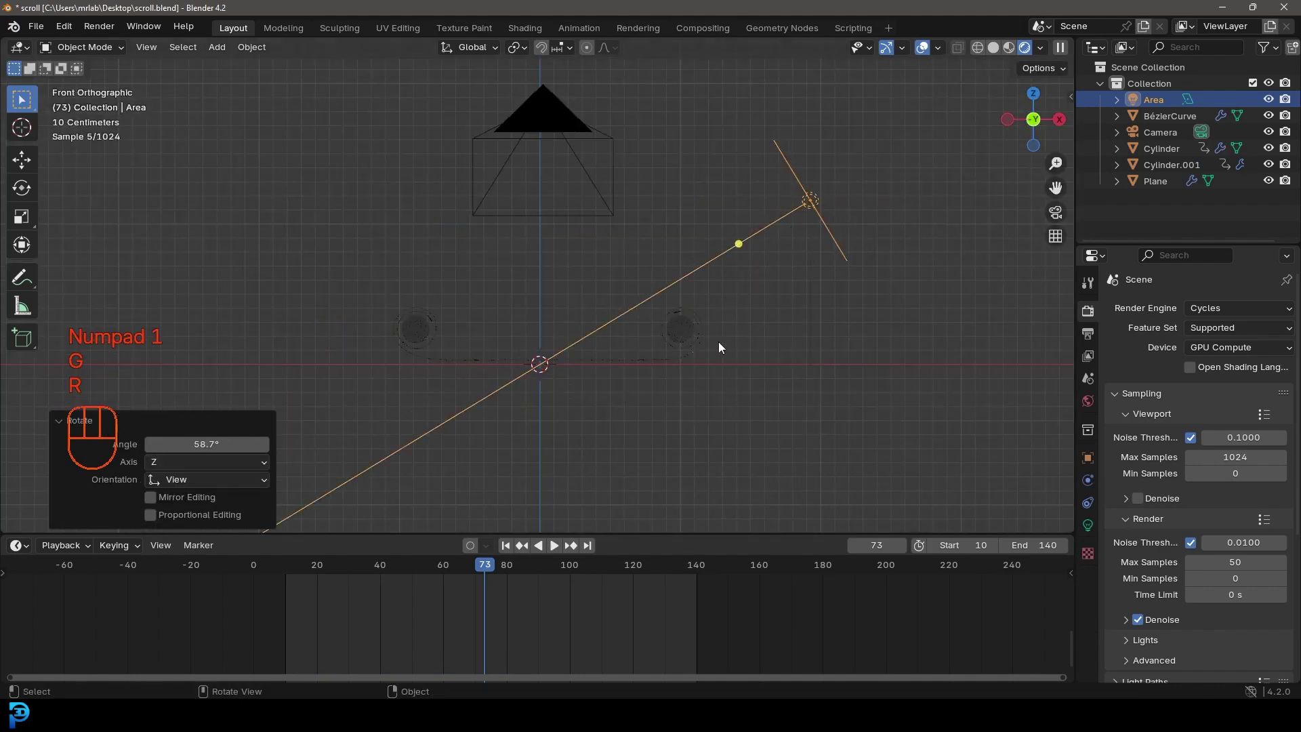
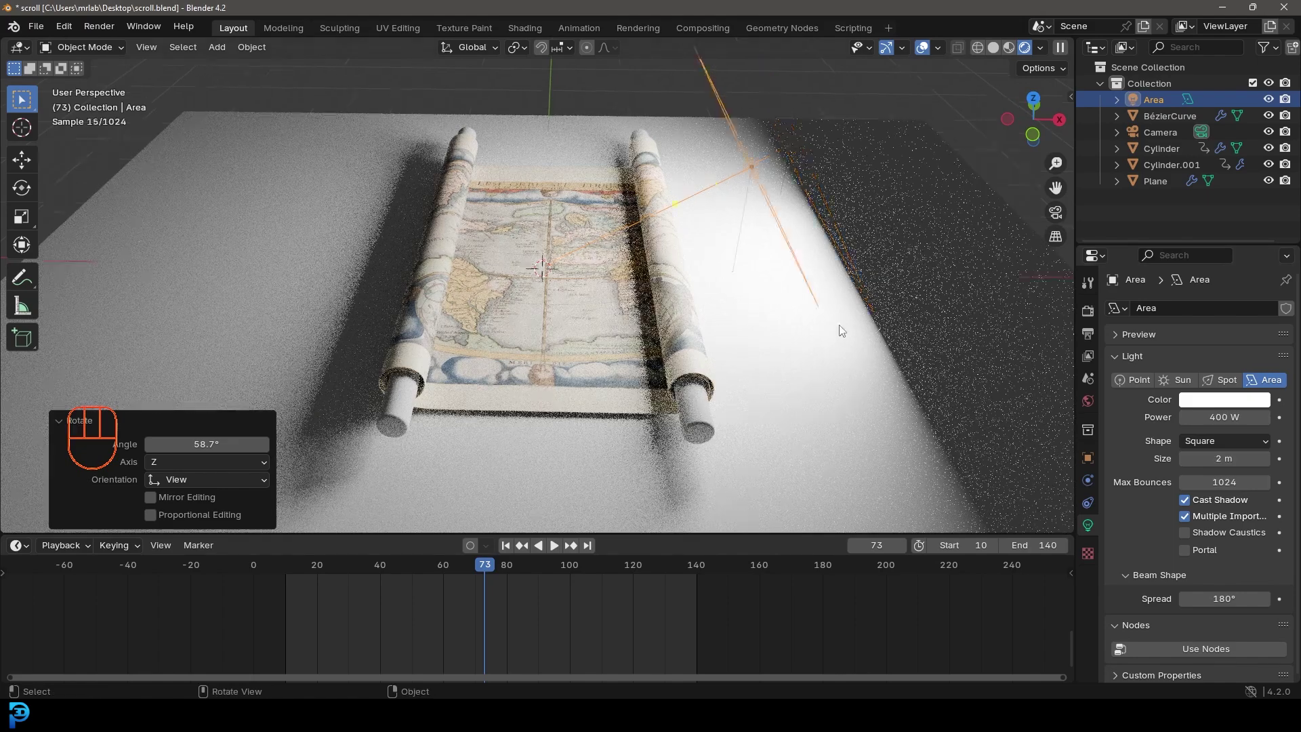
key("g")
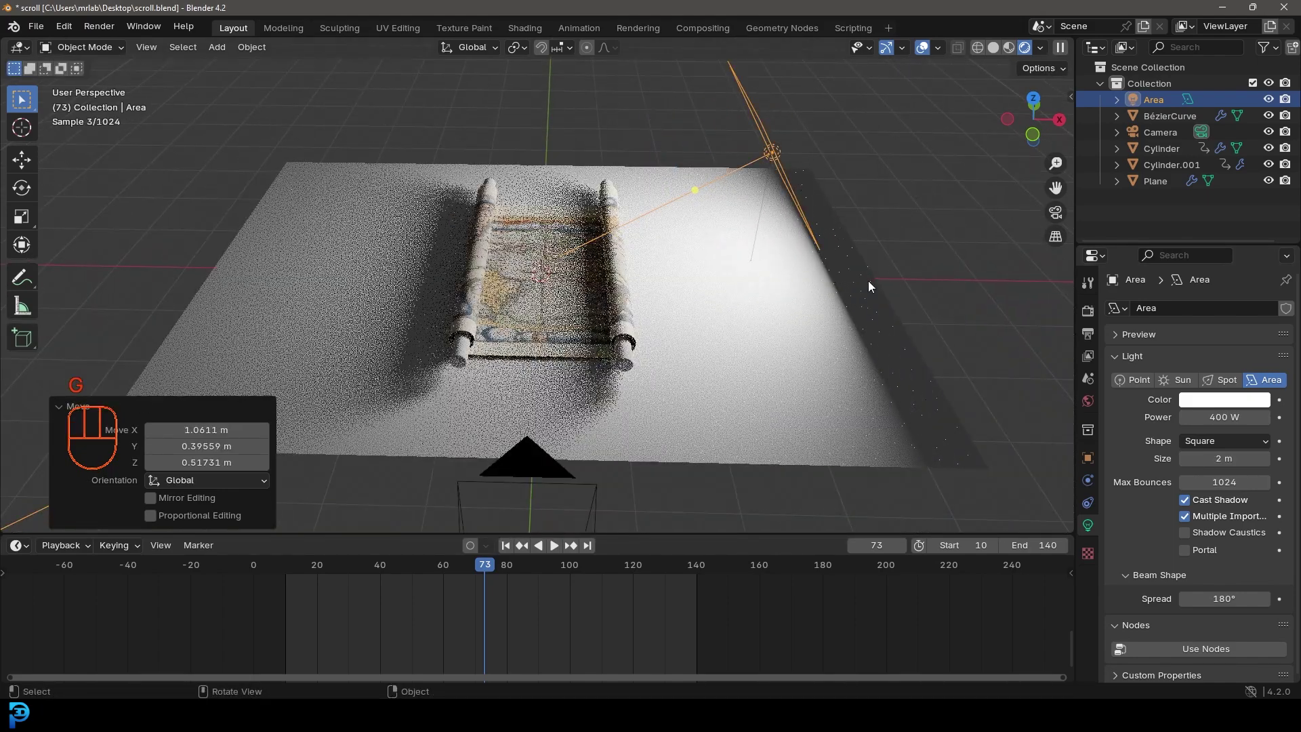
key("KP_7")
key("r")
key("g")
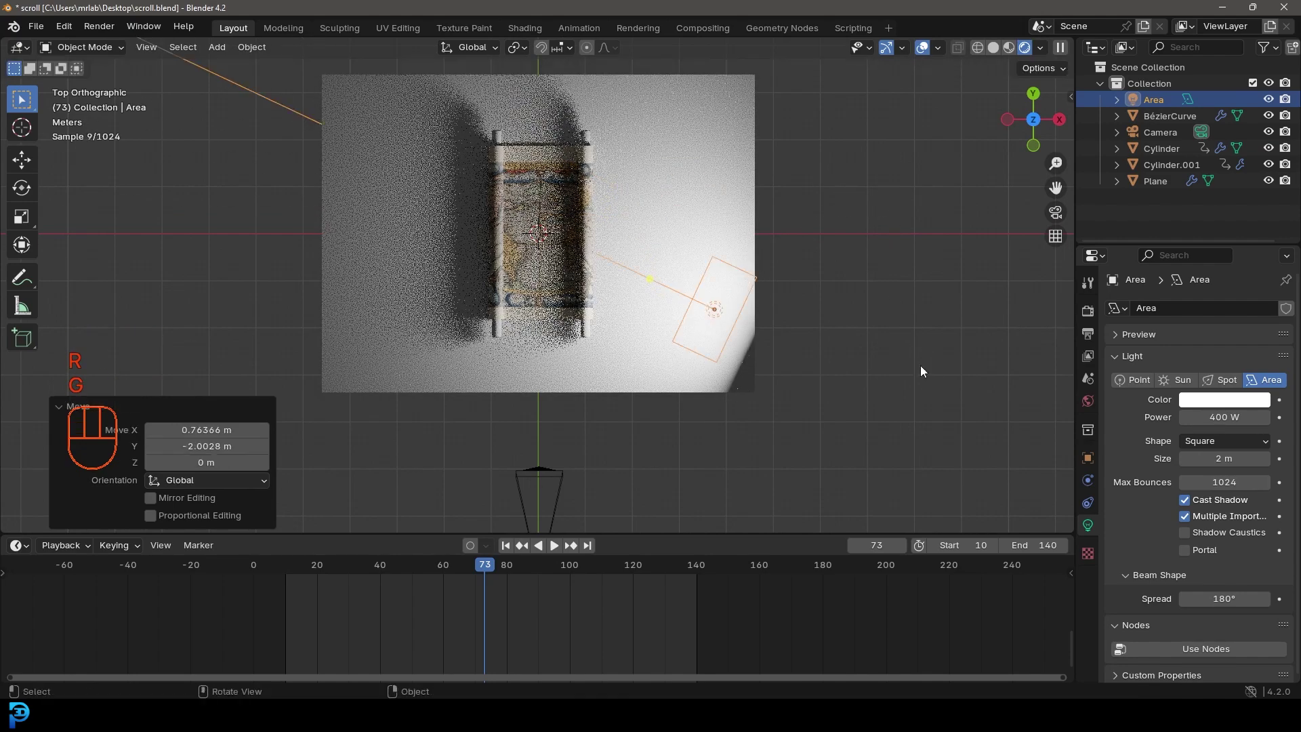
Step: Duplicate the light to the other side facing the scroll and save
key("shift+d")
key("r")
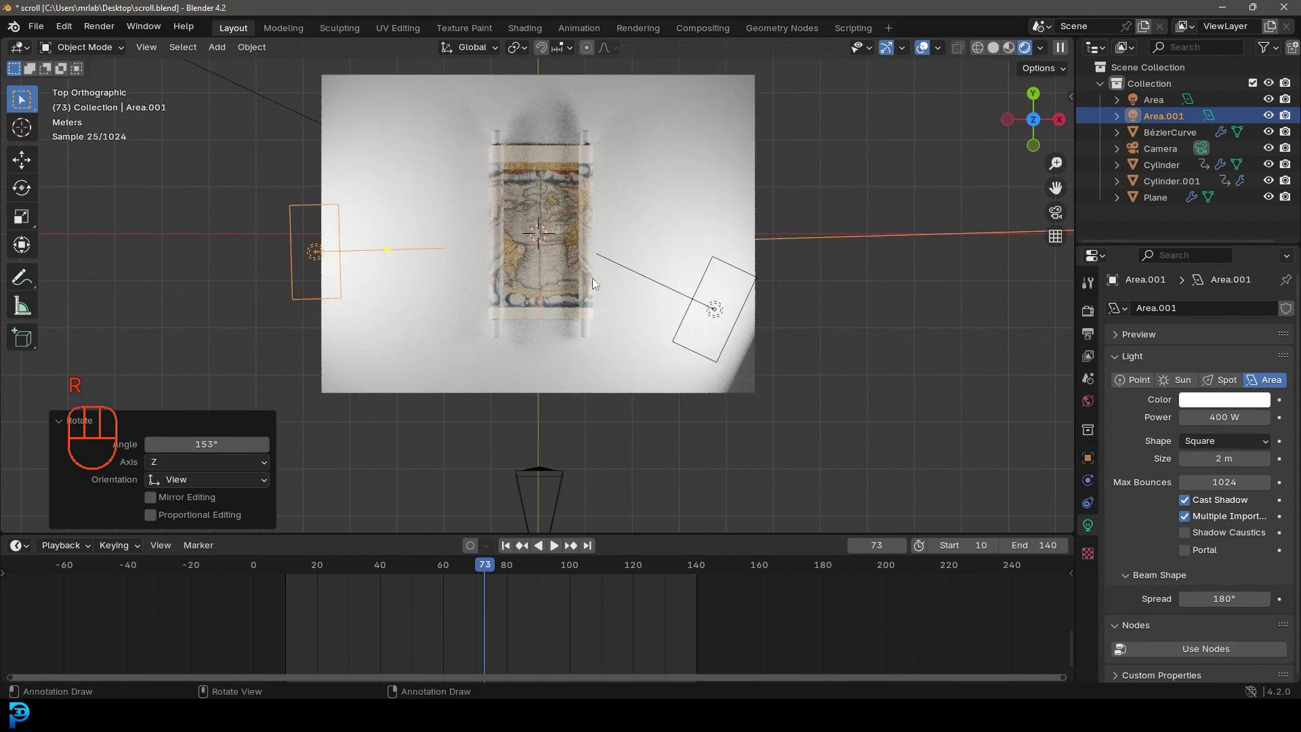
key("KP_0")
key("ctrl+s")
key("ctrl+s")
Step: Reposition the floor plane under the lit scroll and save again
left_click(710, 439)
left_click_drag(693, 433, 696, 392)
key("g")
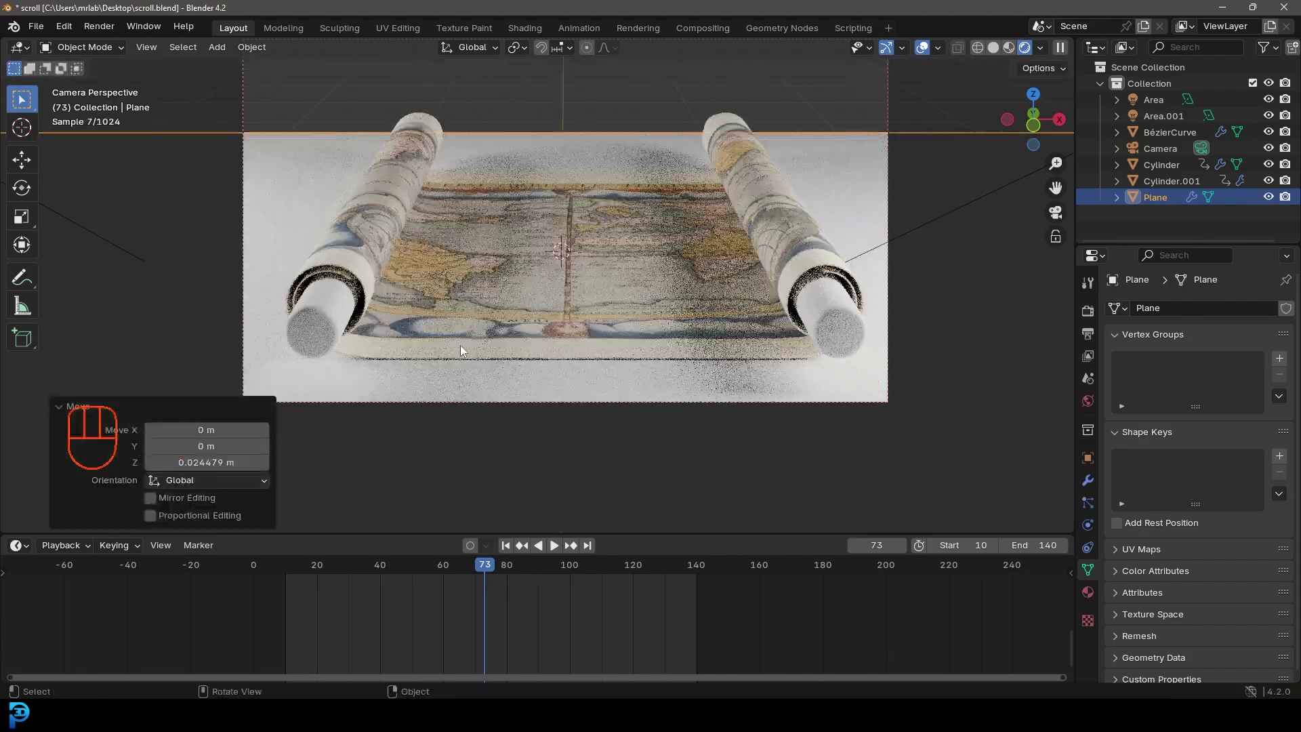
key("g")
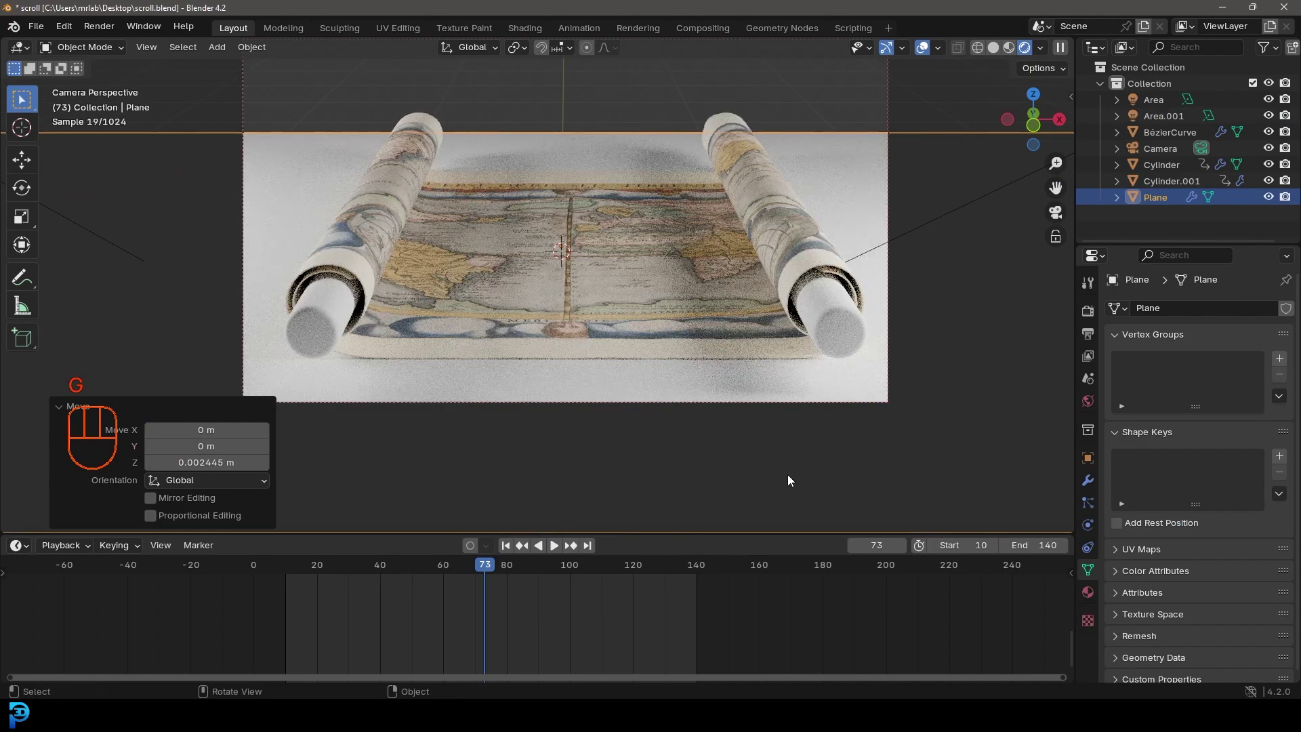
key("ctrl+s")
Step: Save the scene and switch the viewport to solid shading
key("ctrl+s")
middle_click(569, 194)
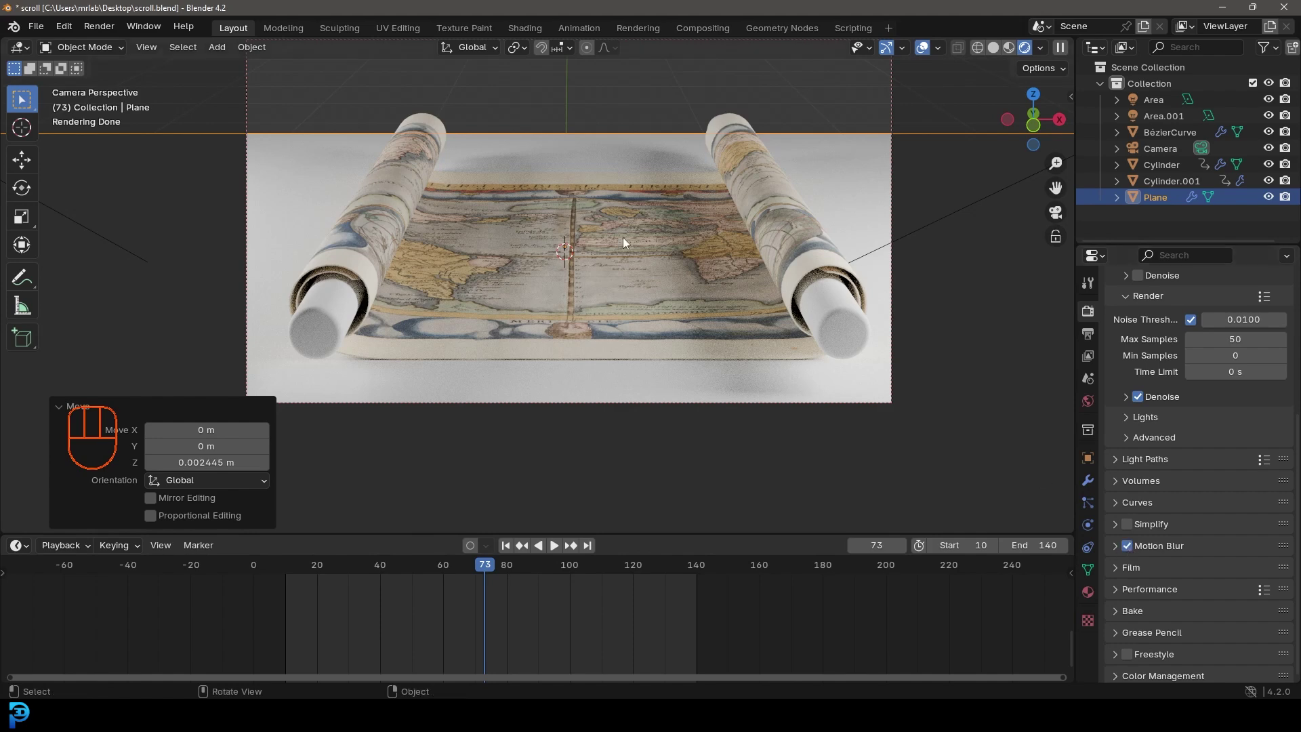
key("ctrl+s")
key("z")
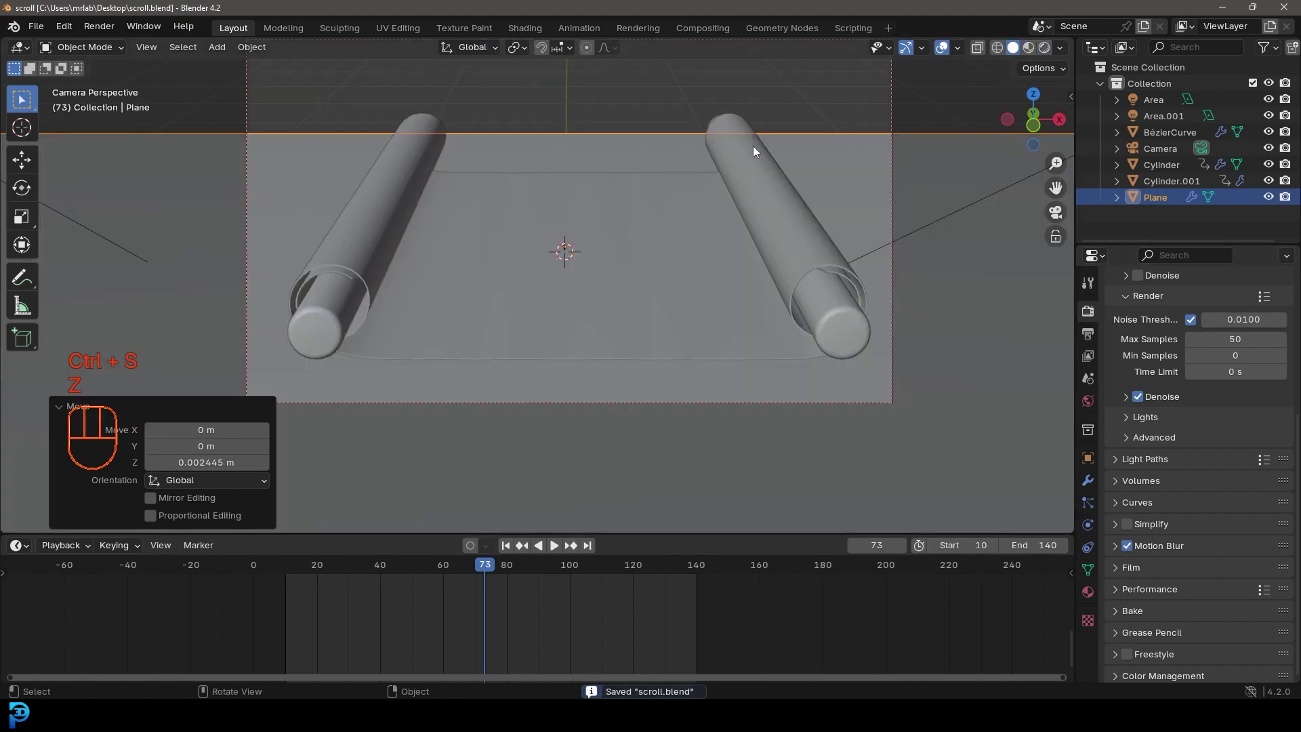
Step: Select the right-hand rod, show its empty material settings and save
left_click(853, 318)
key("ctrl+s")
key("ctrl+s")
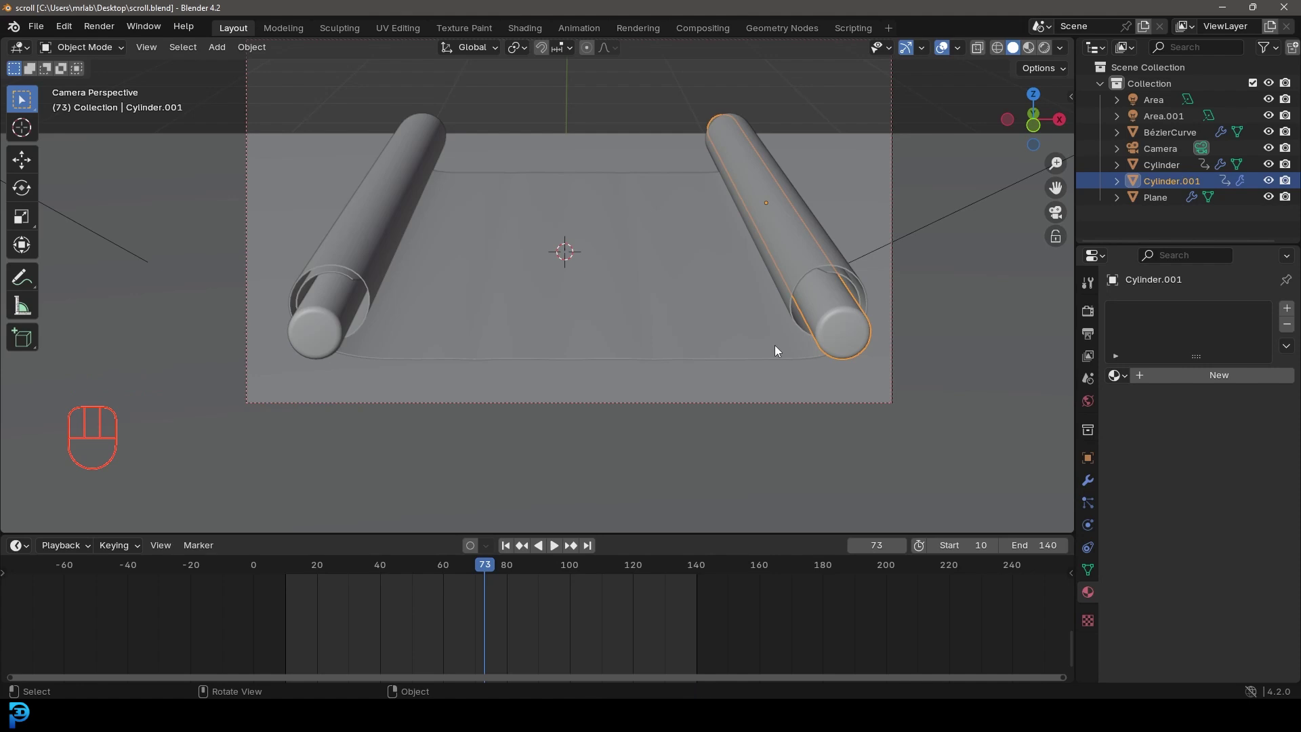
key("ctrl+s")
middle_click(516, 227)
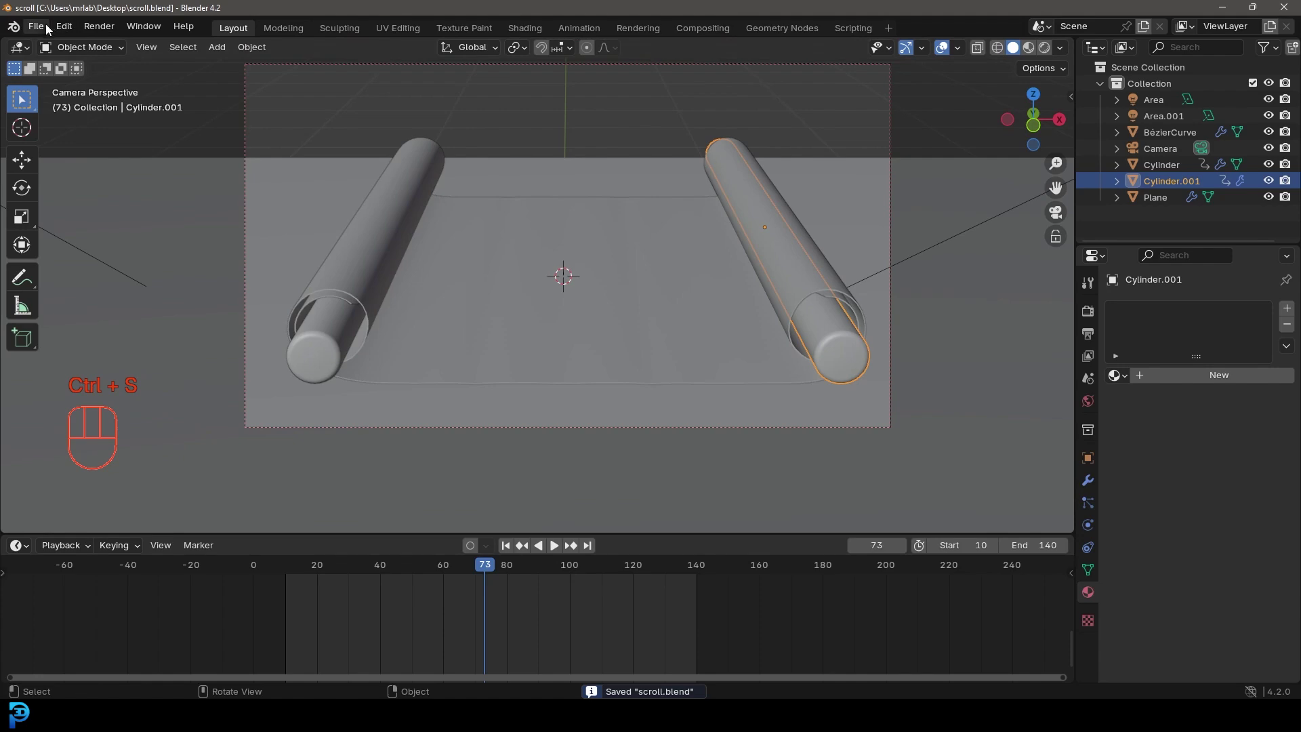
Step: Append the wood and laminate_floor_03 materials, then duplicate the floor and rotate it 90° upright into a wall
left_click_drag(49, 26, 79, 222)
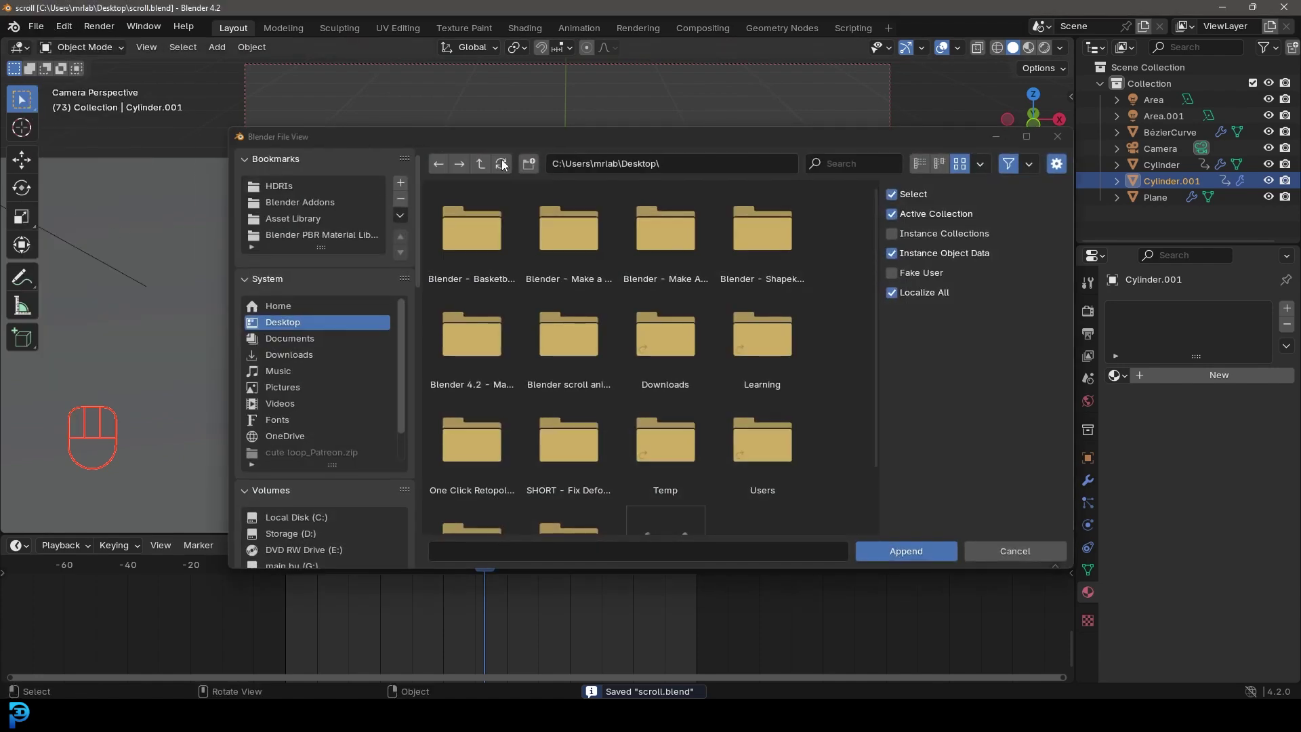
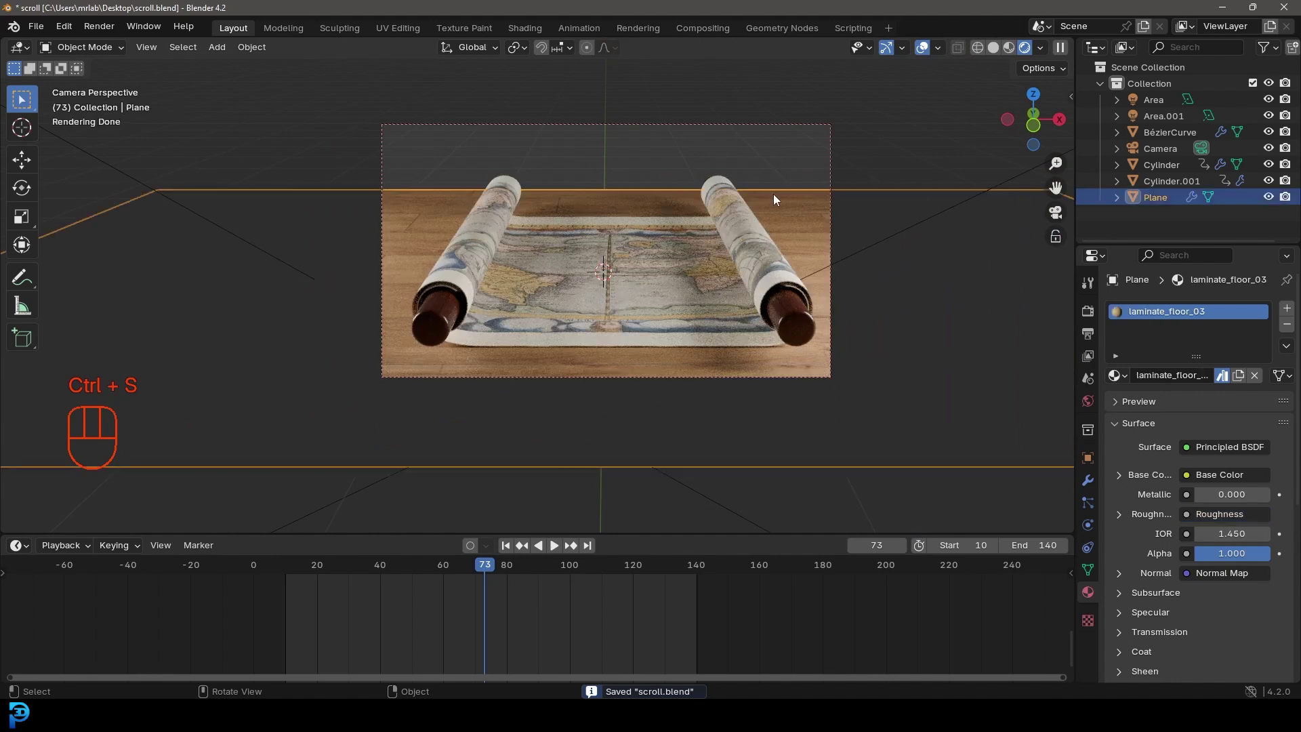
key("KP_3")
key("shift+d")
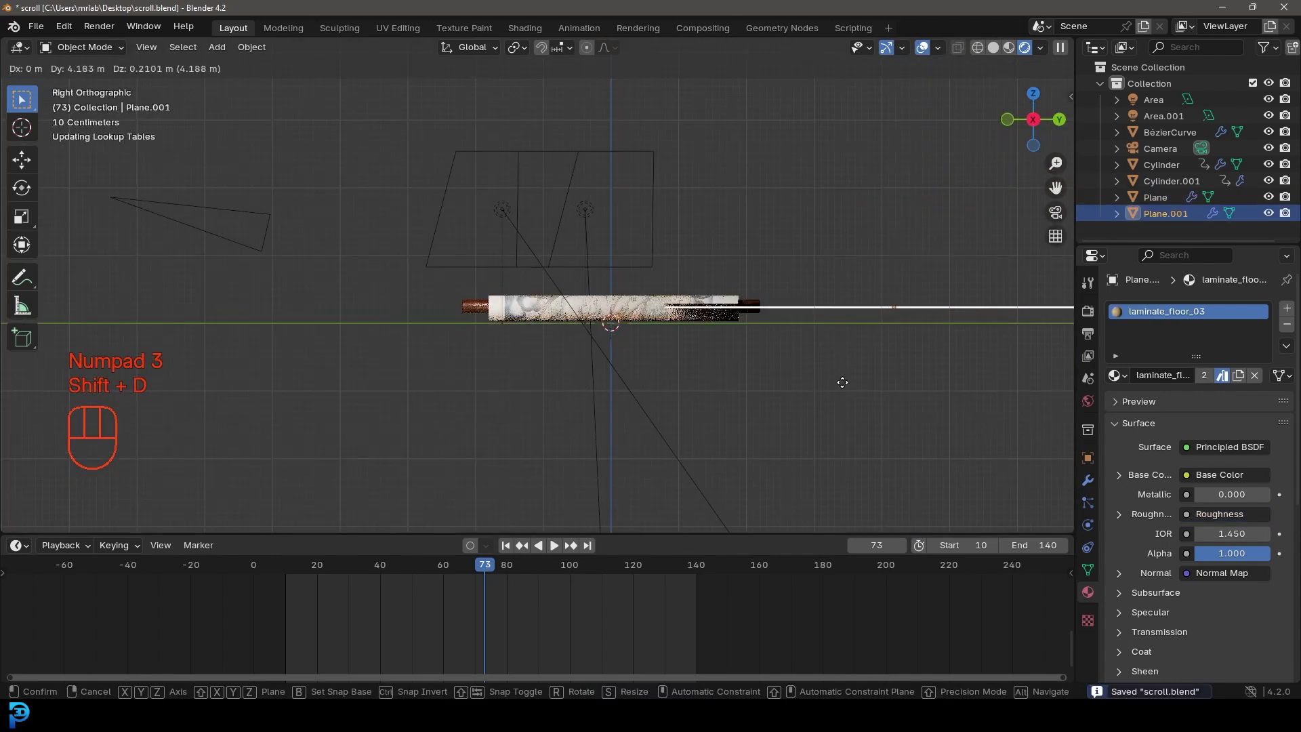
key("r")
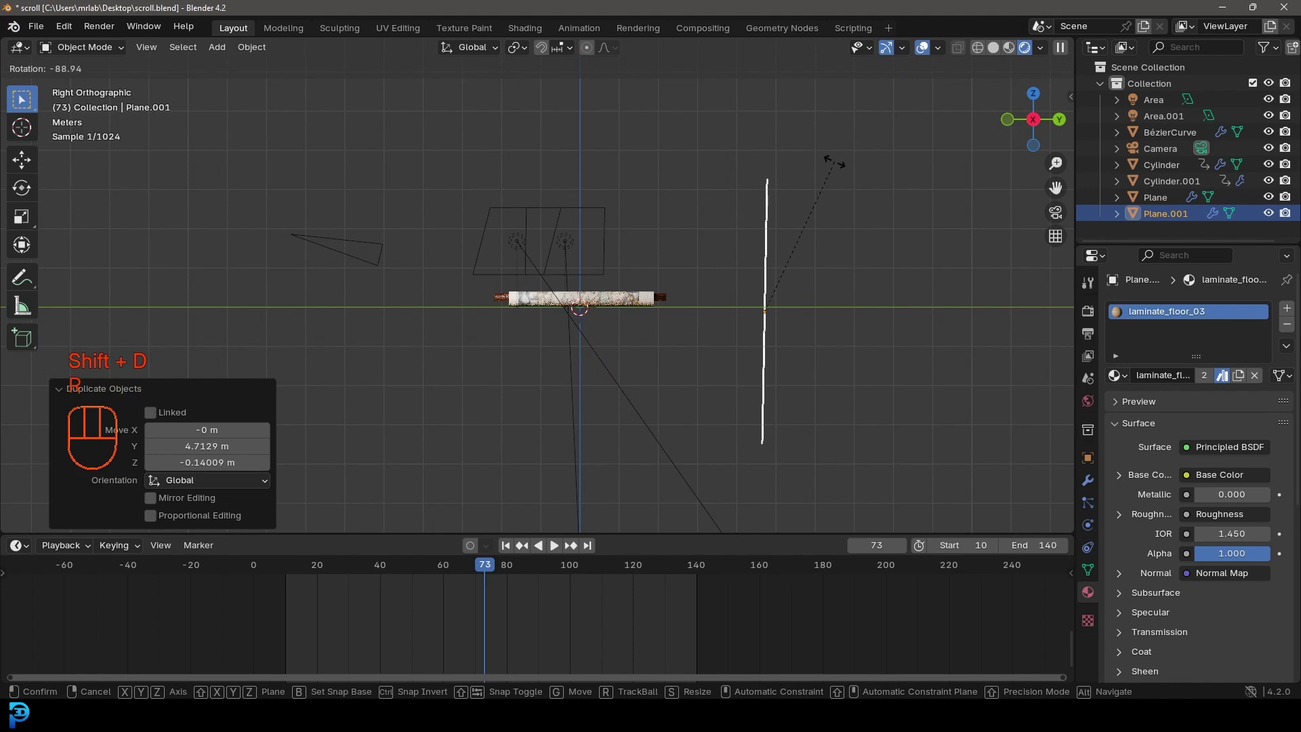
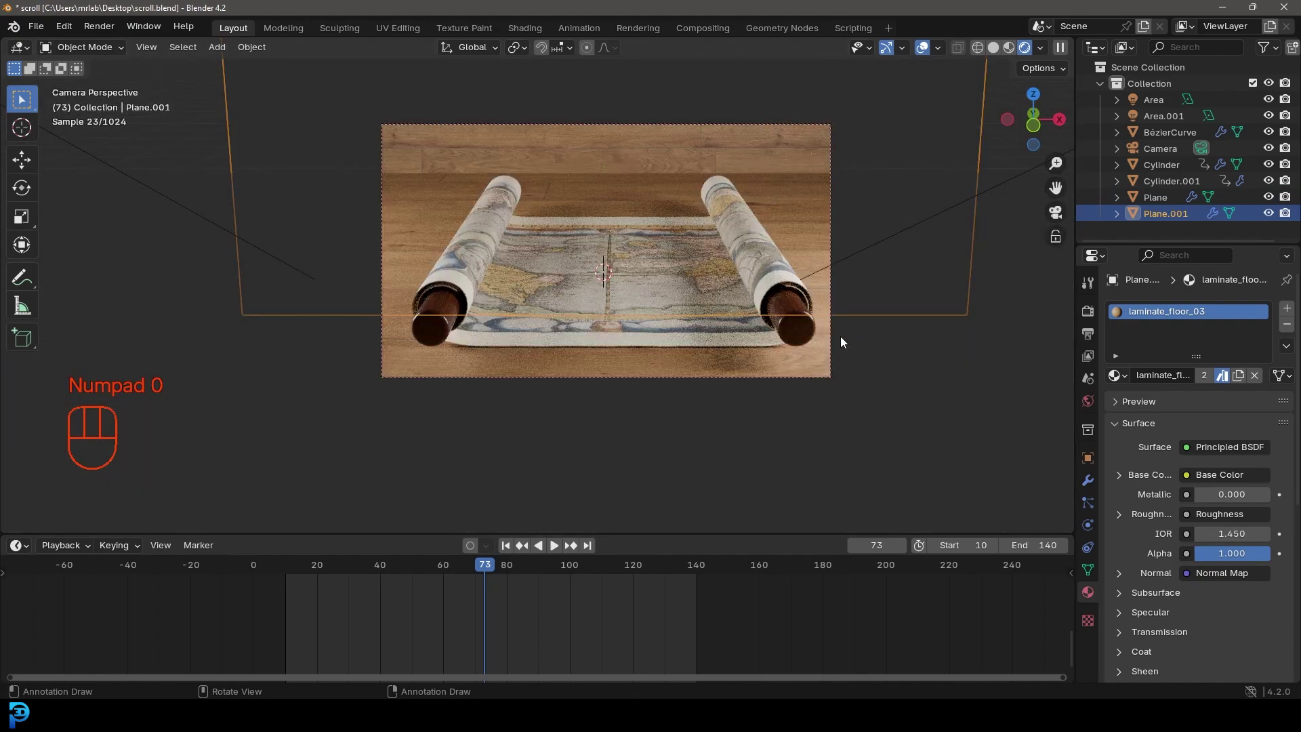
Step: Replace the wall's floor material with a new near-black material and save scroll.blend
left_click(1294, 327)
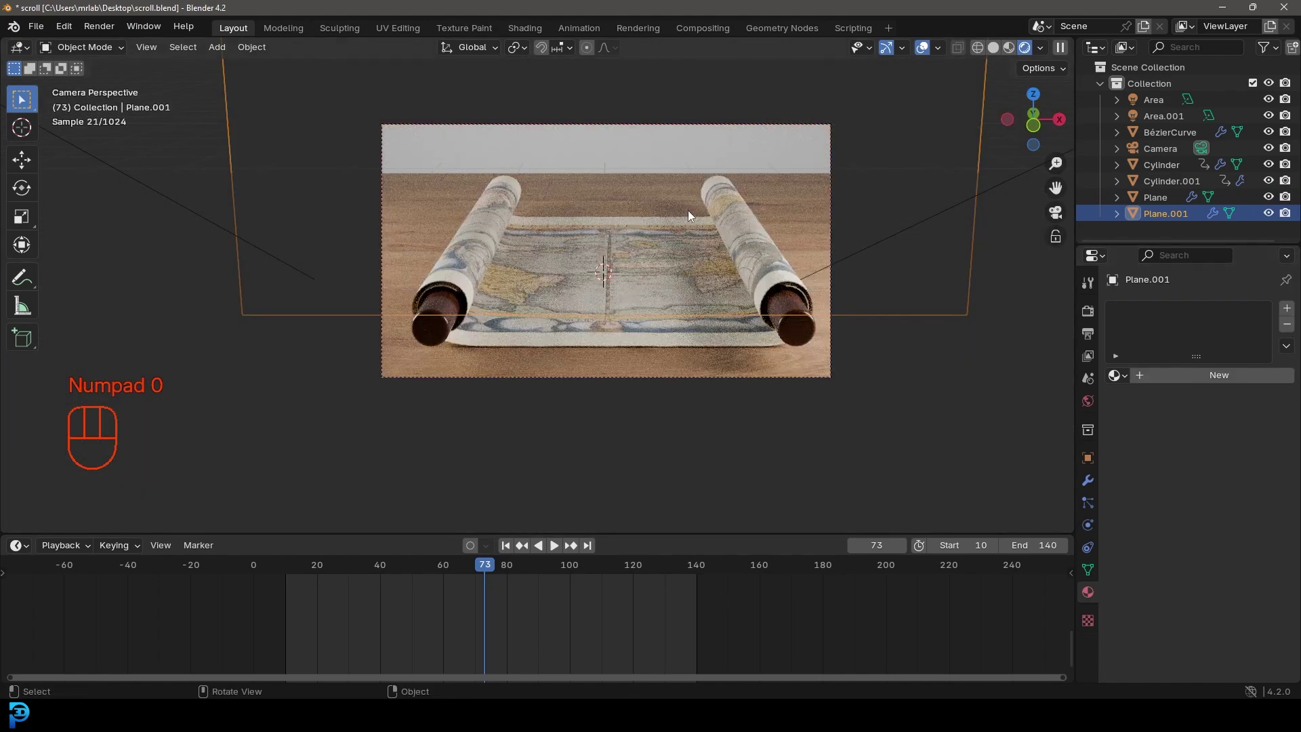
left_click(1211, 379)
left_click(1233, 480)
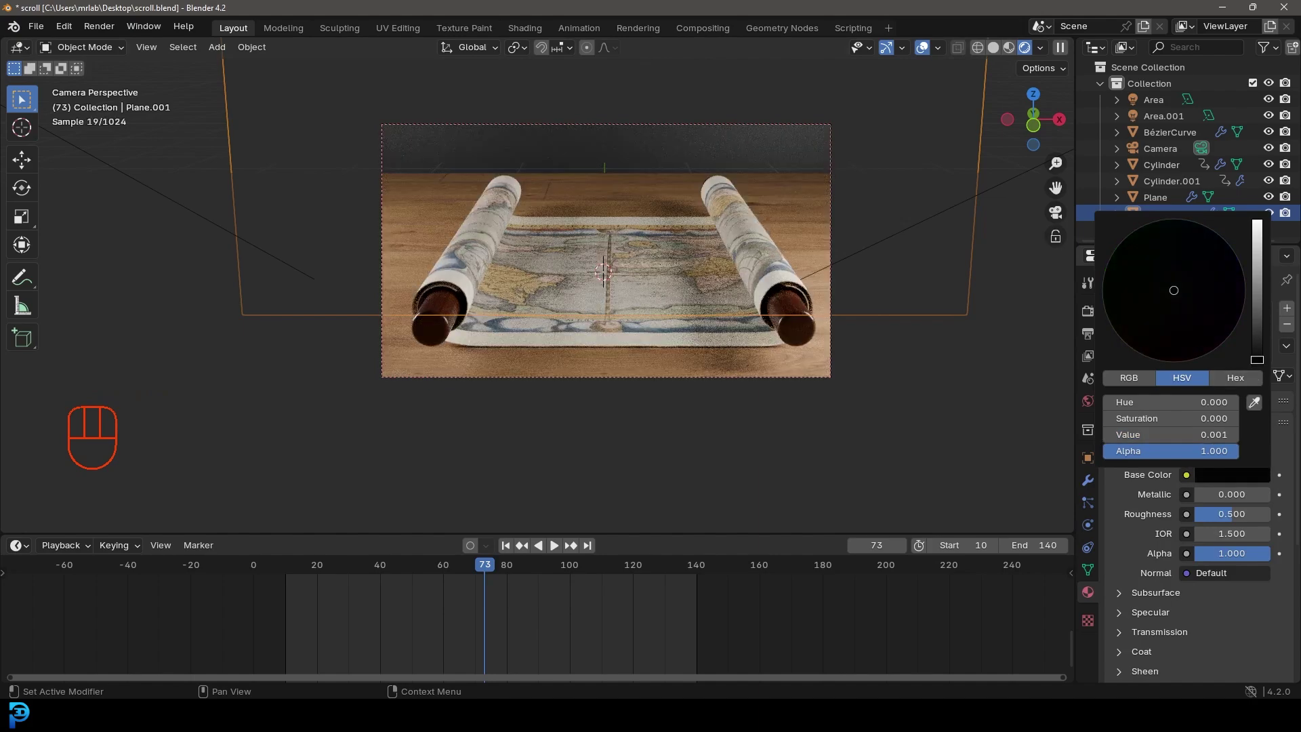
key("ctrl+s")
Step: Enable camera depth of field focused on the BézierCurve scroll with F-Stop 0.7
key("ctrl+s")
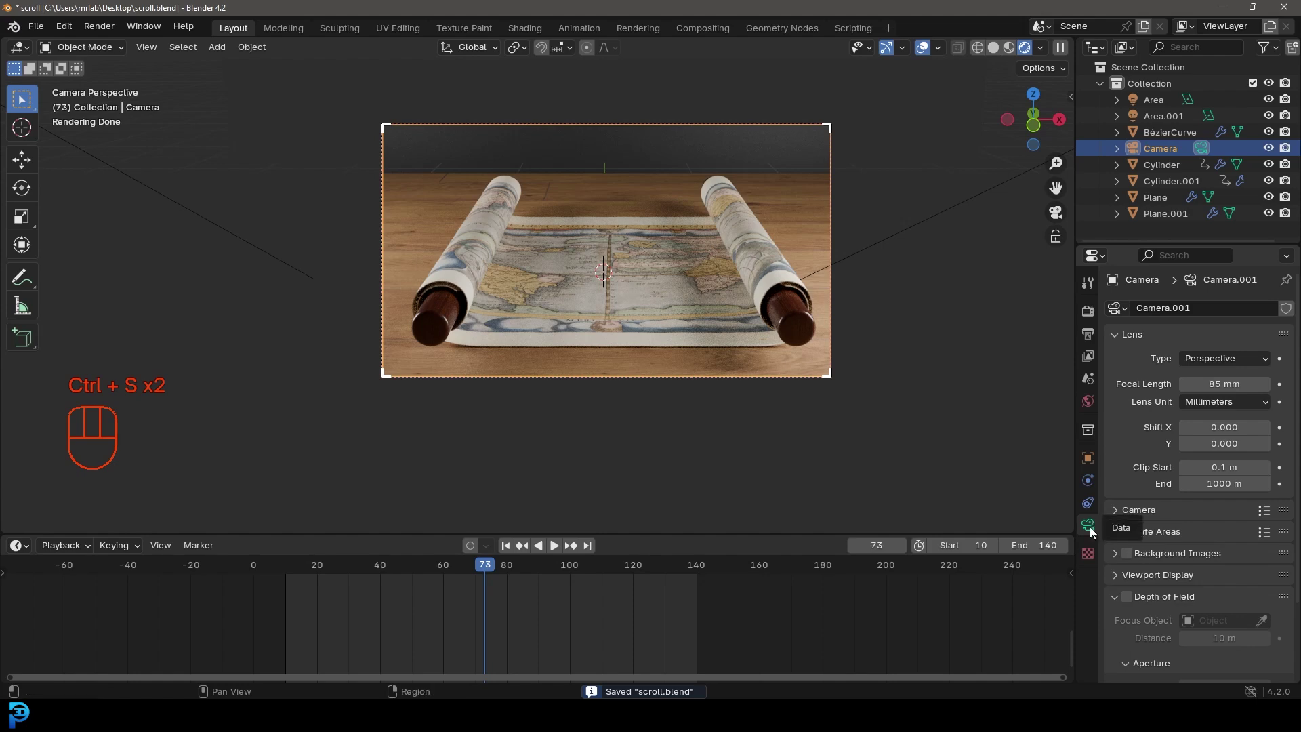
left_click(1141, 594)
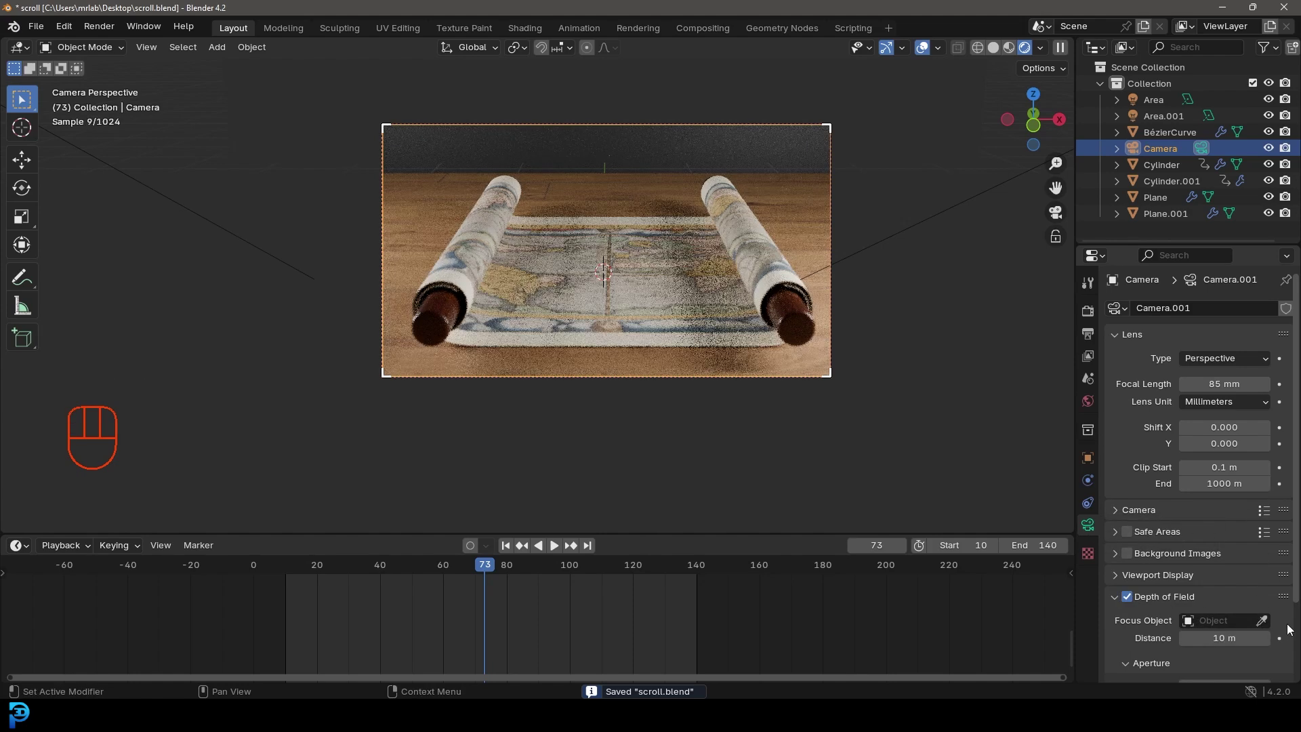
left_click(1273, 623)
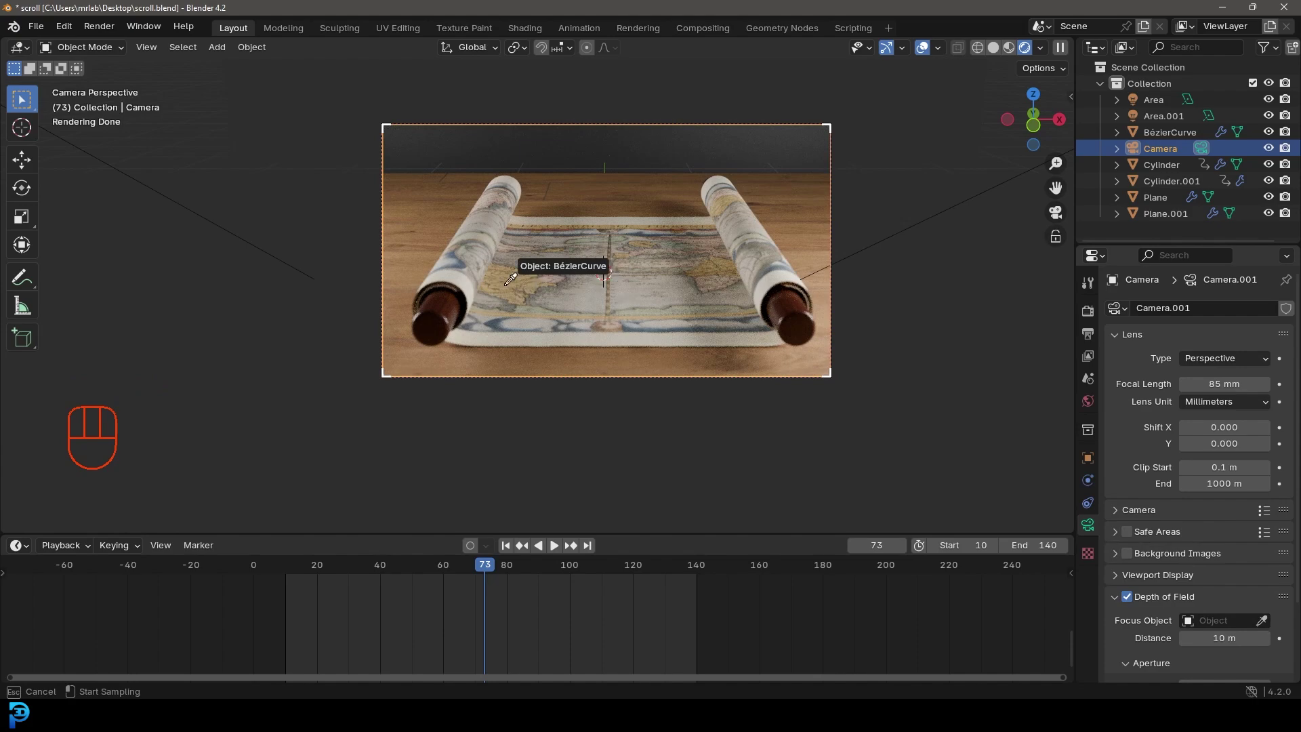
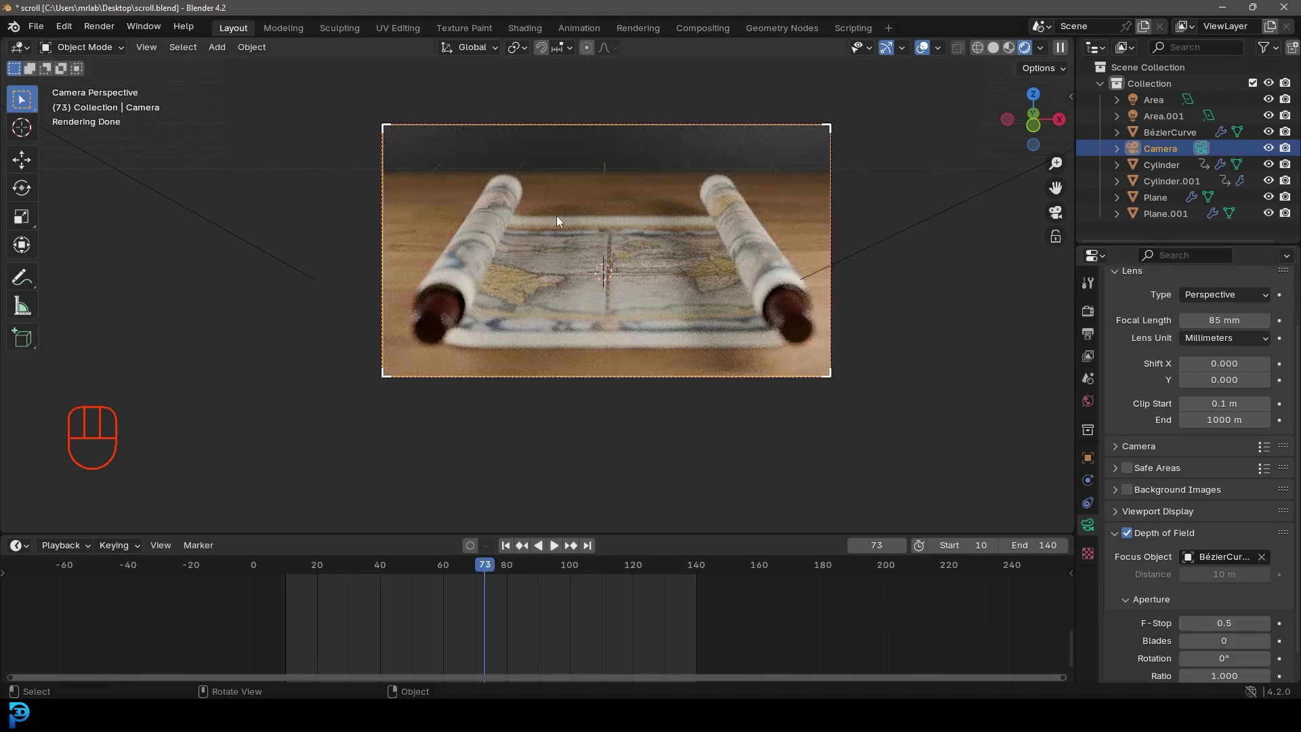
double_click(1271, 630)
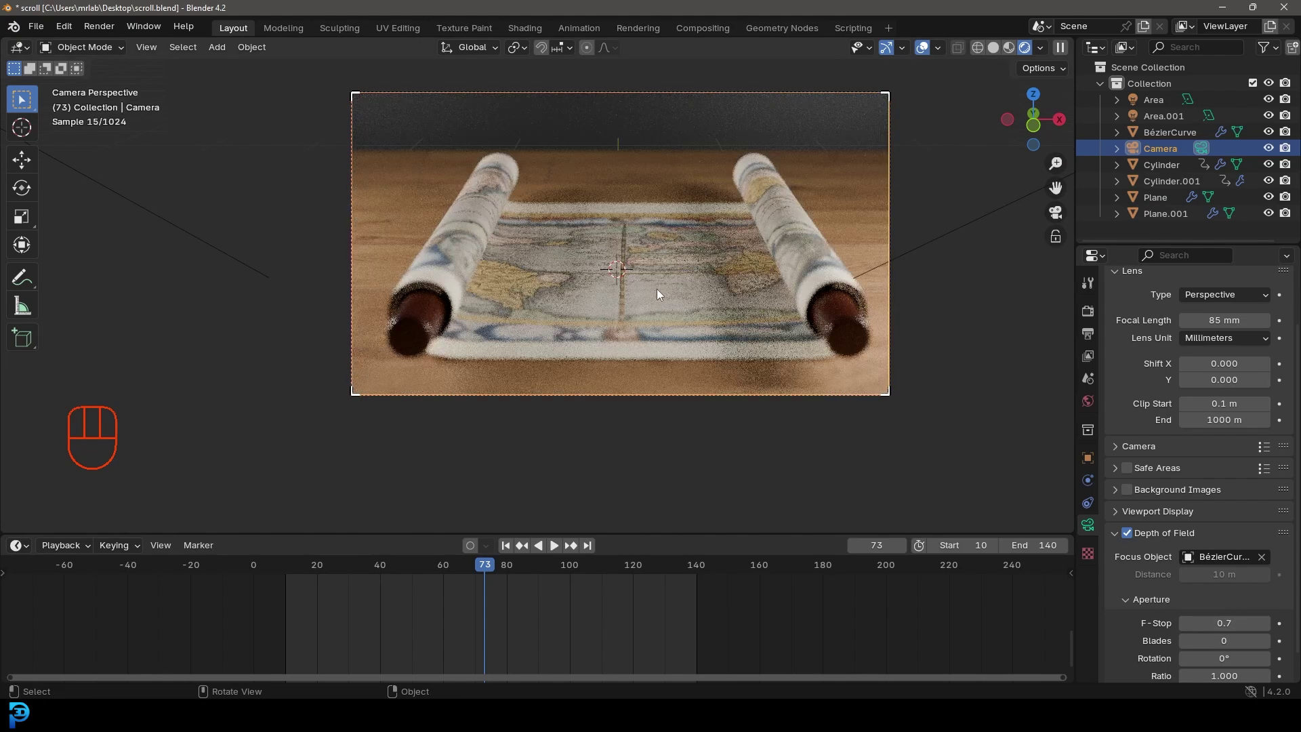
Step: Add a Plain Axes empty near the scroll and make it the camera's focus object
key("shift+a")
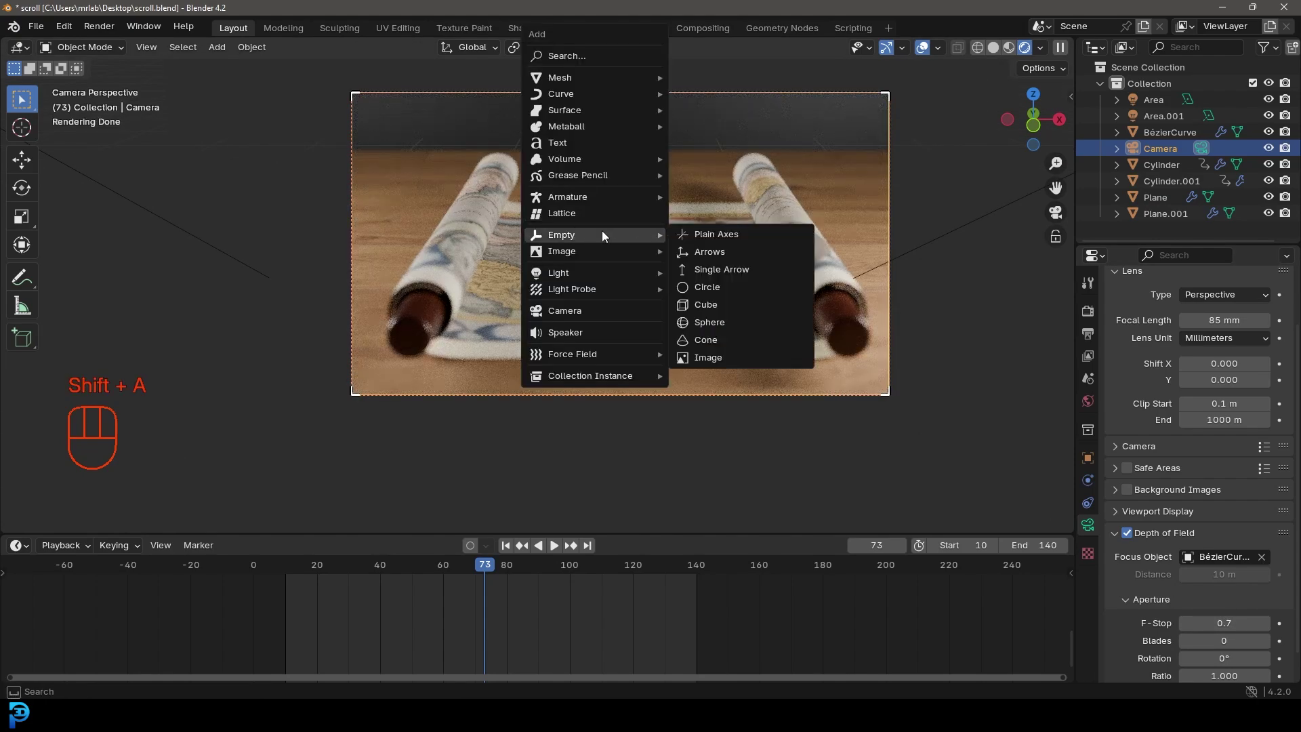
left_click_drag(632, 231, 587, 229)
key("KP_3")
key("g")
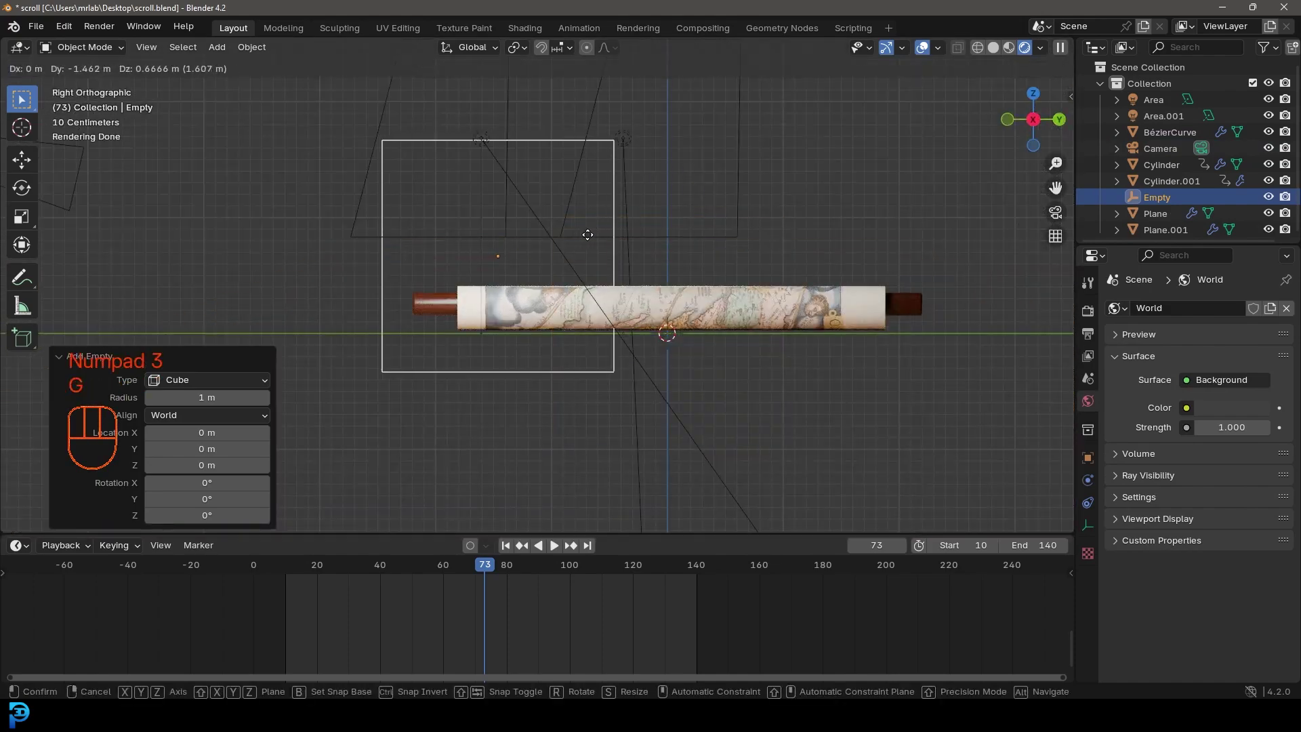
left_click(329, 228)
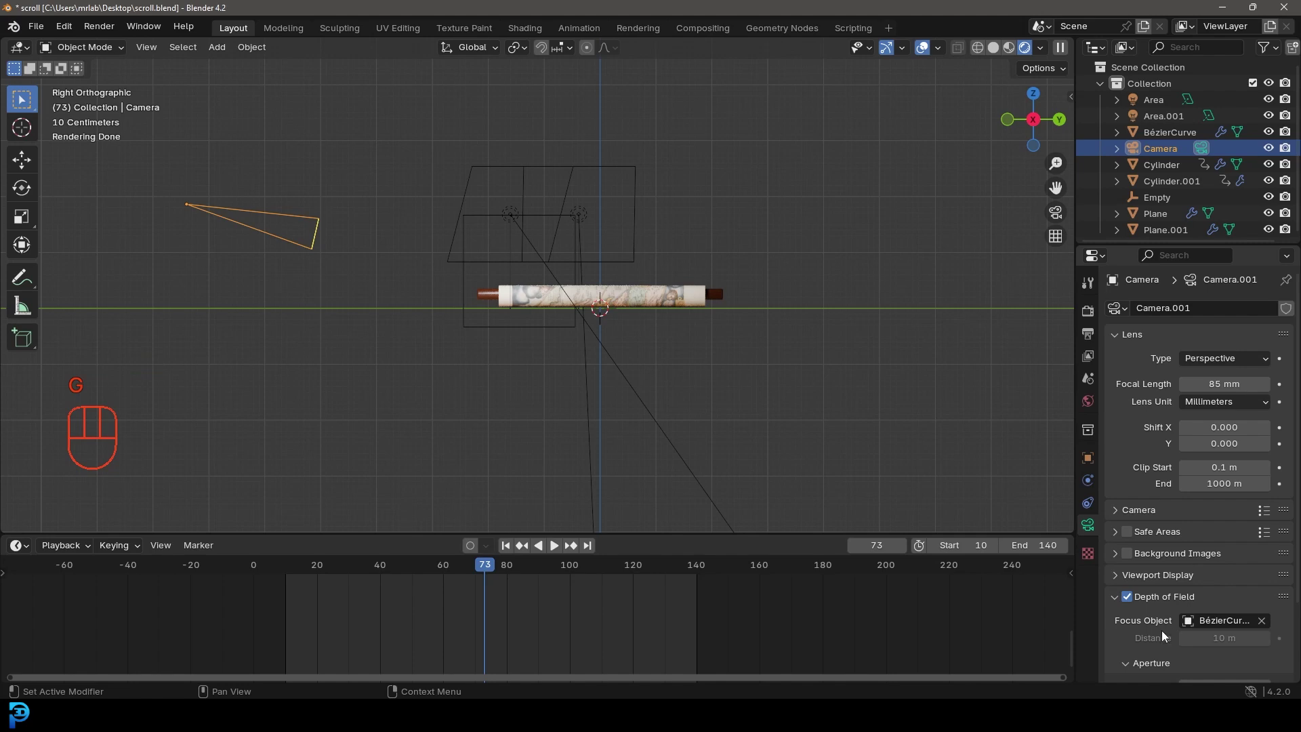
left_click(1259, 623)
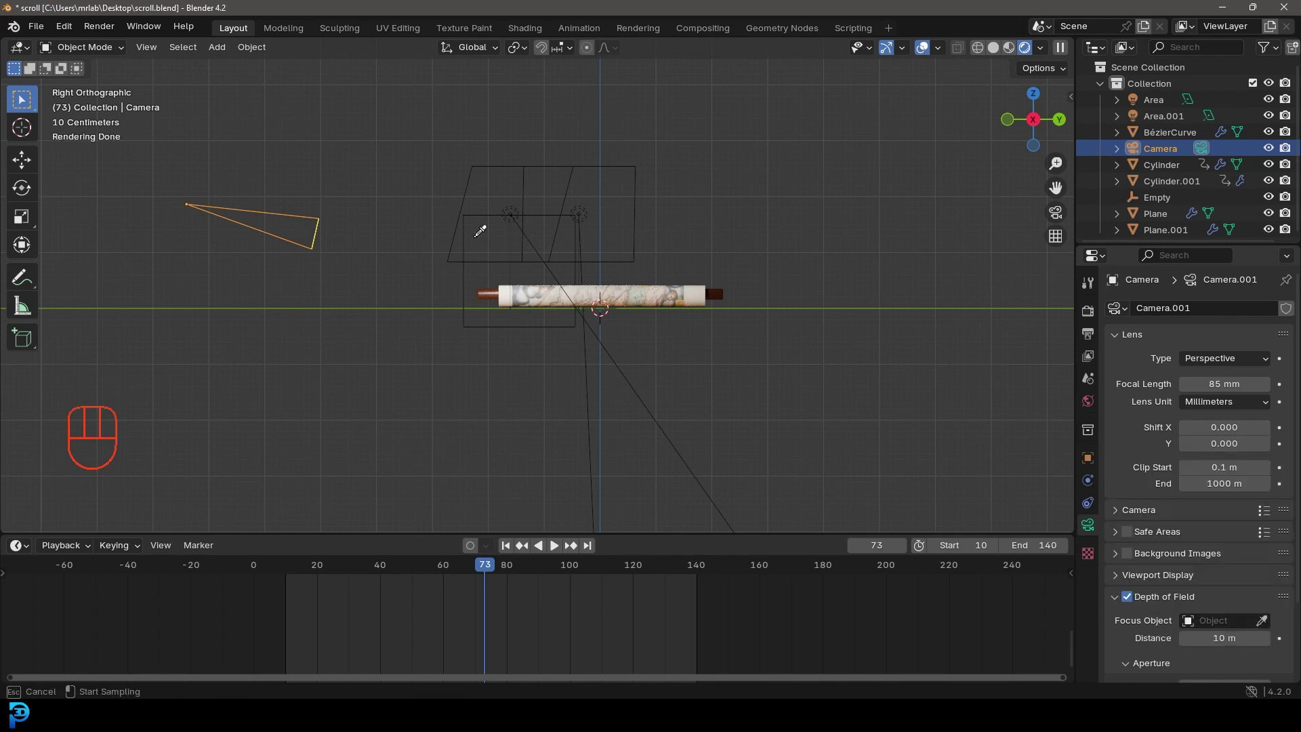
Step: Slide the empty along its depth axis to shift the sharp region, then reselect the camera
key("KP_0")
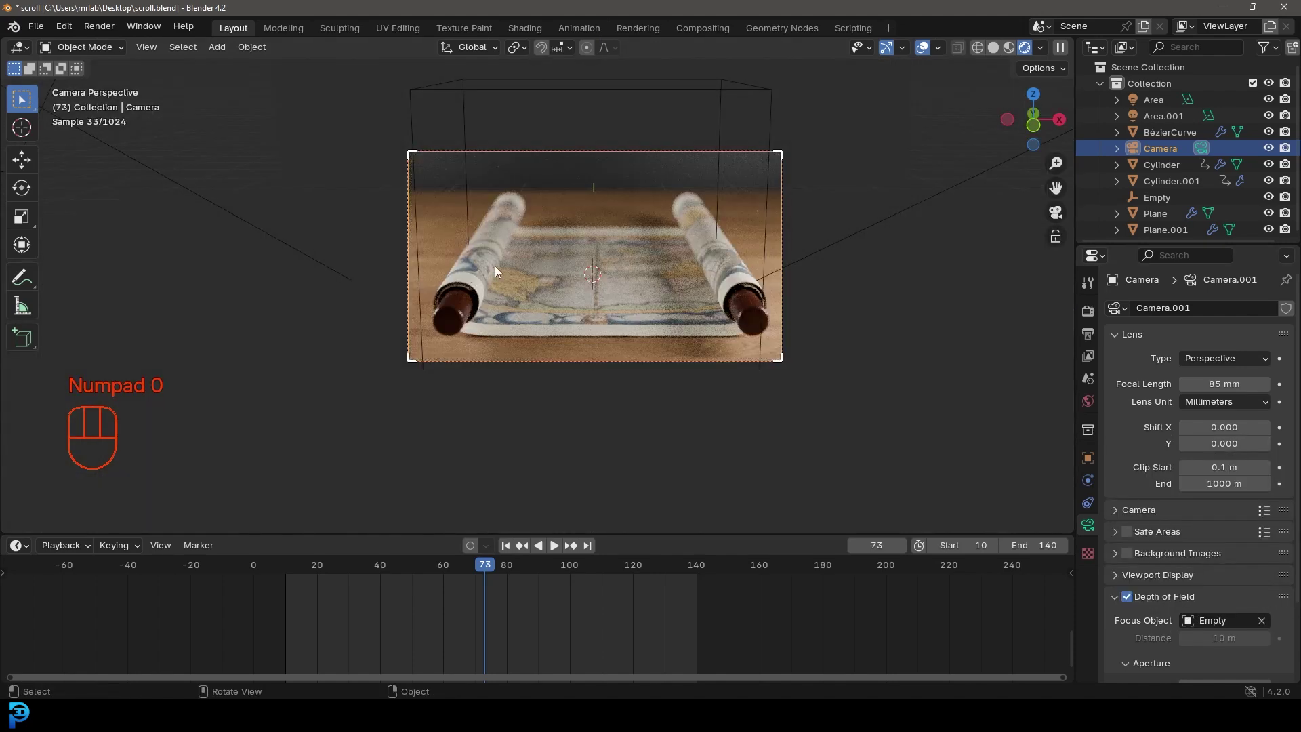
left_click(493, 96)
key("g")
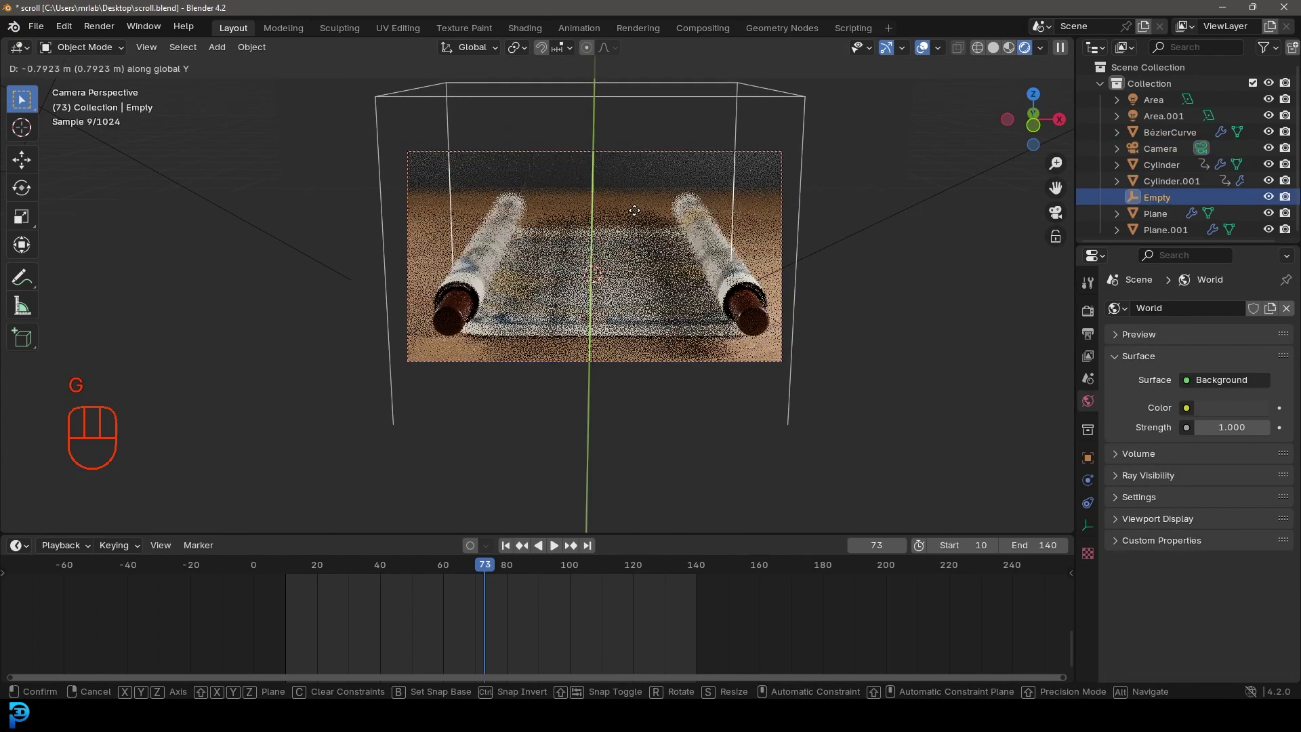
left_click(755, 157)
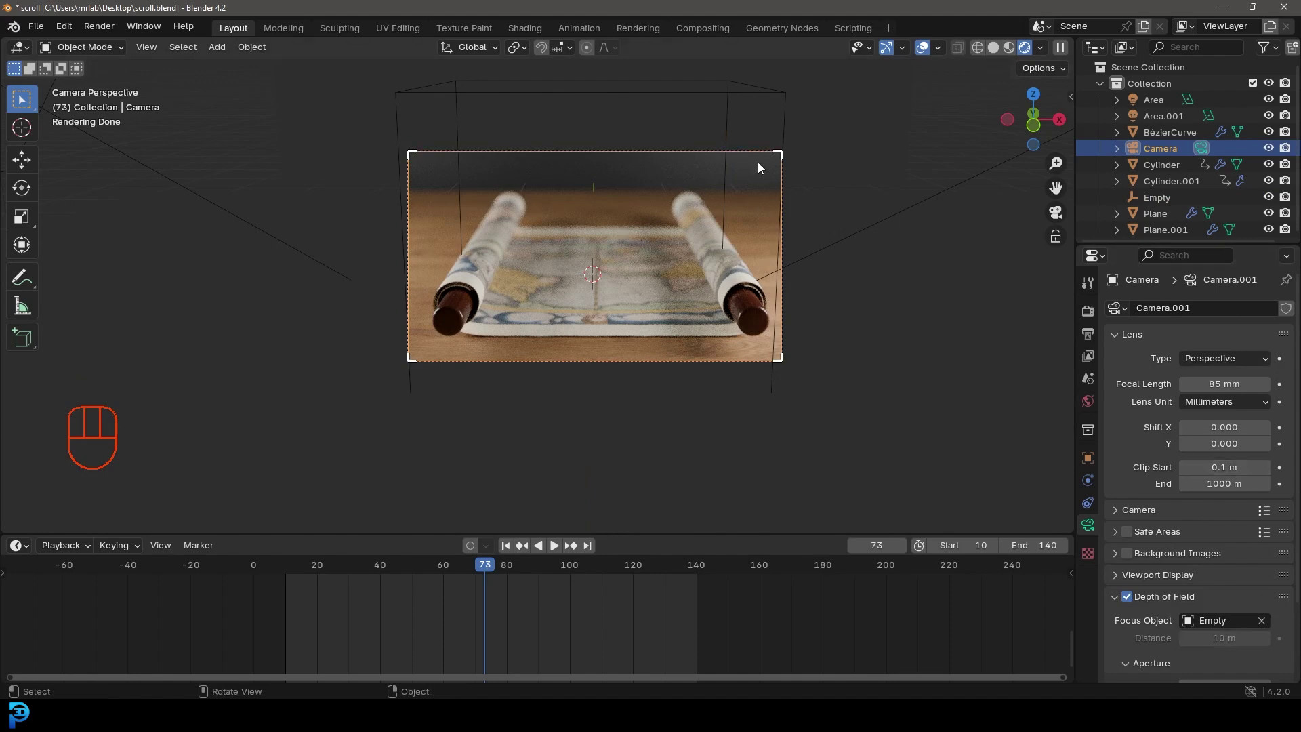
left_click_drag(762, 155, 1268, 630)
Step: Set the camera F-stop to 1.4, add a third 200 W area light and save the scene
double_click(1268, 630)
left_click_drag(1268, 630, 1269, 630)
key("ctrl+s")
key("ctrl+s")
key("0")
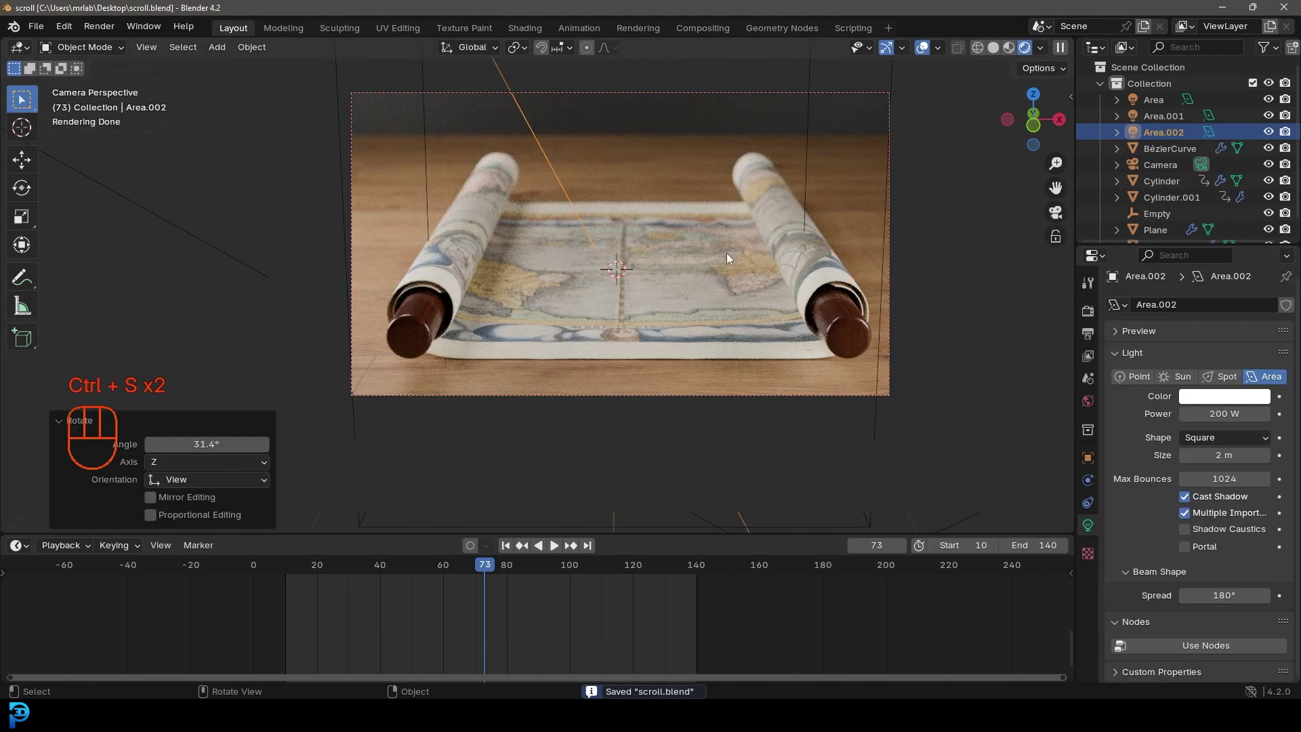
Step: Switch the viewport to solid shading, move to frame 43, save and render the frame
left_click(763, 294)
key("z")
left_click(740, 293)
key("ctrl+s")
left_click_drag(435, 575, 397, 581)
key("ctrl+s")
key("ctrl+s")
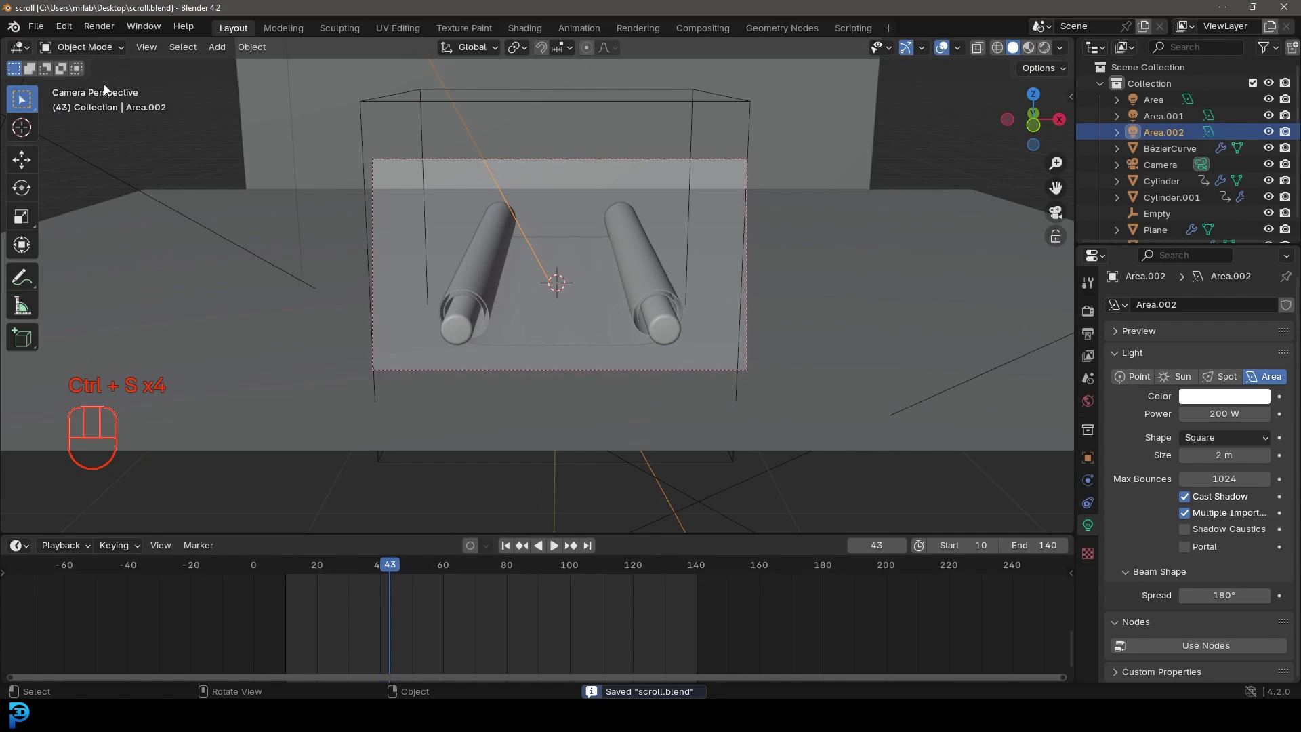